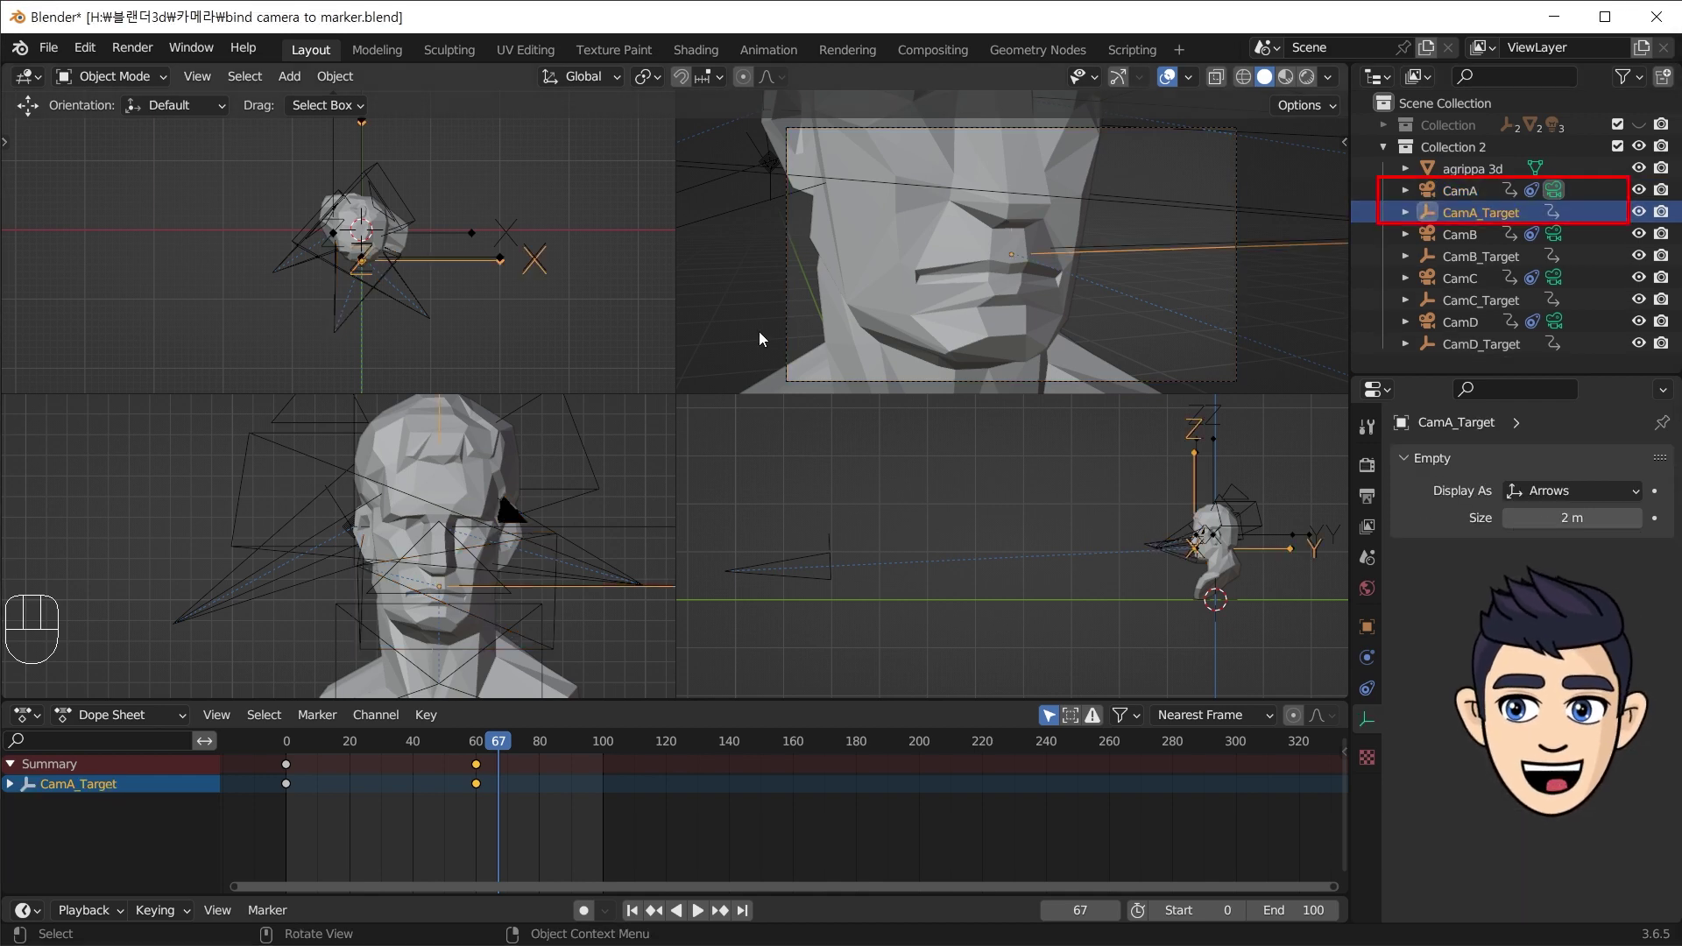
# - Grab CamA and try moving it around the bust in the viewport
pyautogui.press('g')
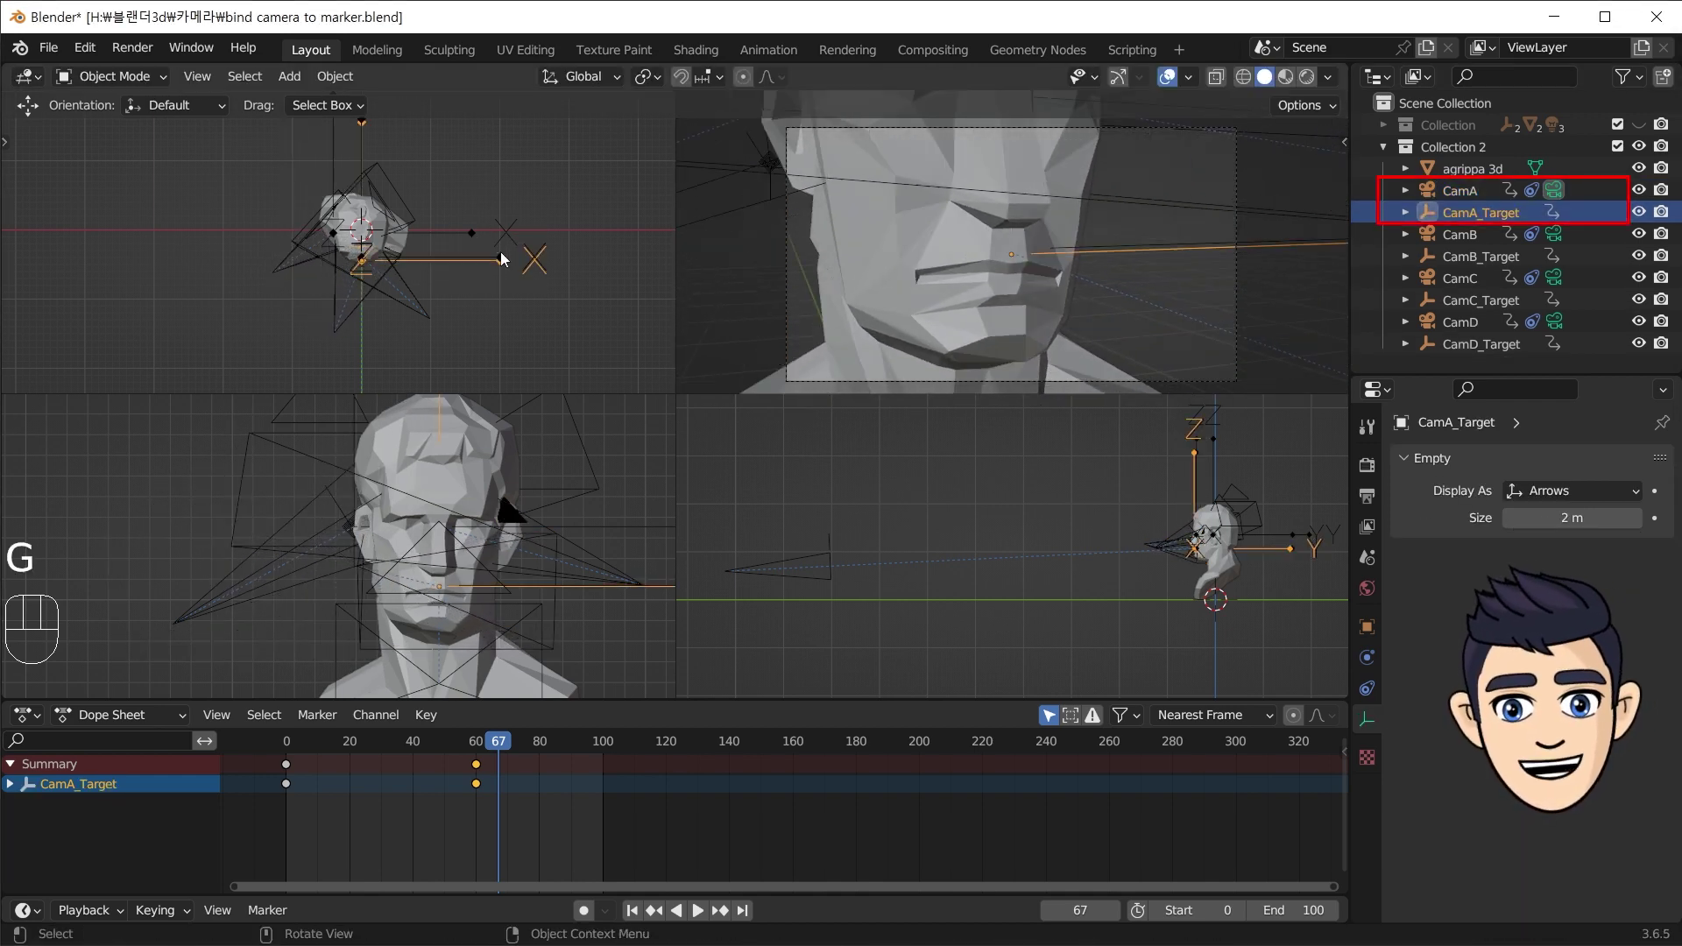
pyautogui.click(1447, 198)
pyautogui.press('g')
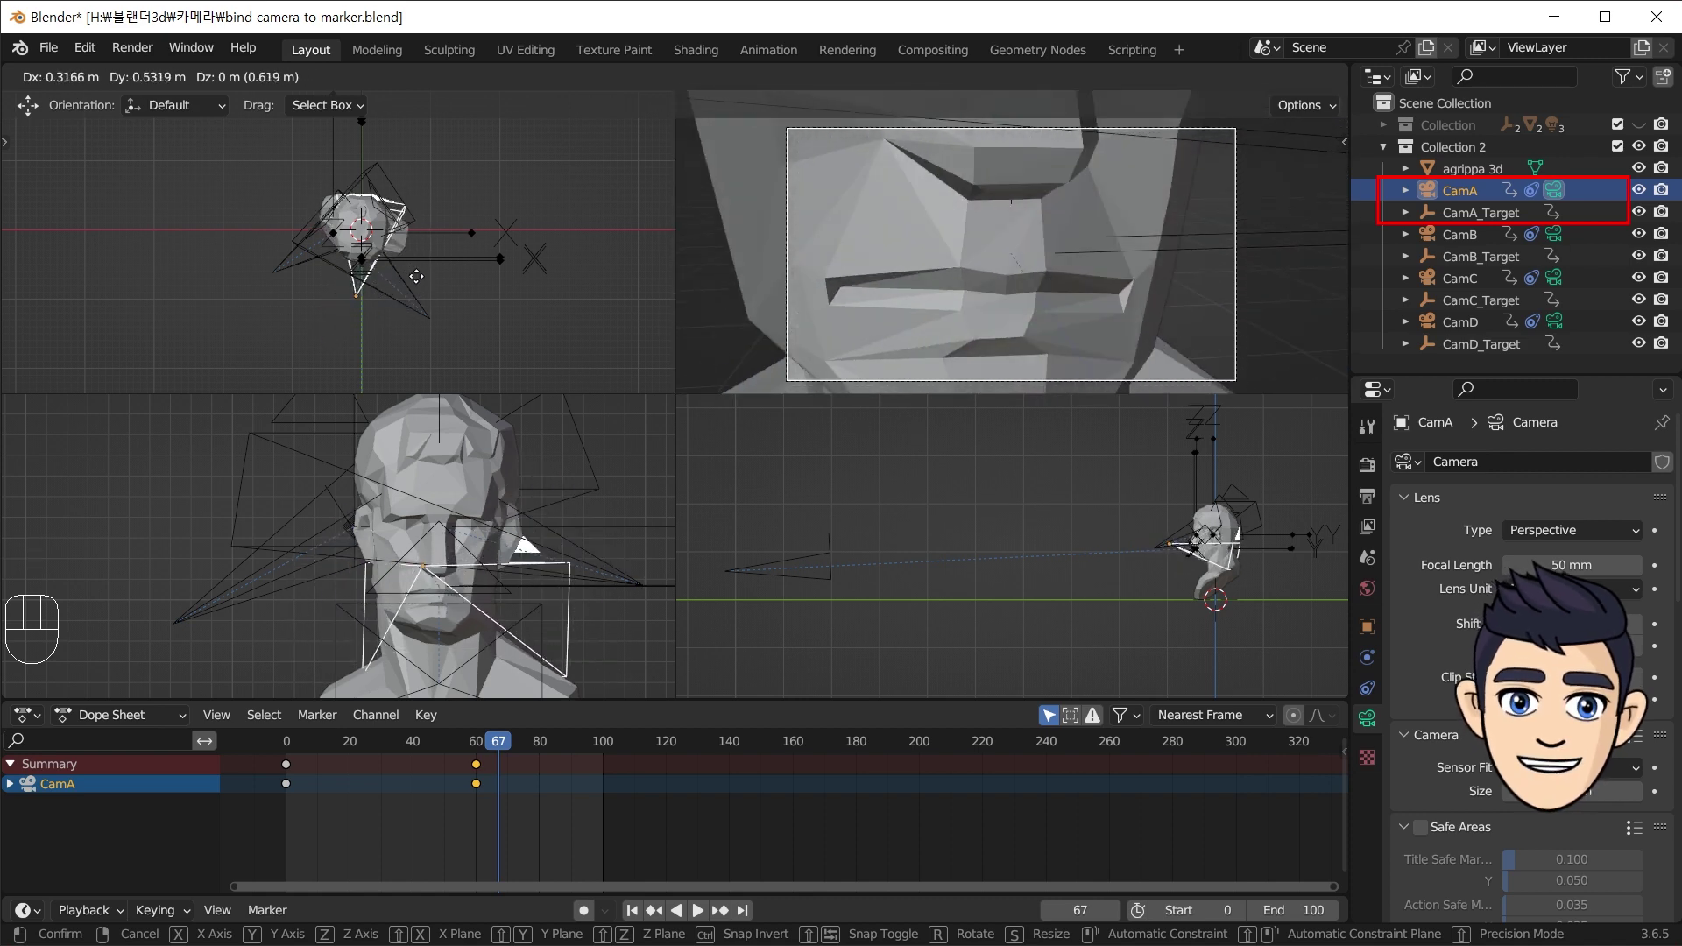
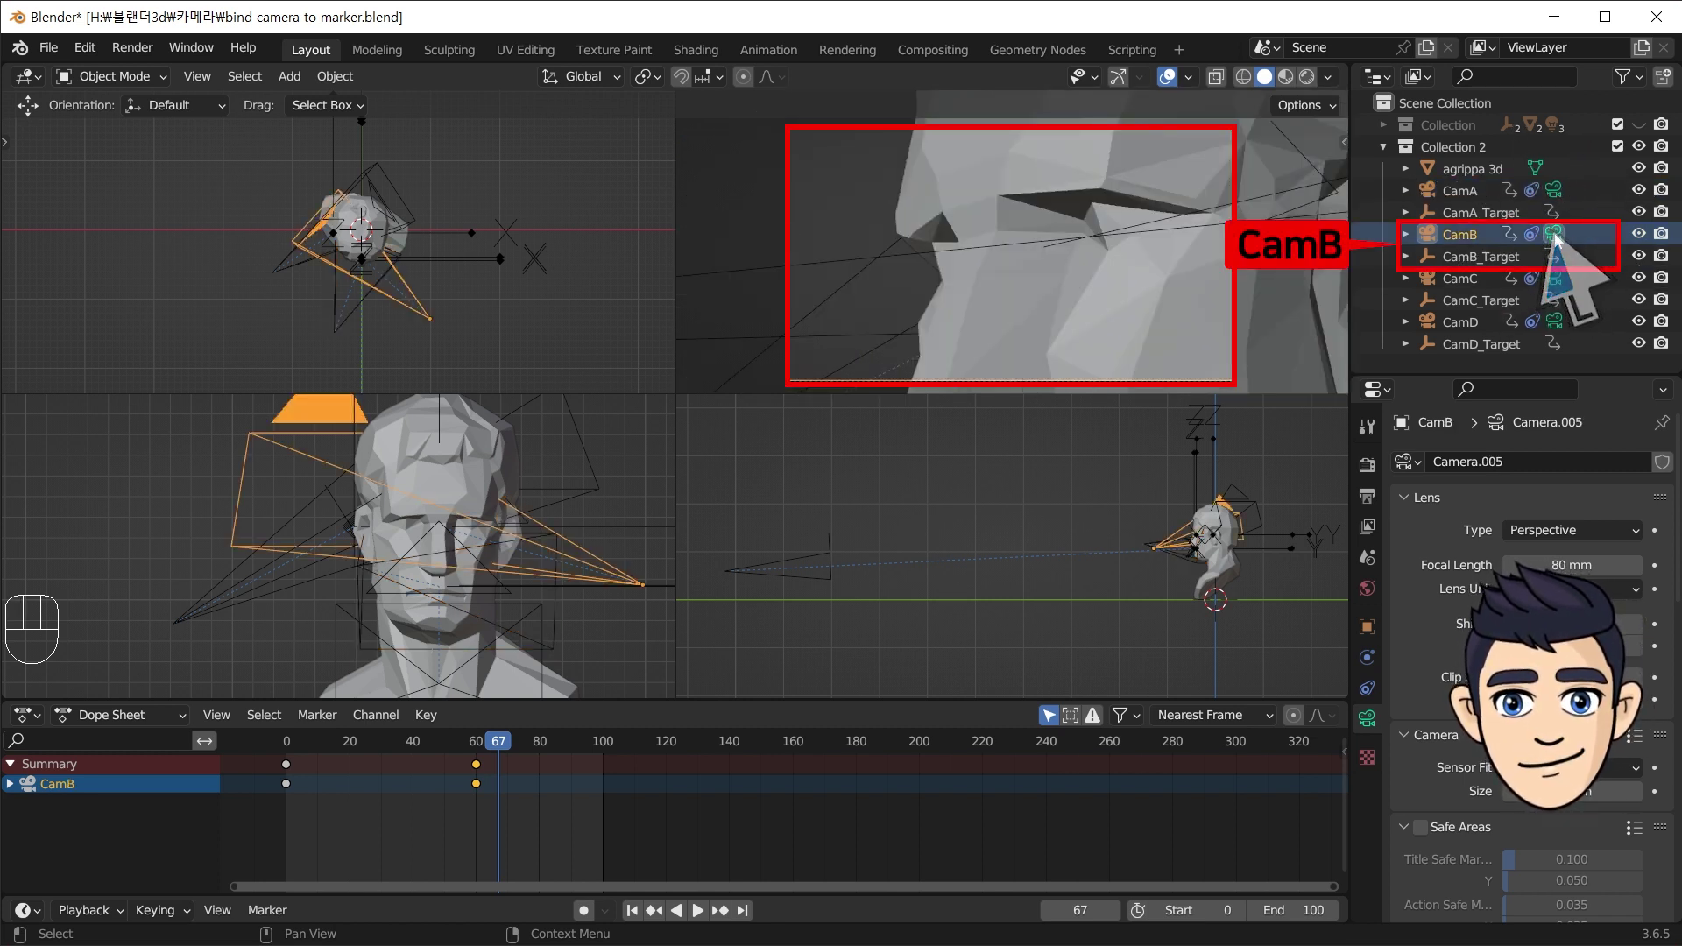
# - Make CamB, CamD and CamC the scene camera in turn to preview each shot
pyautogui.click(1564, 275)
pyautogui.click(1559, 328)
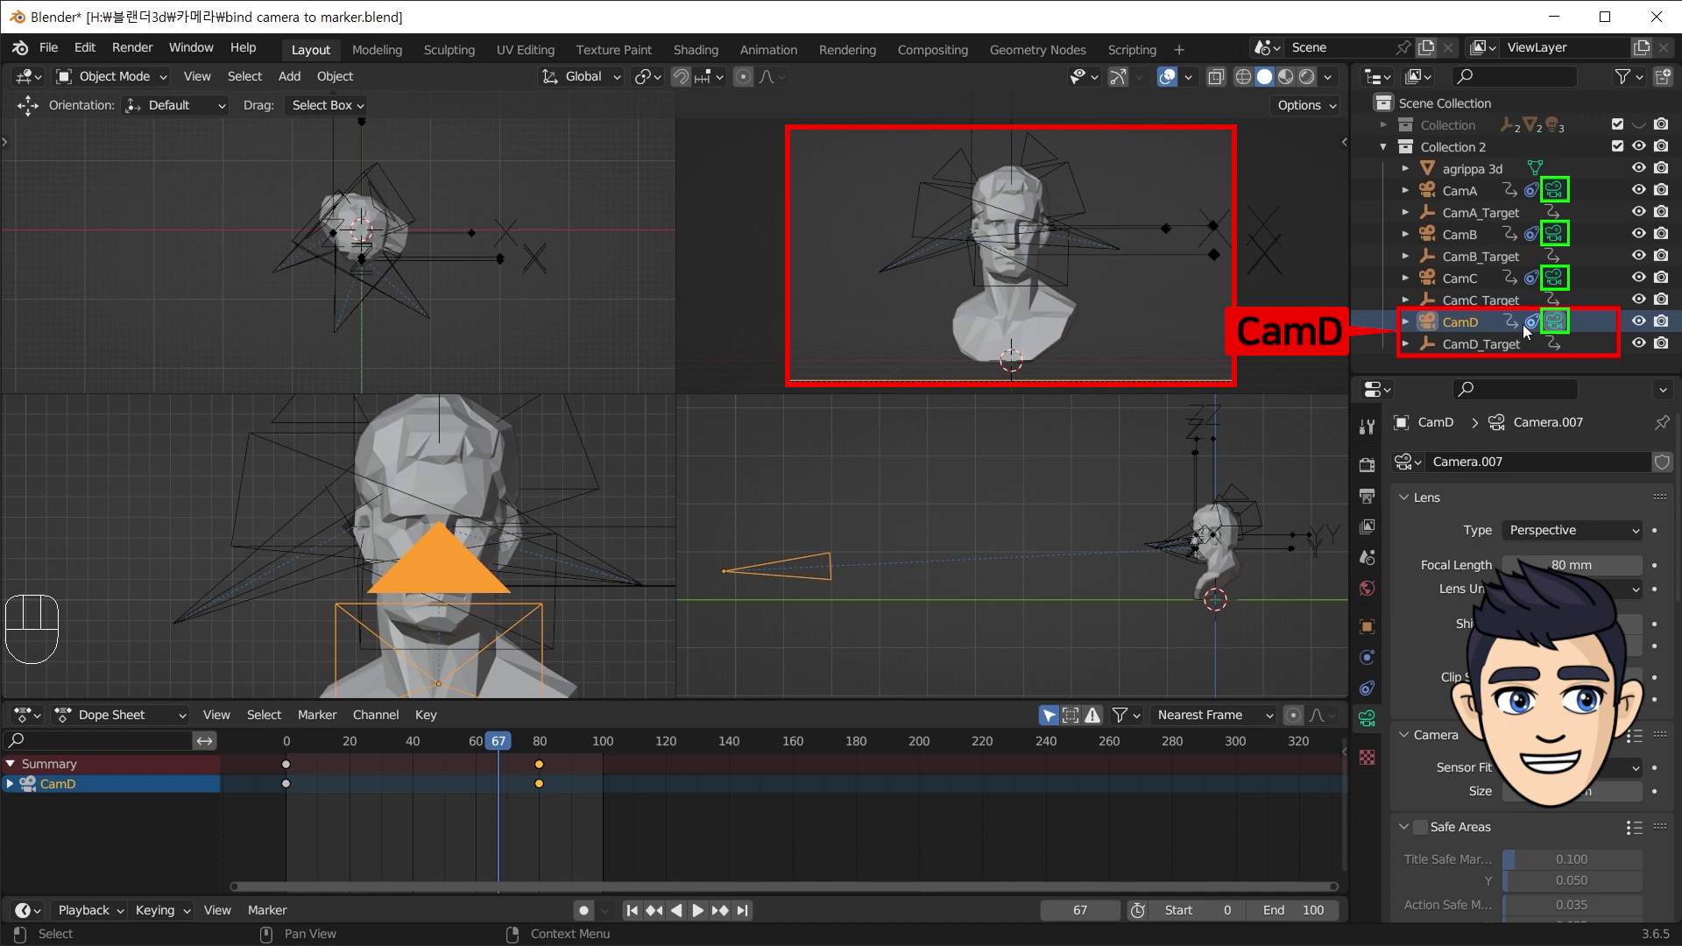
pyautogui.click(705, 918)
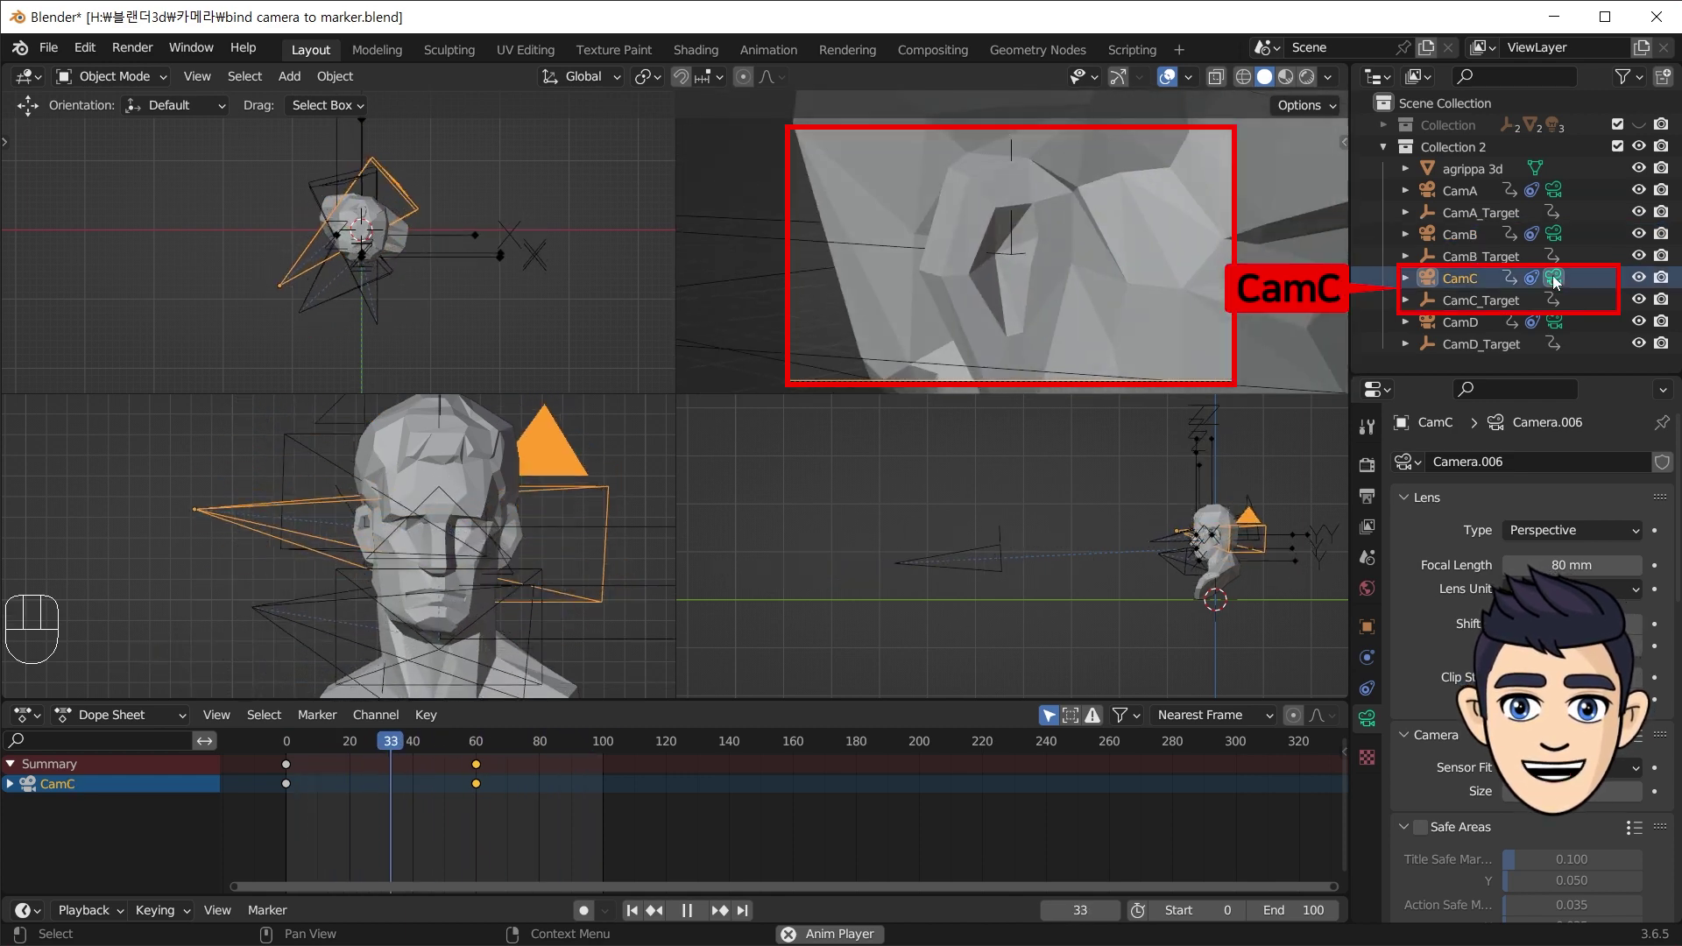
# - Return to CamD as the active scene camera and stop the animation playback
pyautogui.click(1562, 323)
pyautogui.click(1562, 322)
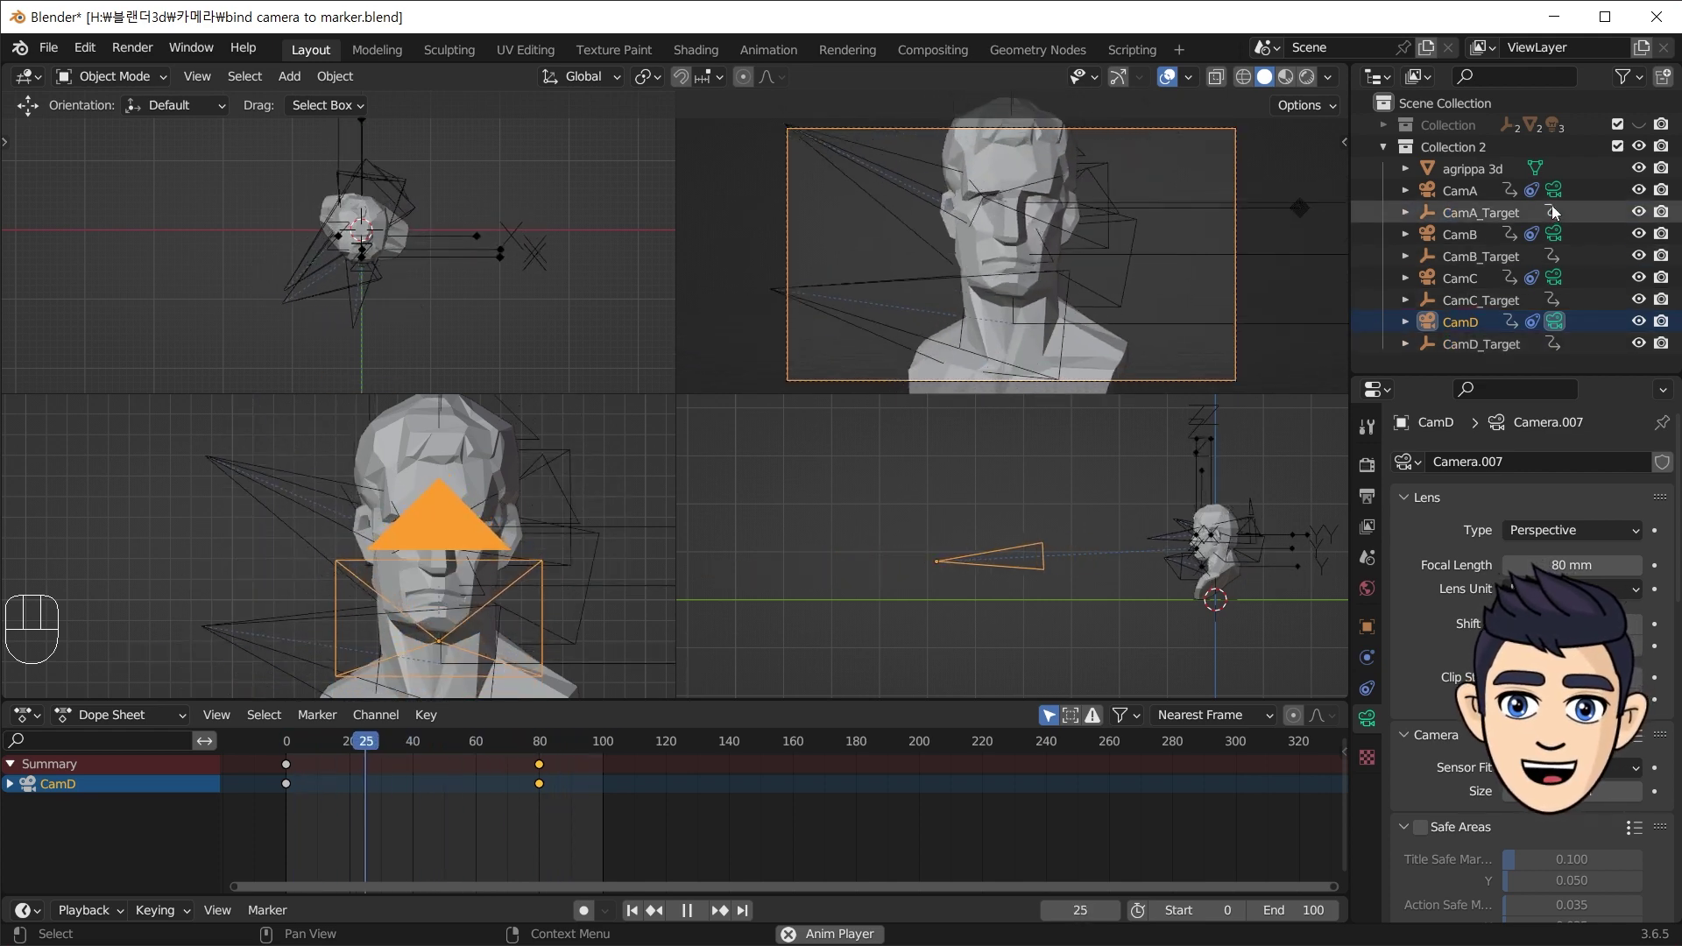
pyautogui.moveTo(1560, 193); pyautogui.dragTo(1562, 278)
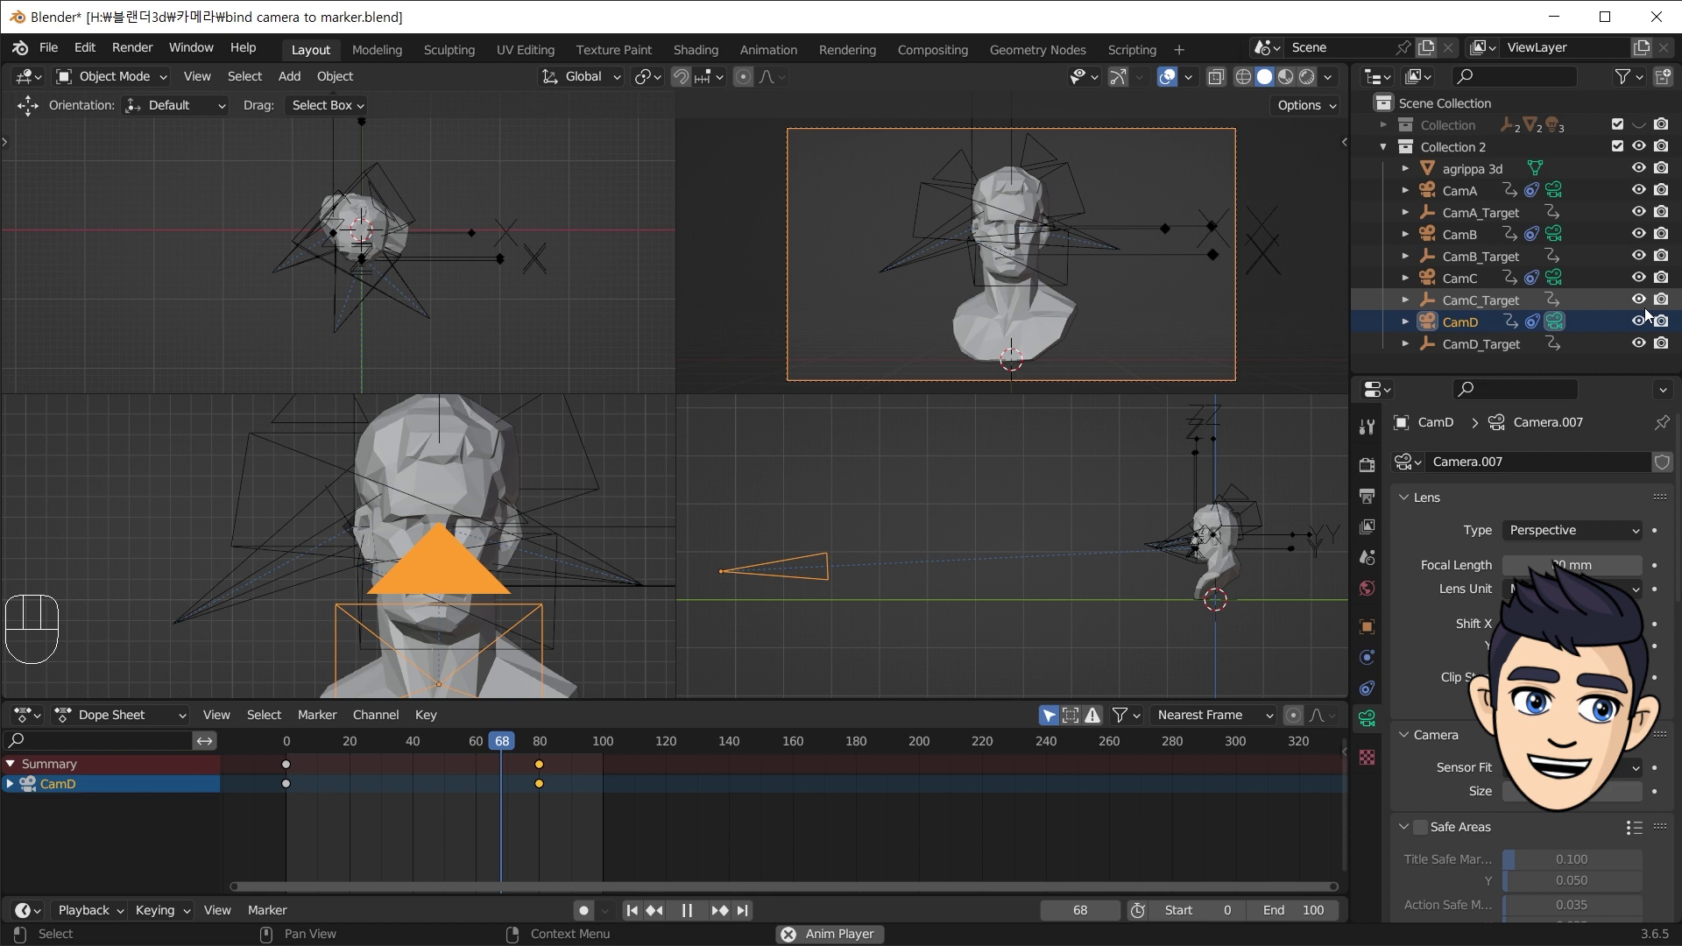
pyautogui.press('space')
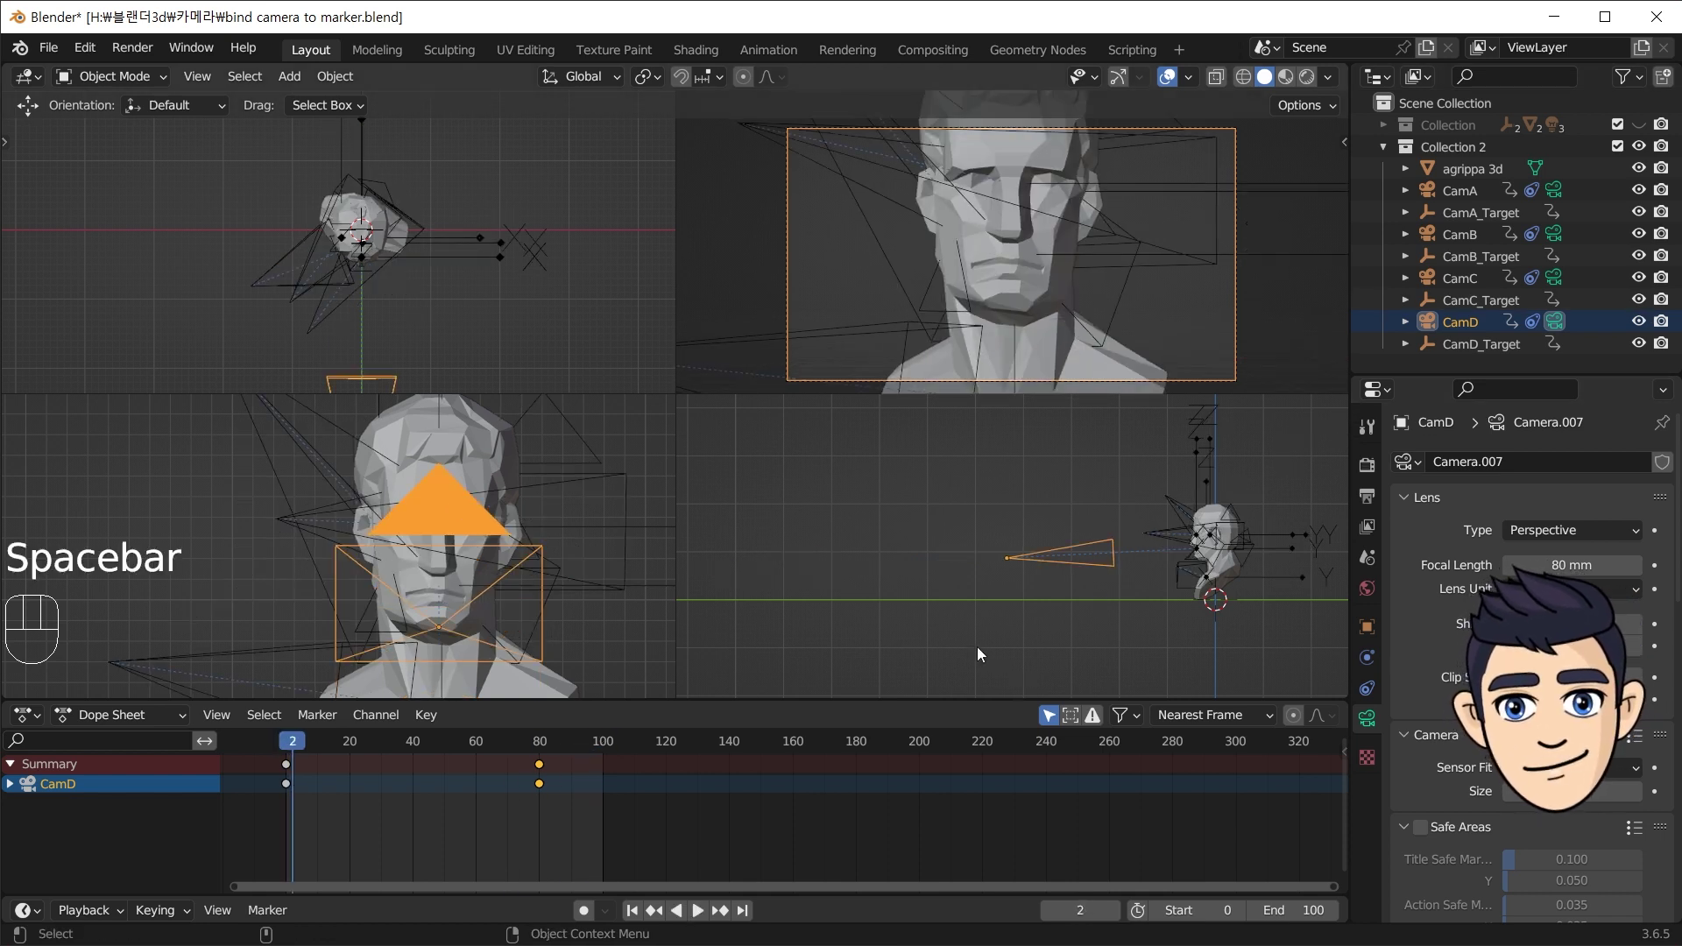
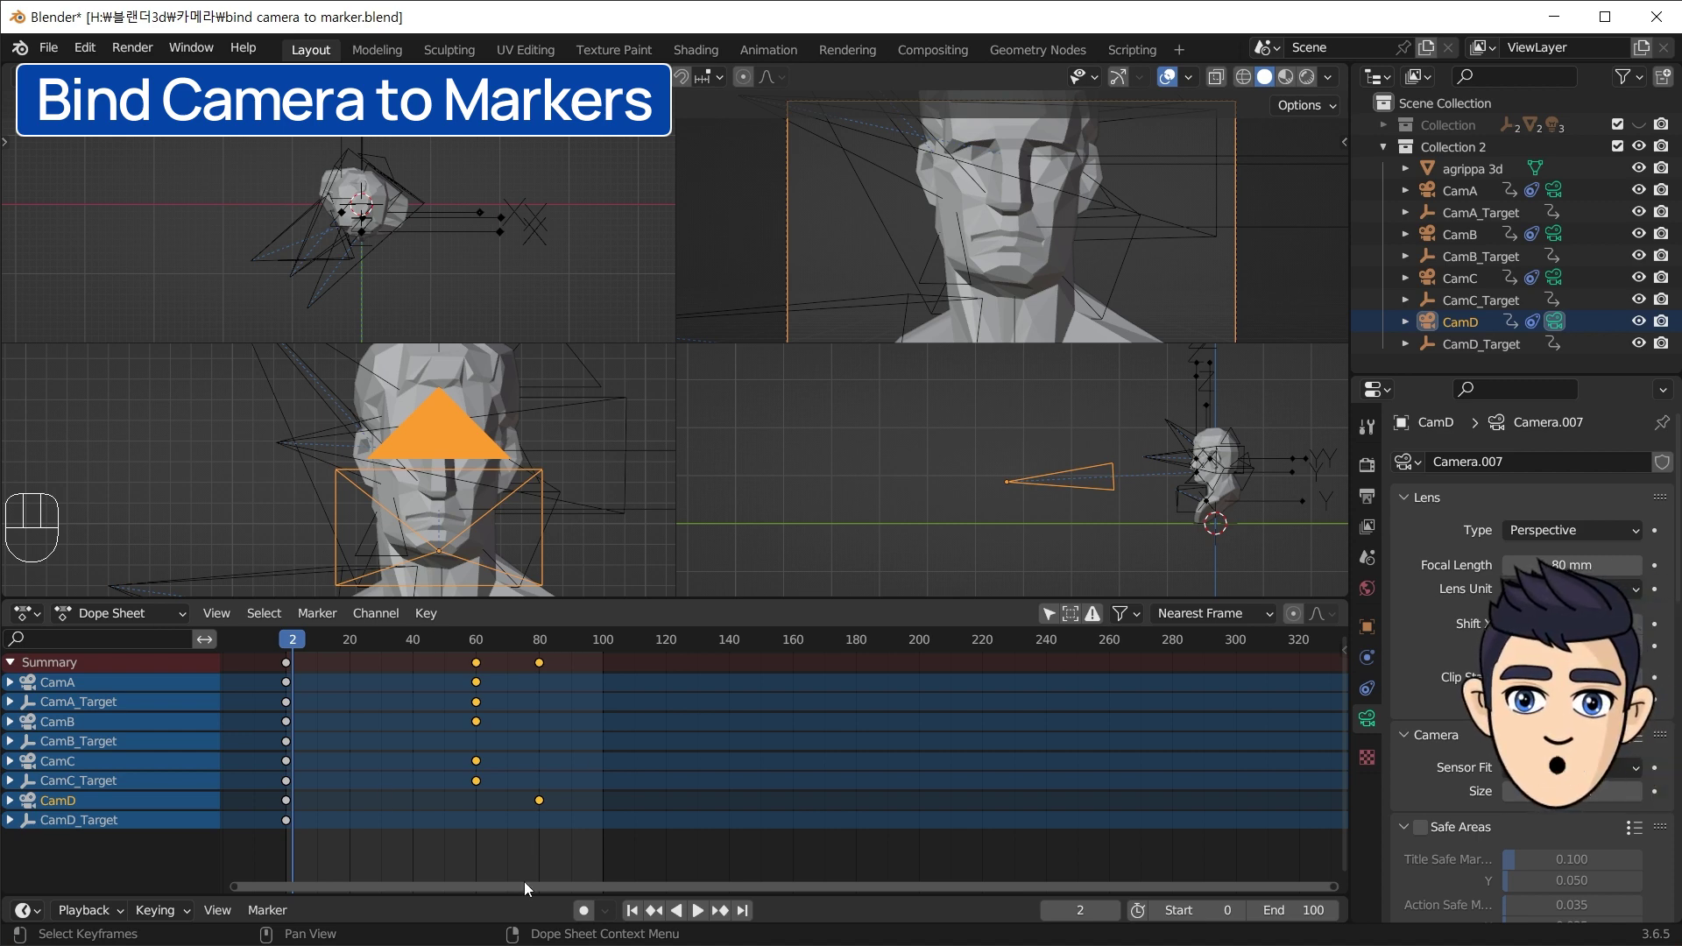
# - Rewind the playhead to frame 0 and select CamA in the enlarged dope sheet
pyautogui.moveTo(308, 646); pyautogui.dragTo(253, 667)
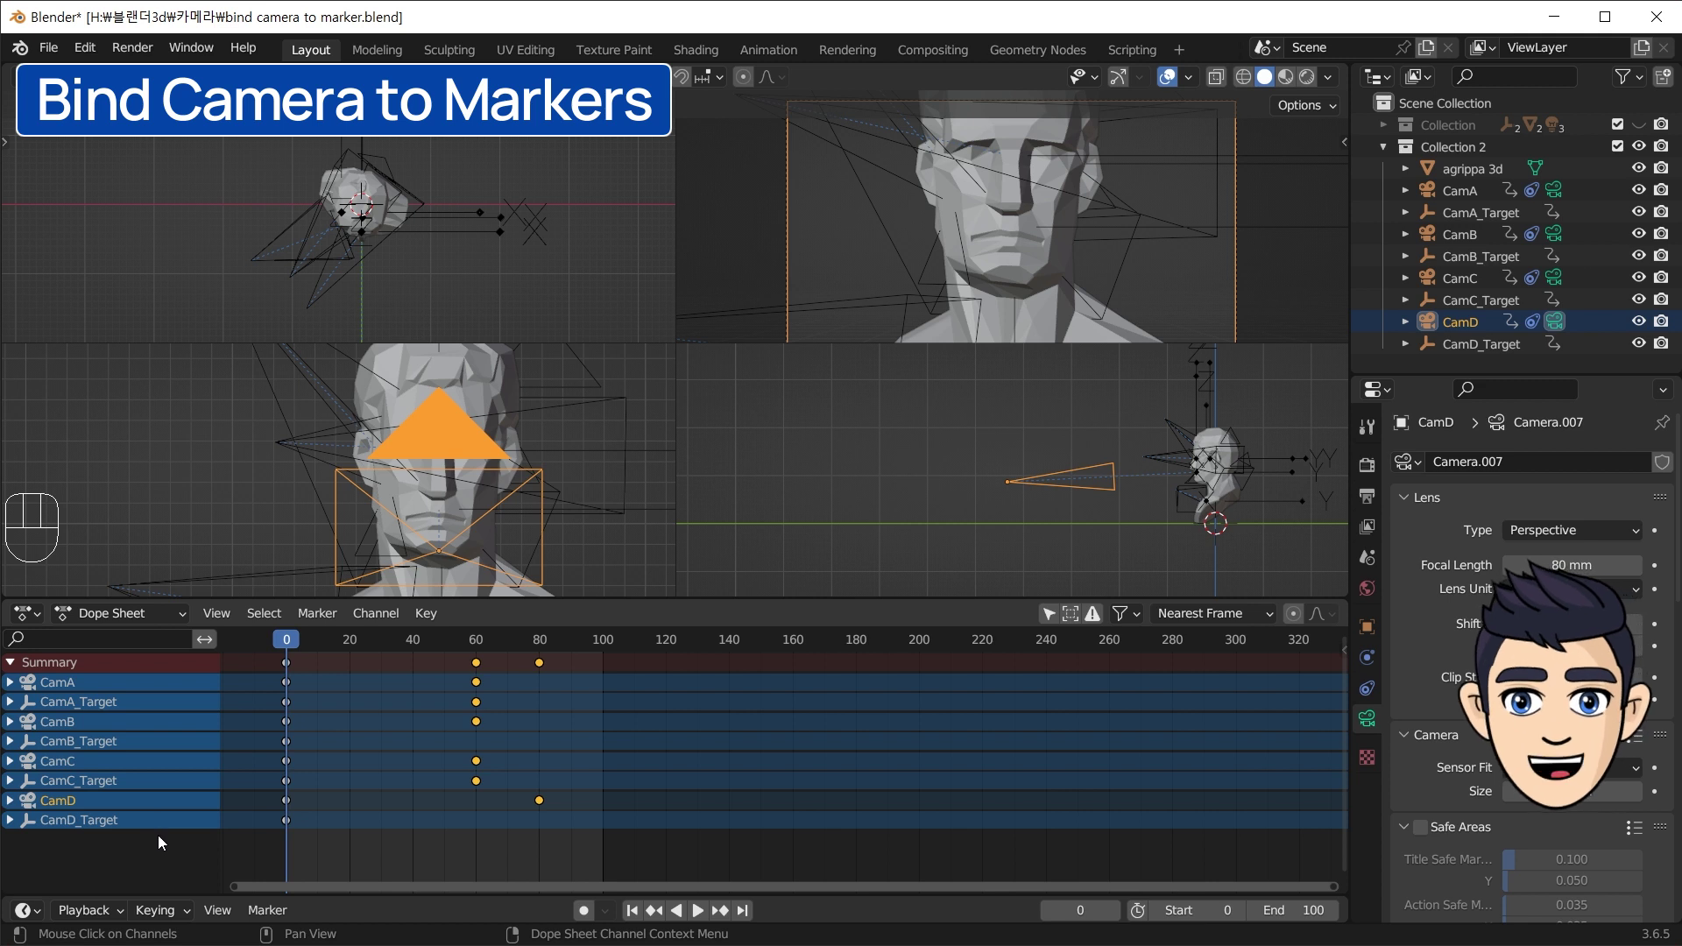
pyautogui.click(60, 693)
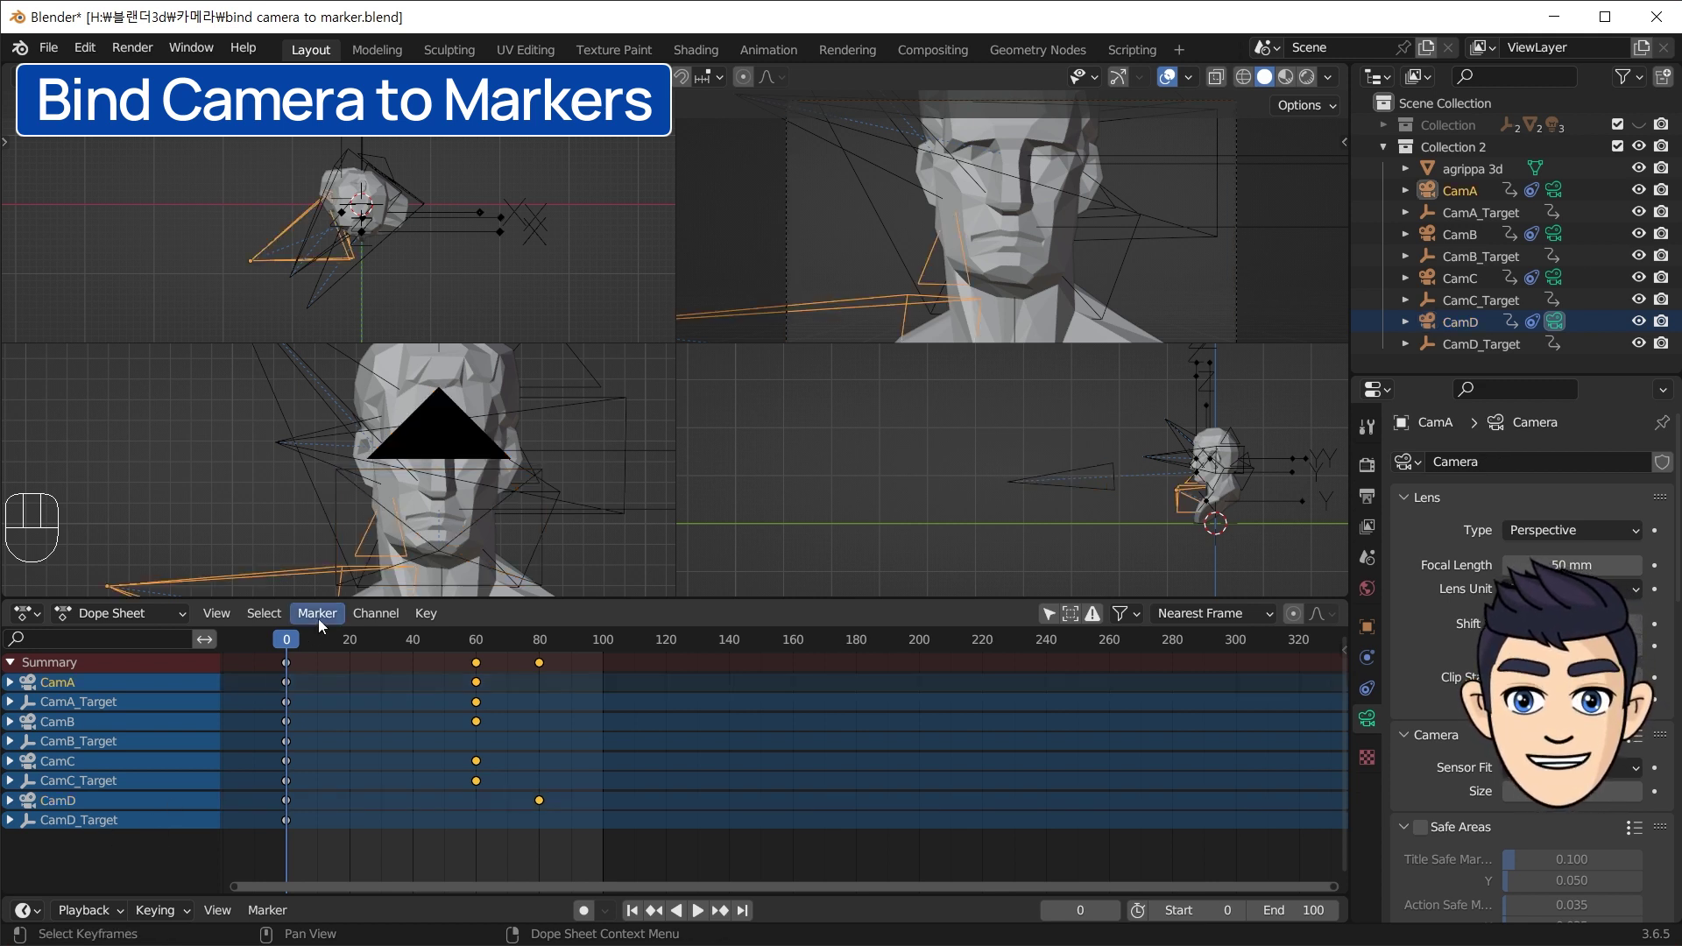
# - Bind CamA to a marker at frame 0 and select its linked keyframes
pyautogui.moveTo(327, 625); pyautogui.dragTo(429, 419)
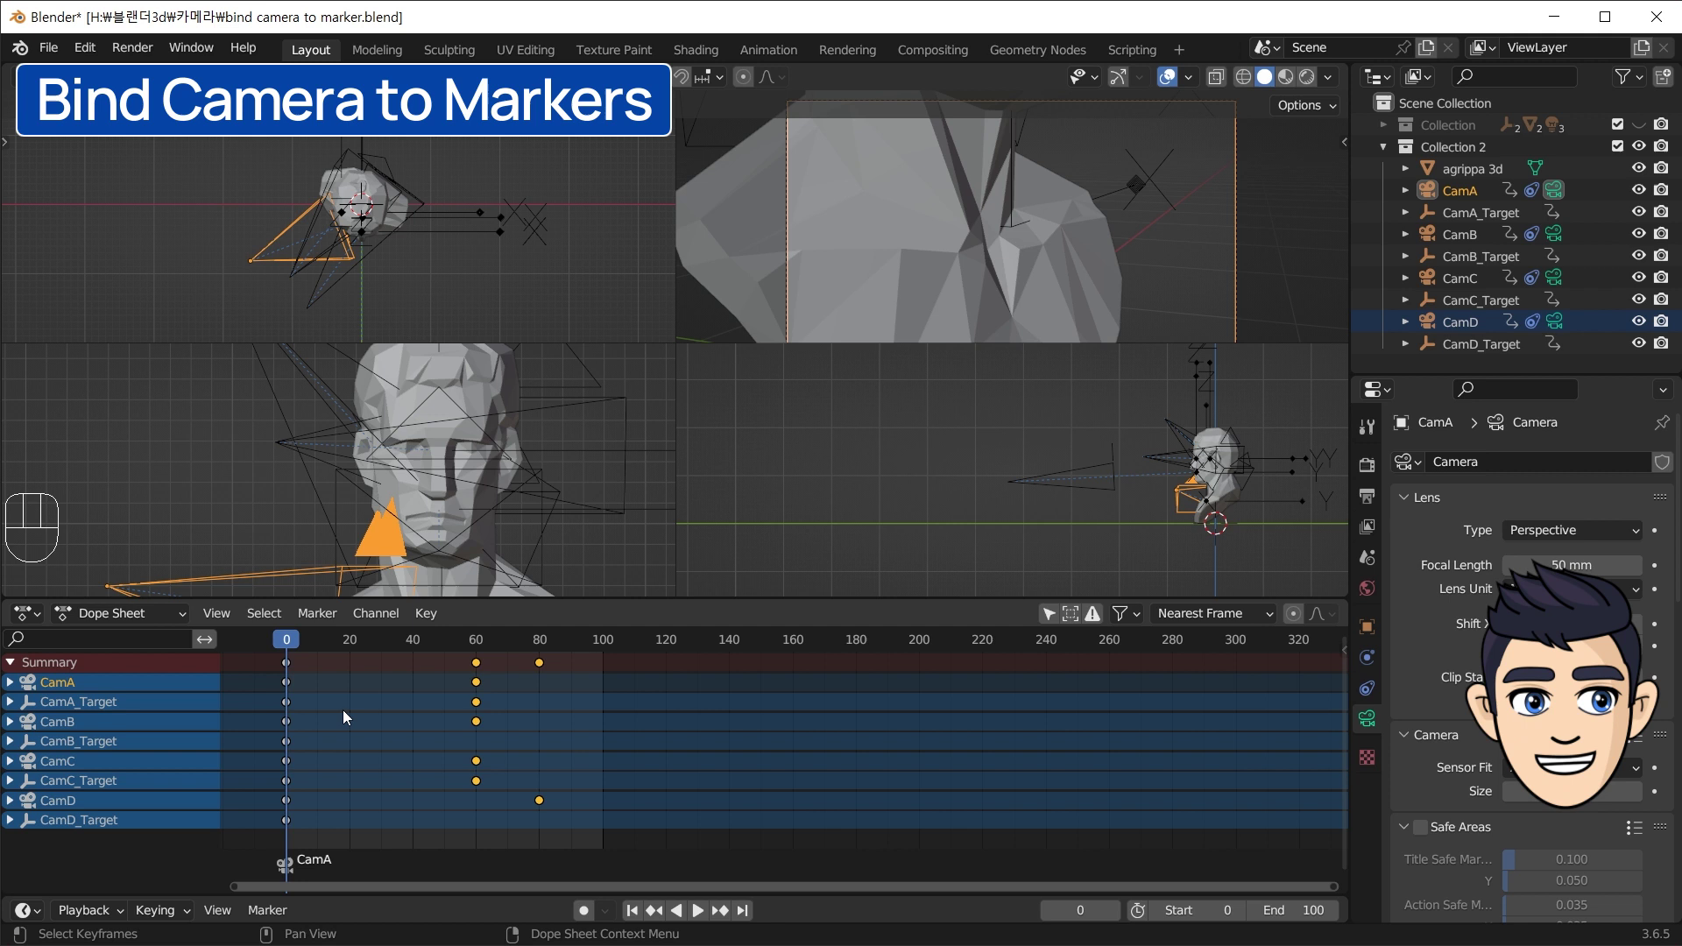
pyautogui.moveTo(148, 848); pyautogui.dragTo(143, 822)
pyautogui.click(74, 703)
pyautogui.click(73, 685)
pyautogui.click(293, 686)
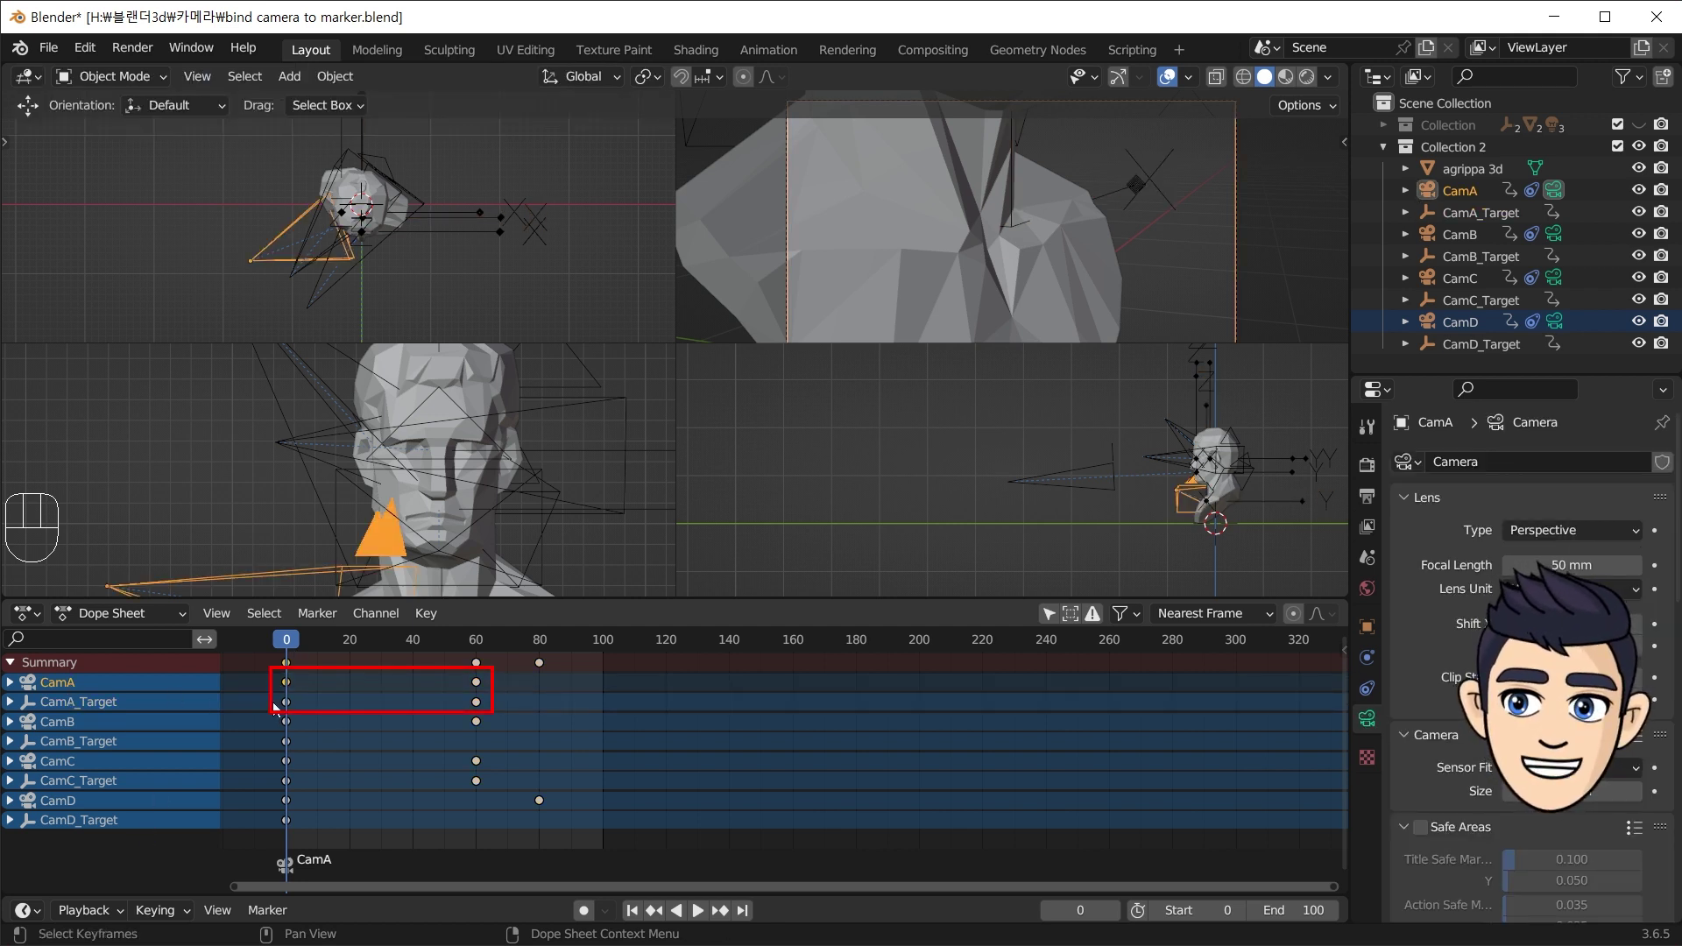
pyautogui.press('l')
# - Select CamA_Target's keyframes and jump the playhead to frame 60
pyautogui.click(92, 710)
pyautogui.moveTo(283, 691); pyautogui.dragTo(283, 697)
pyautogui.press('l')
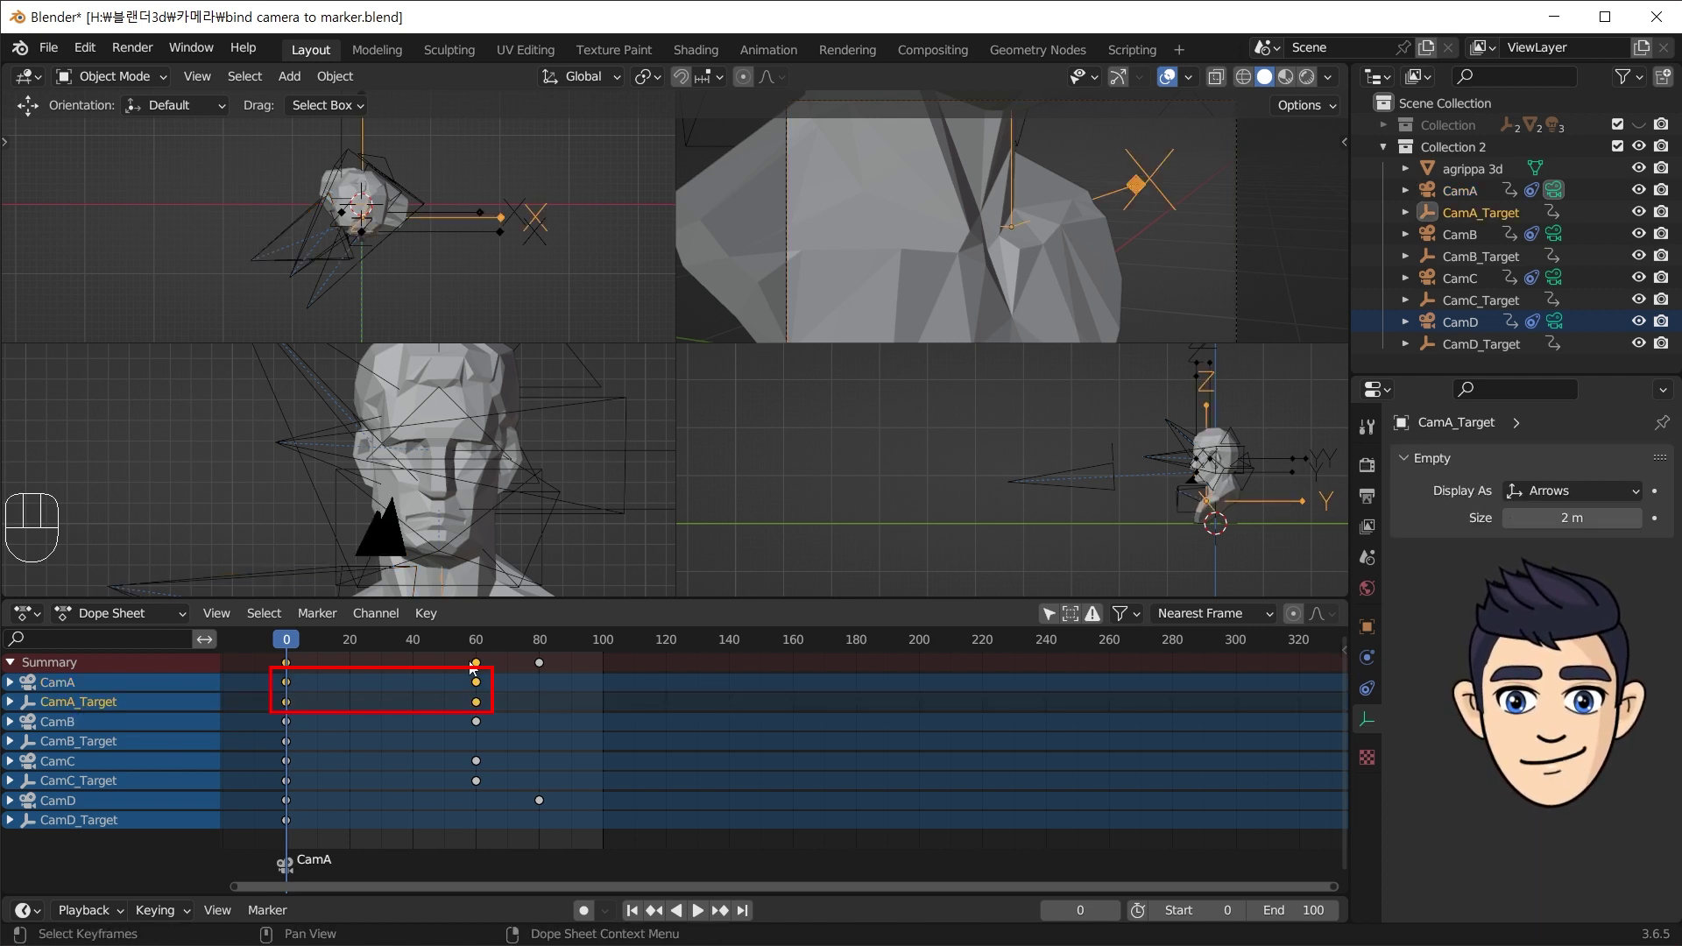
pyautogui.press('Up')
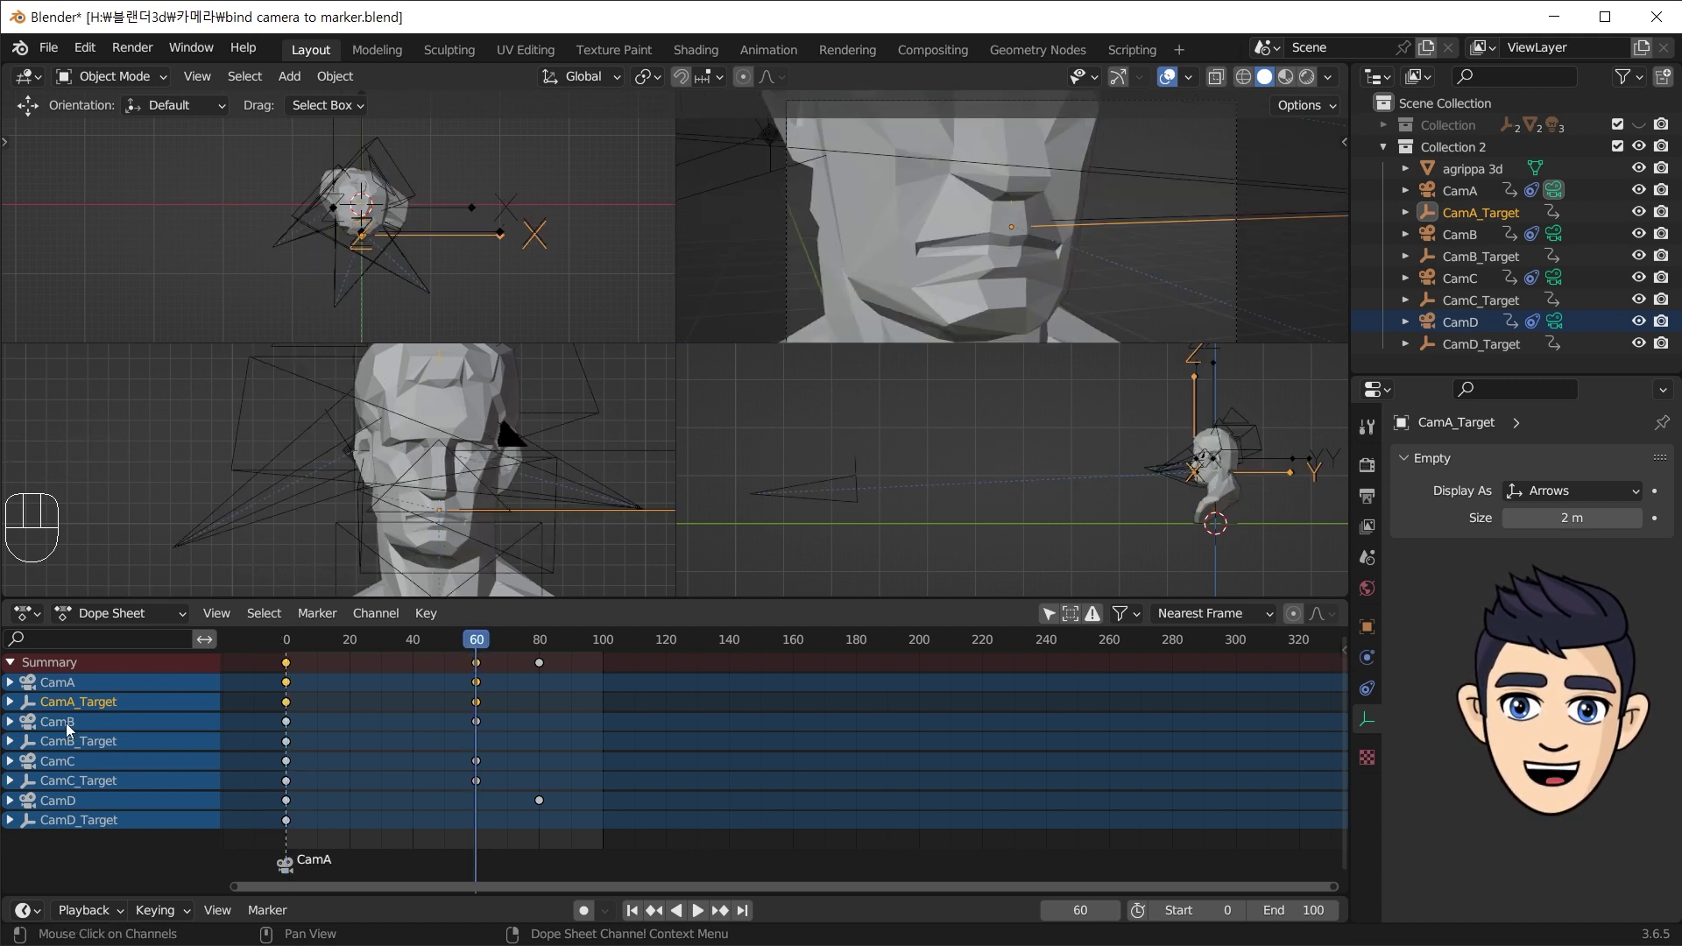
# - Bind CamB to a marker at frame 60 so the shot cuts from CamA
pyautogui.click(71, 727)
pyautogui.moveTo(315, 625); pyautogui.dragTo(418, 409)
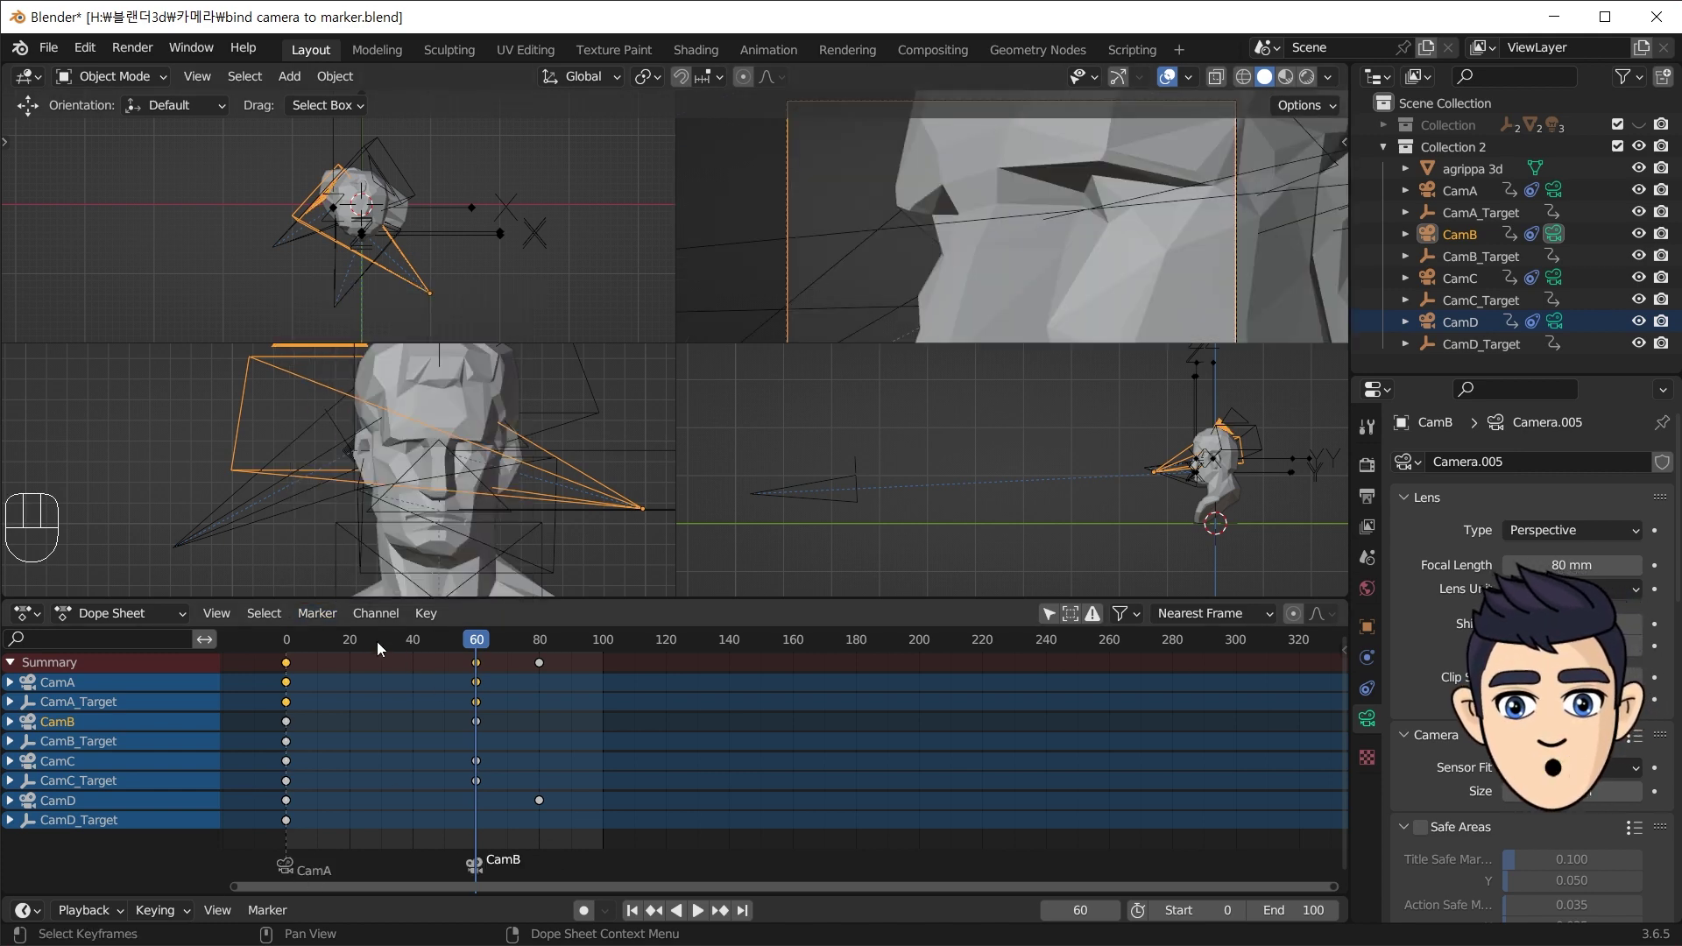
pyautogui.moveTo(368, 641); pyautogui.dragTo(681, 677)
# - Select CamB_Target and move the playhead to frame 110
pyautogui.click(87, 744)
pyautogui.click(78, 726)
pyautogui.moveTo(75, 745); pyautogui.dragTo(92, 750)
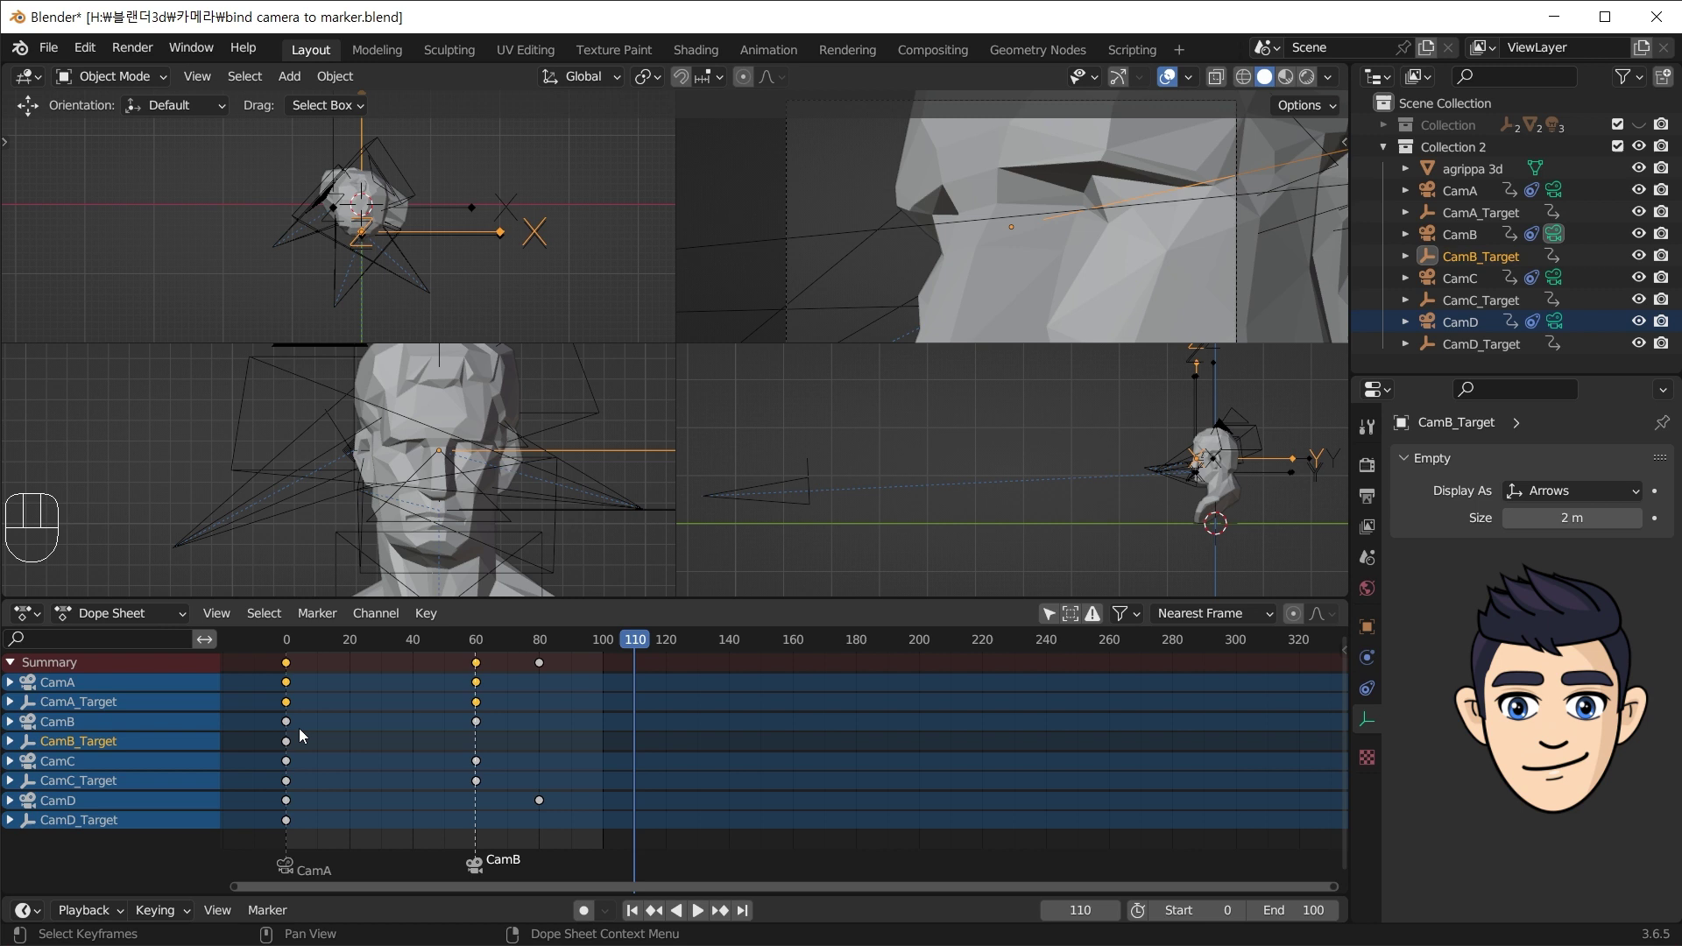
# - Select the first keyframes of CamB and CamB_Target with their linked keys
pyautogui.click(292, 726)
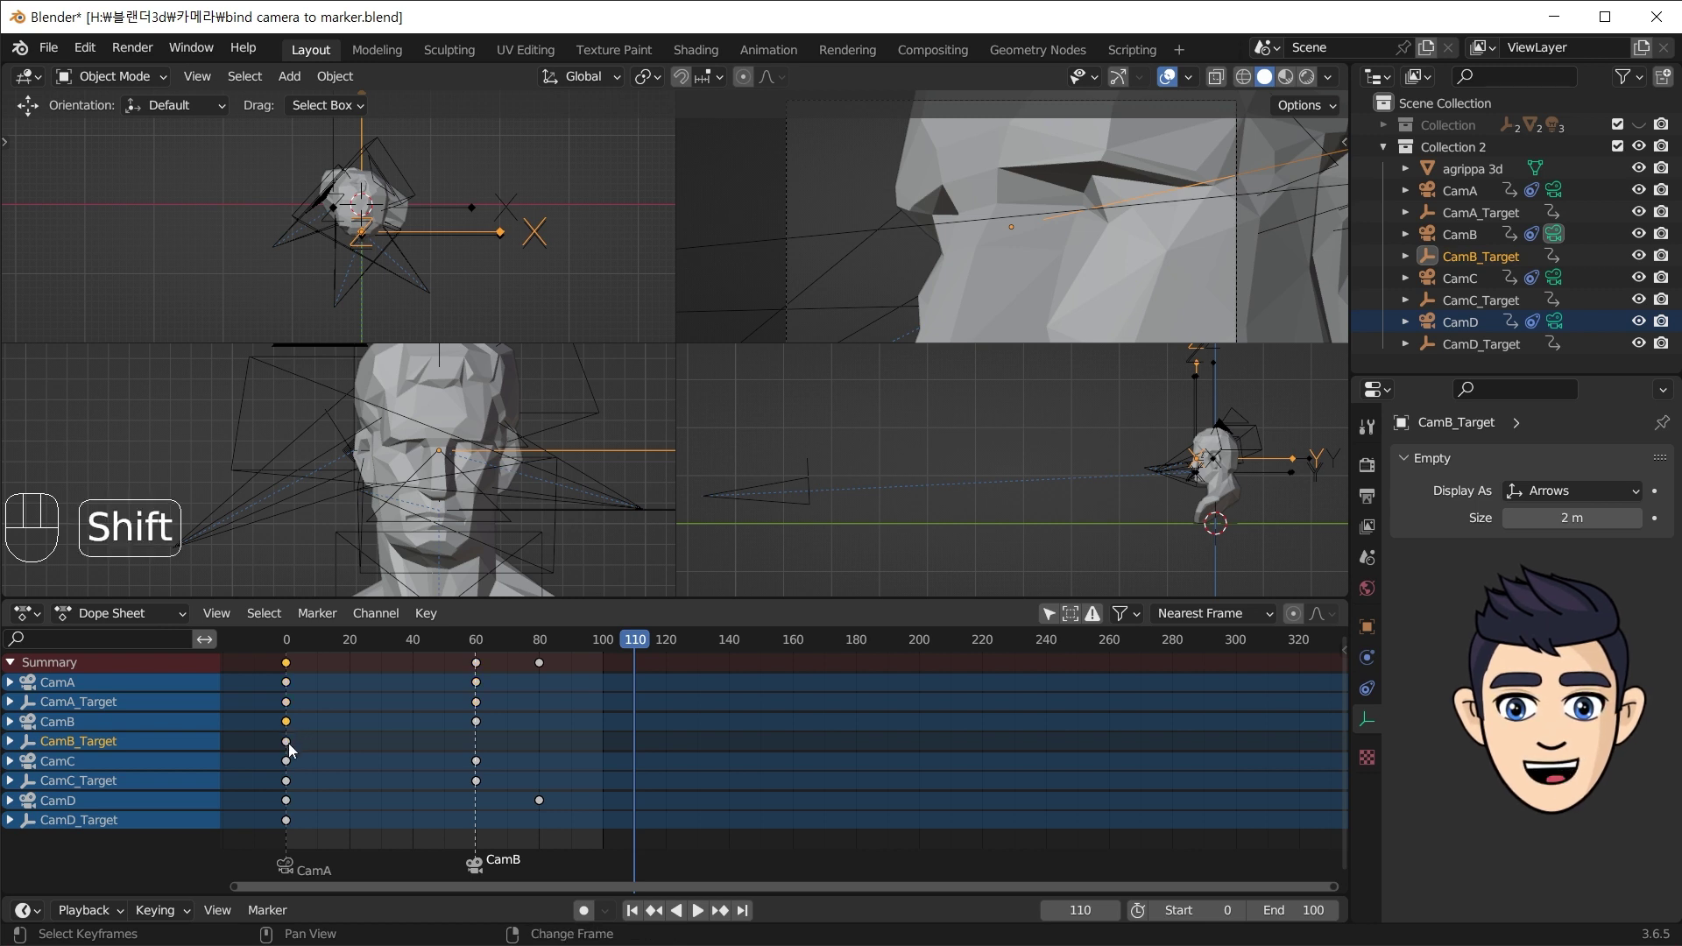
pyautogui.click(297, 750)
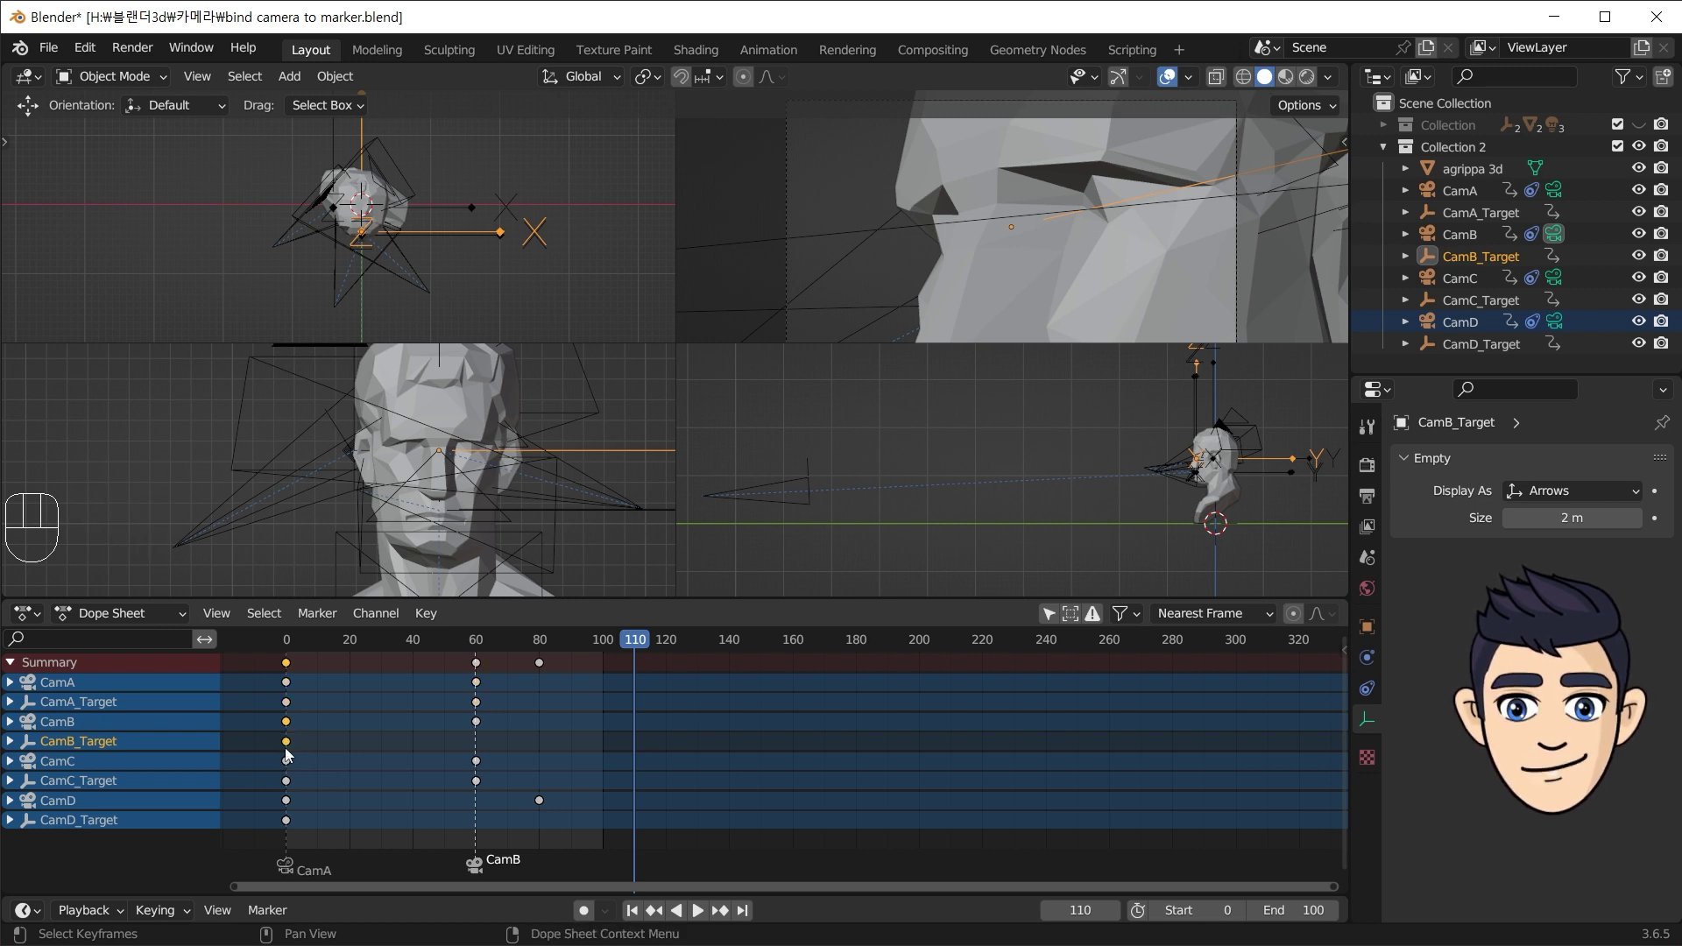
pyautogui.press('l')
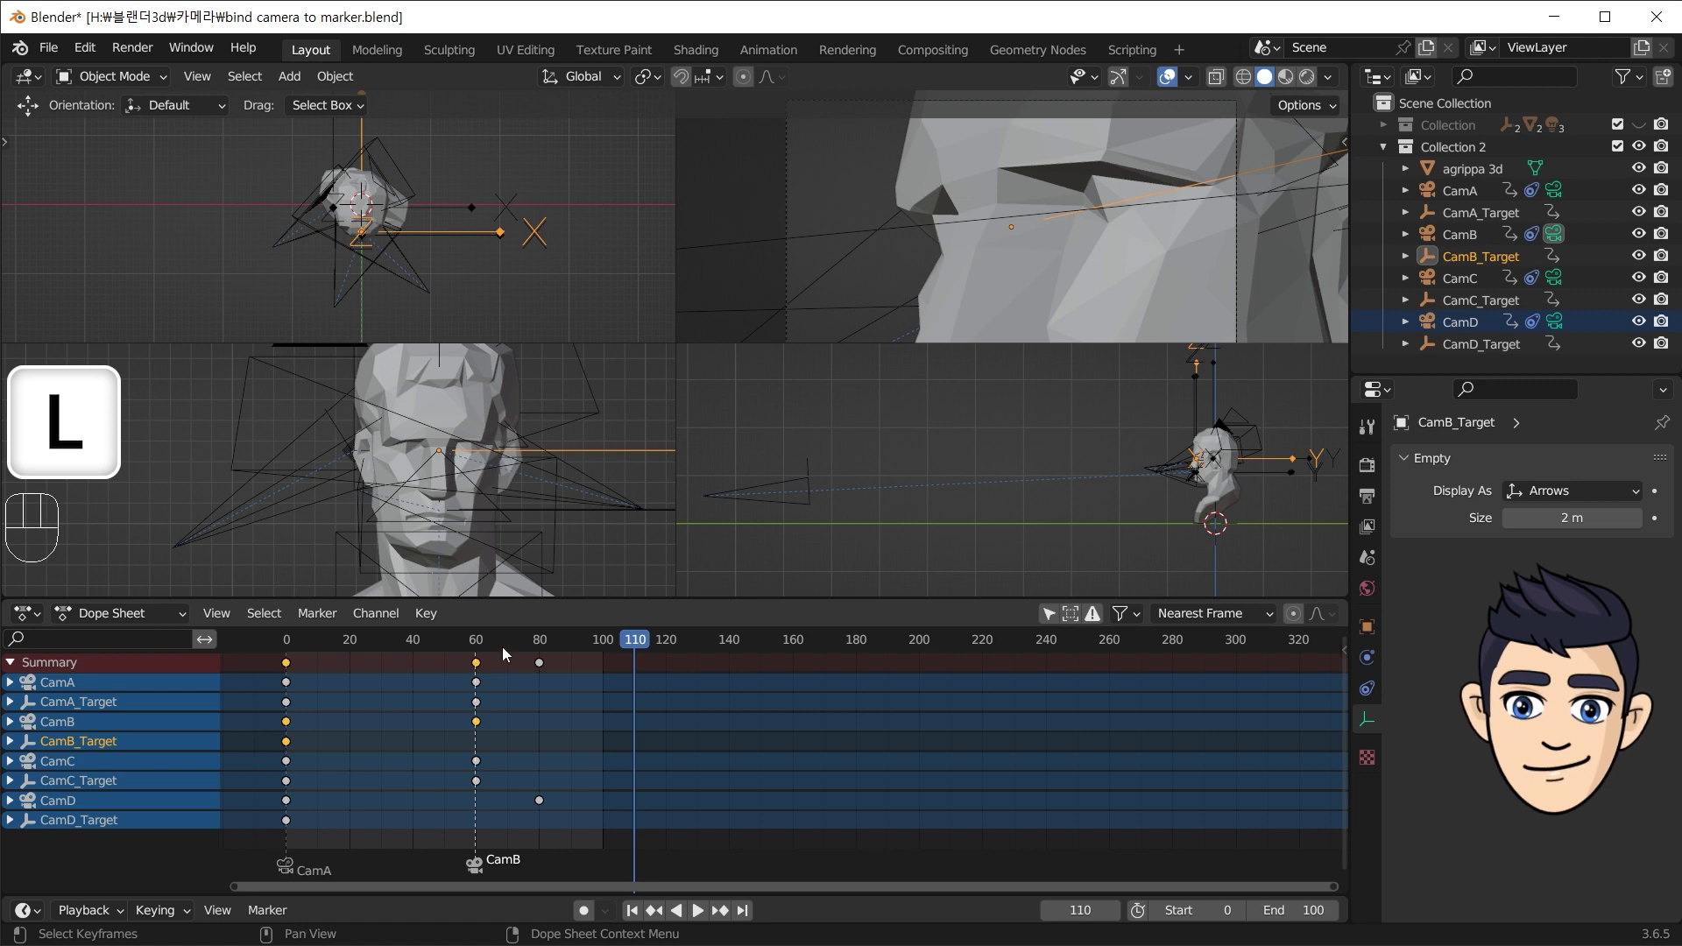
pyautogui.moveTo(507, 651); pyautogui.dragTo(521, 671)
pyautogui.click(499, 644)
# - Shift the selected CamB keyframes 60 frames later to start at frame 60
pyautogui.press('g')
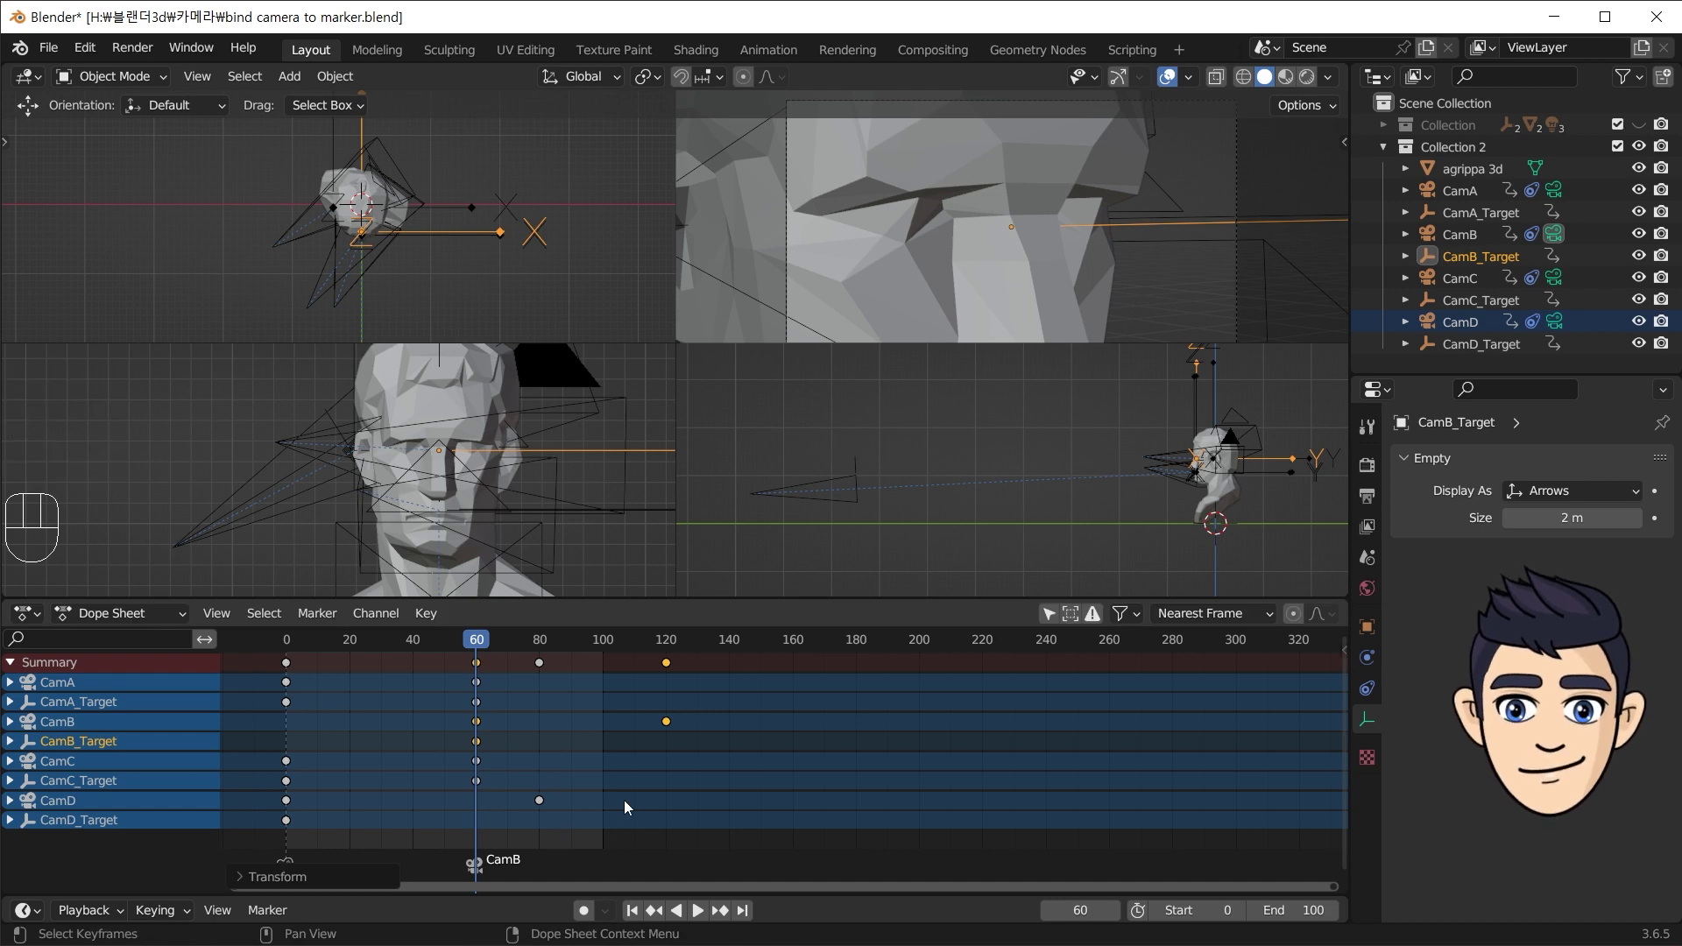
pyautogui.moveTo(408, 652); pyautogui.dragTo(622, 705)
pyautogui.click(576, 760)
# - Check the CamA_Target and CamB_Target channels after the move
pyautogui.click(98, 706)
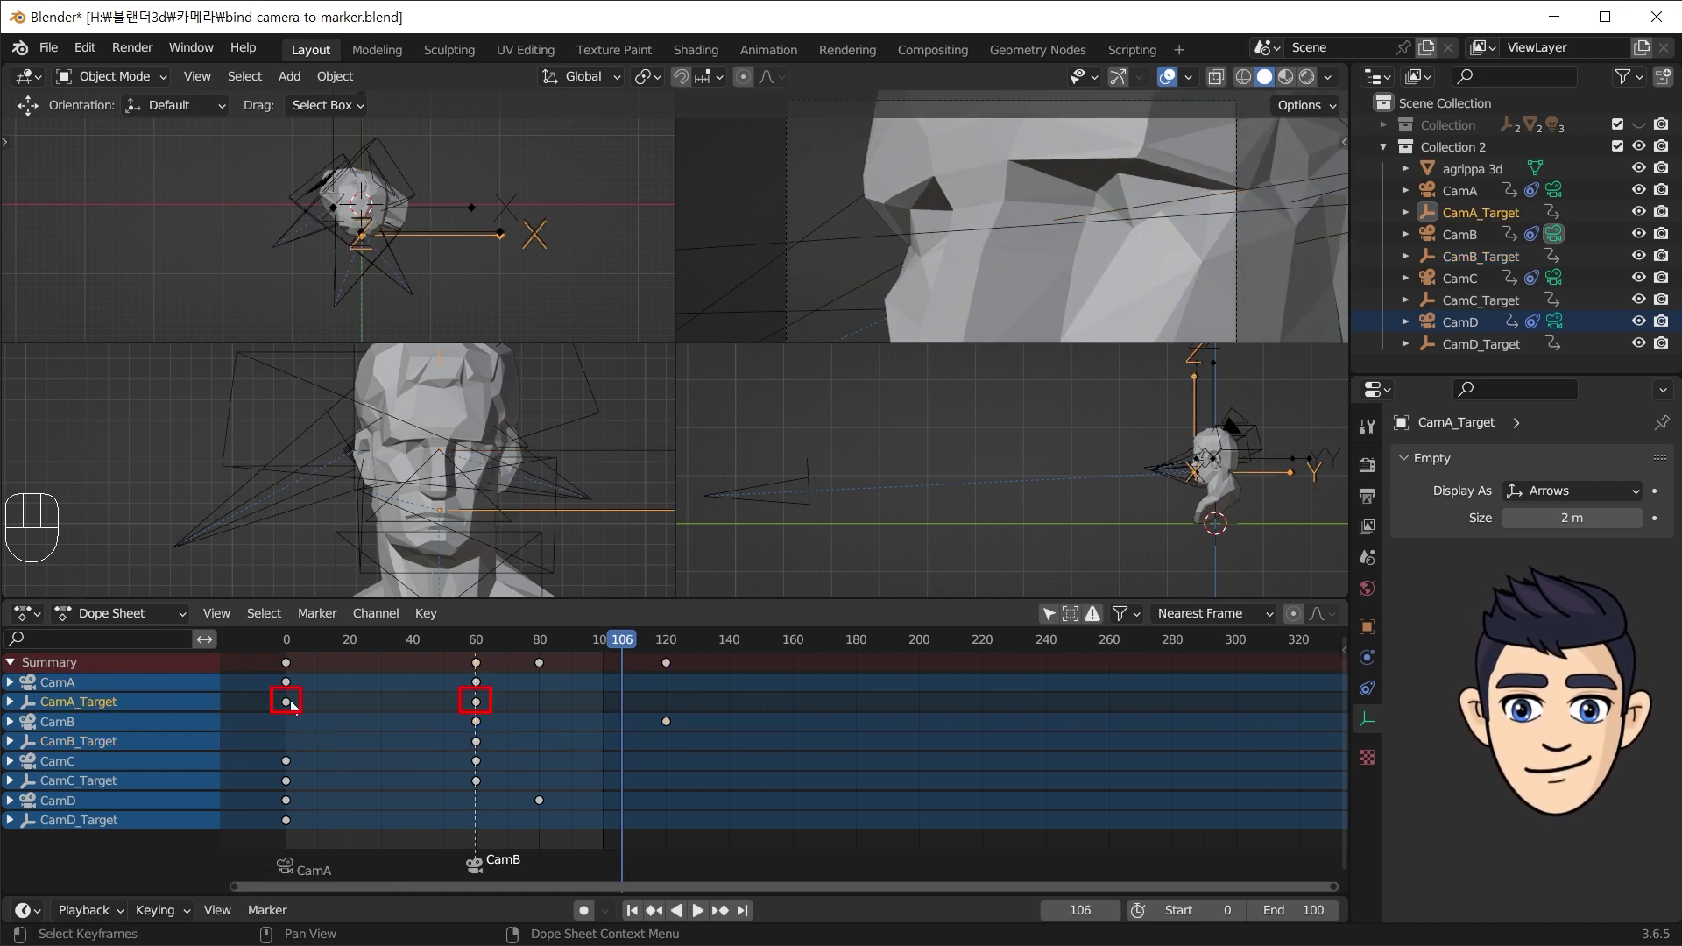
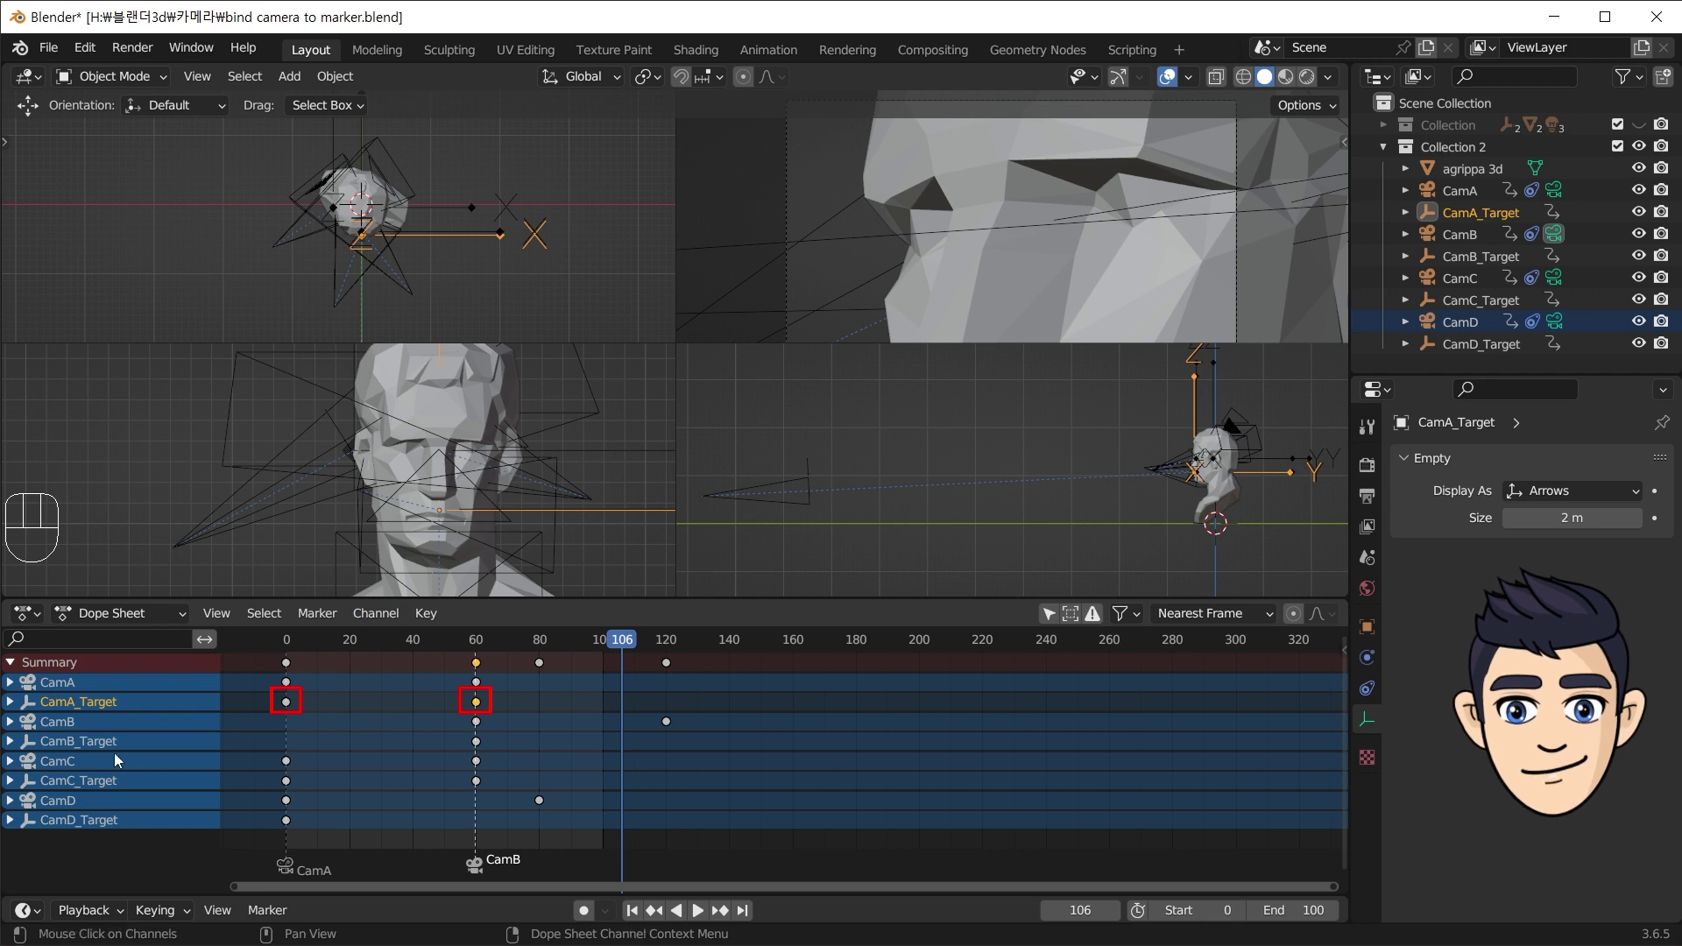
pyautogui.click(73, 750)
pyautogui.click(483, 746)
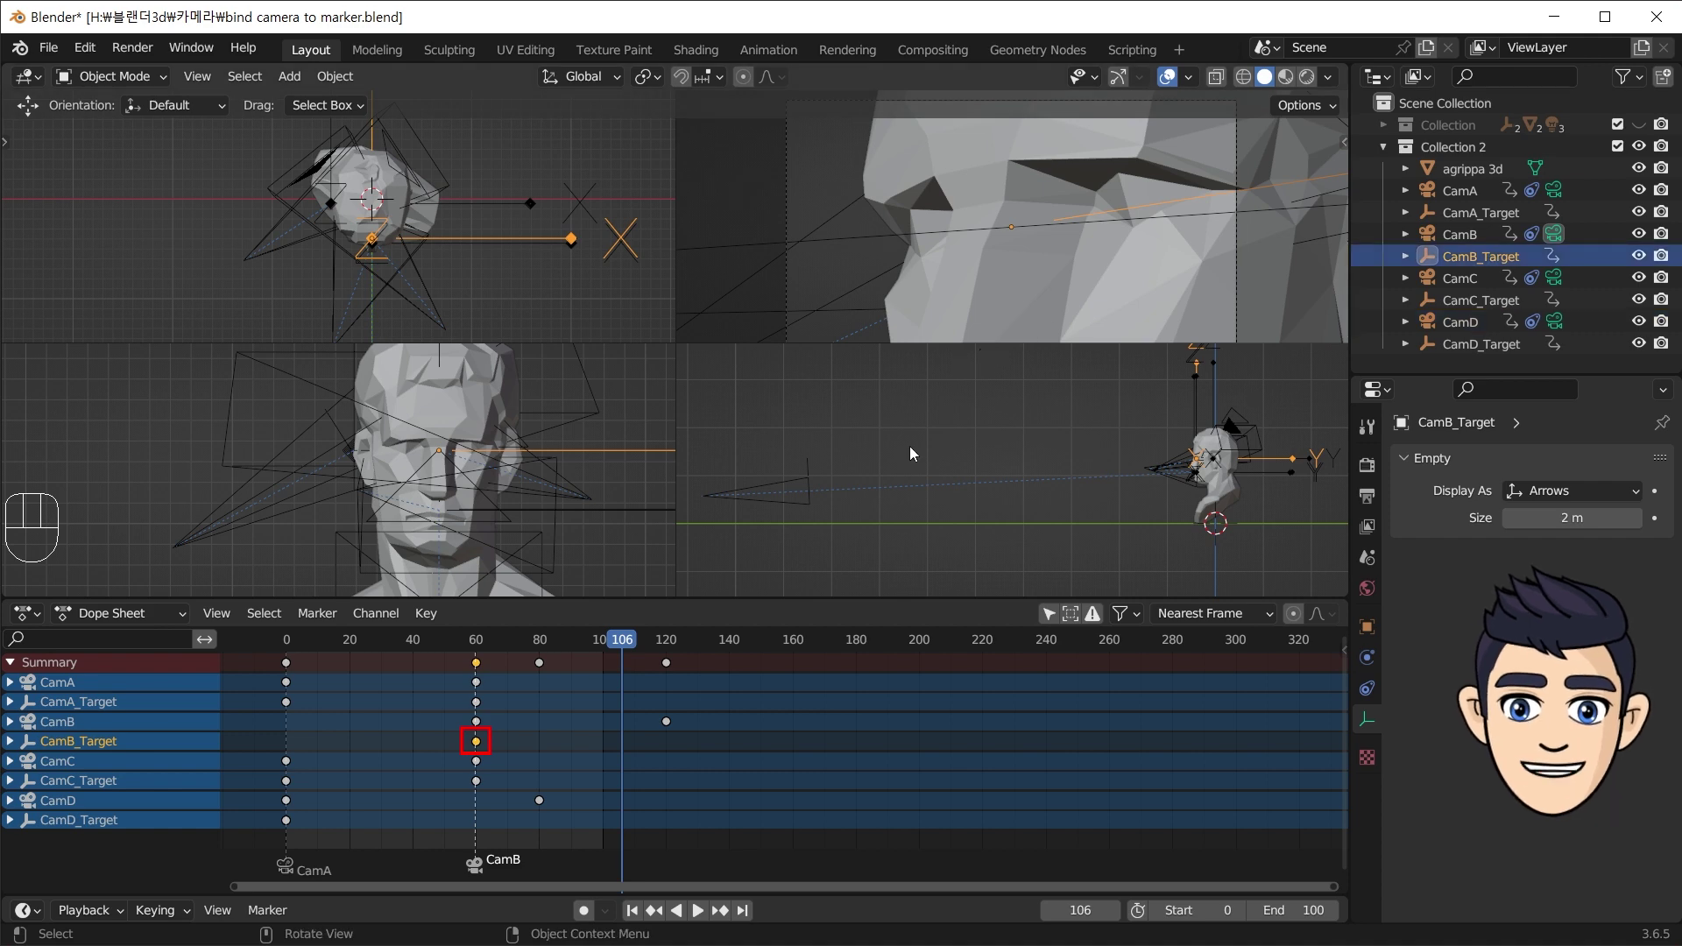
# - Scrub to check the switch, bind CamC to a marker at frame 120 and select its keyframes
pyautogui.moveTo(552, 650); pyautogui.dragTo(666, 680)
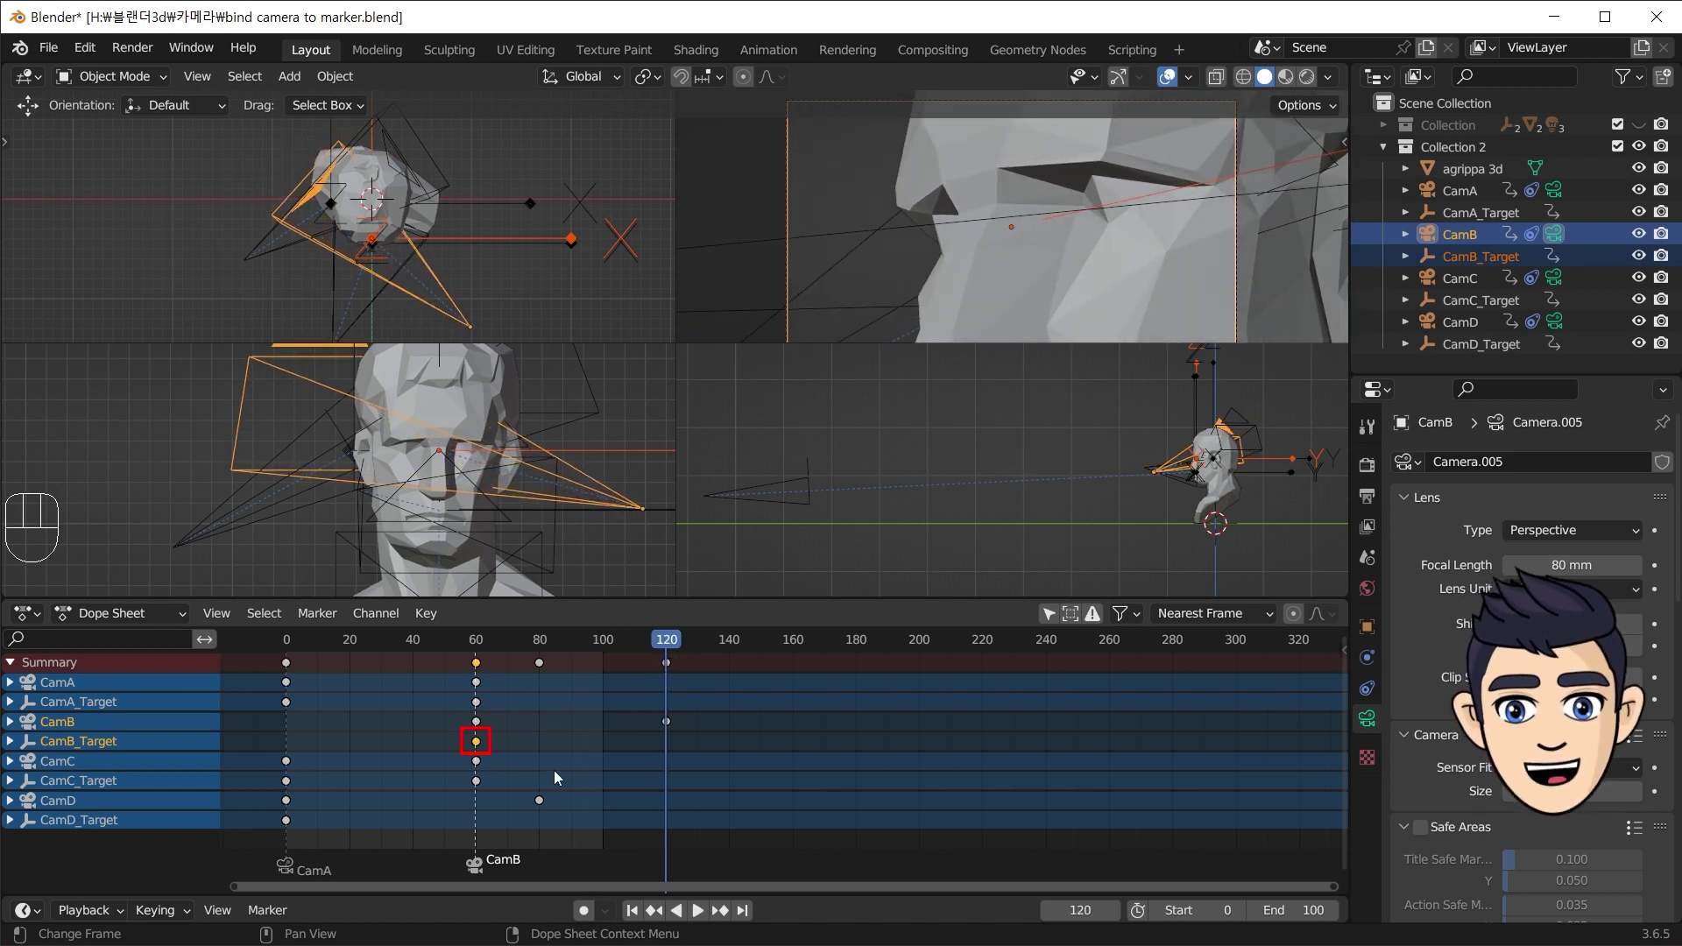
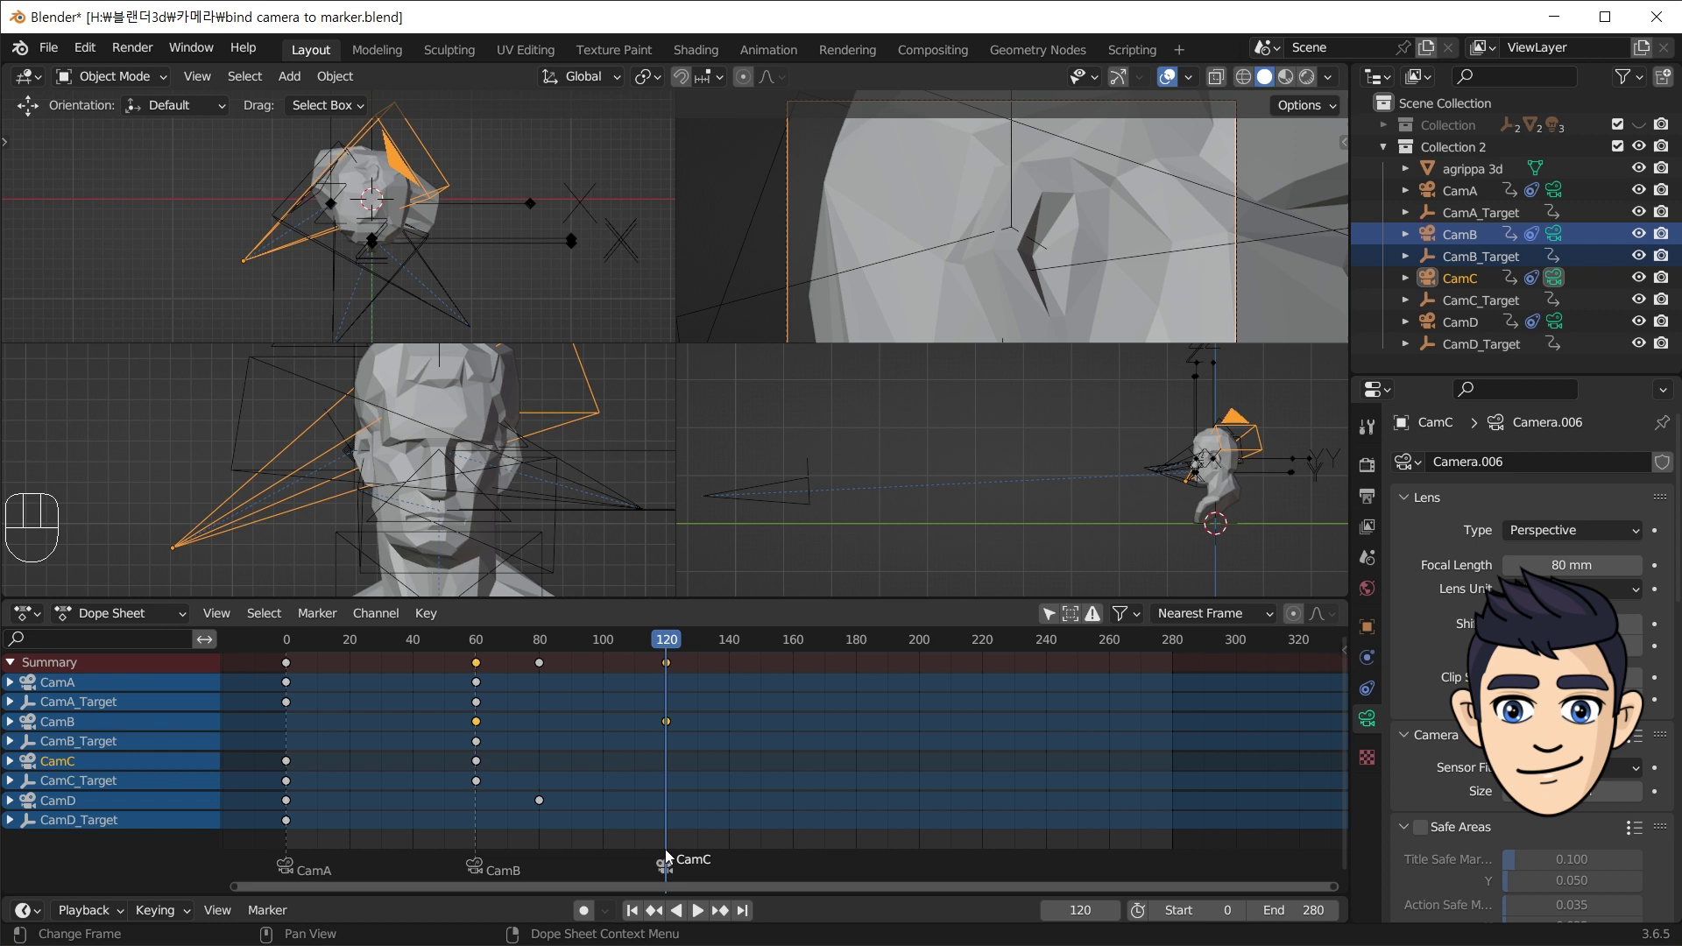
pyautogui.moveTo(304, 767); pyautogui.dragTo(281, 791)
pyautogui.press('l')
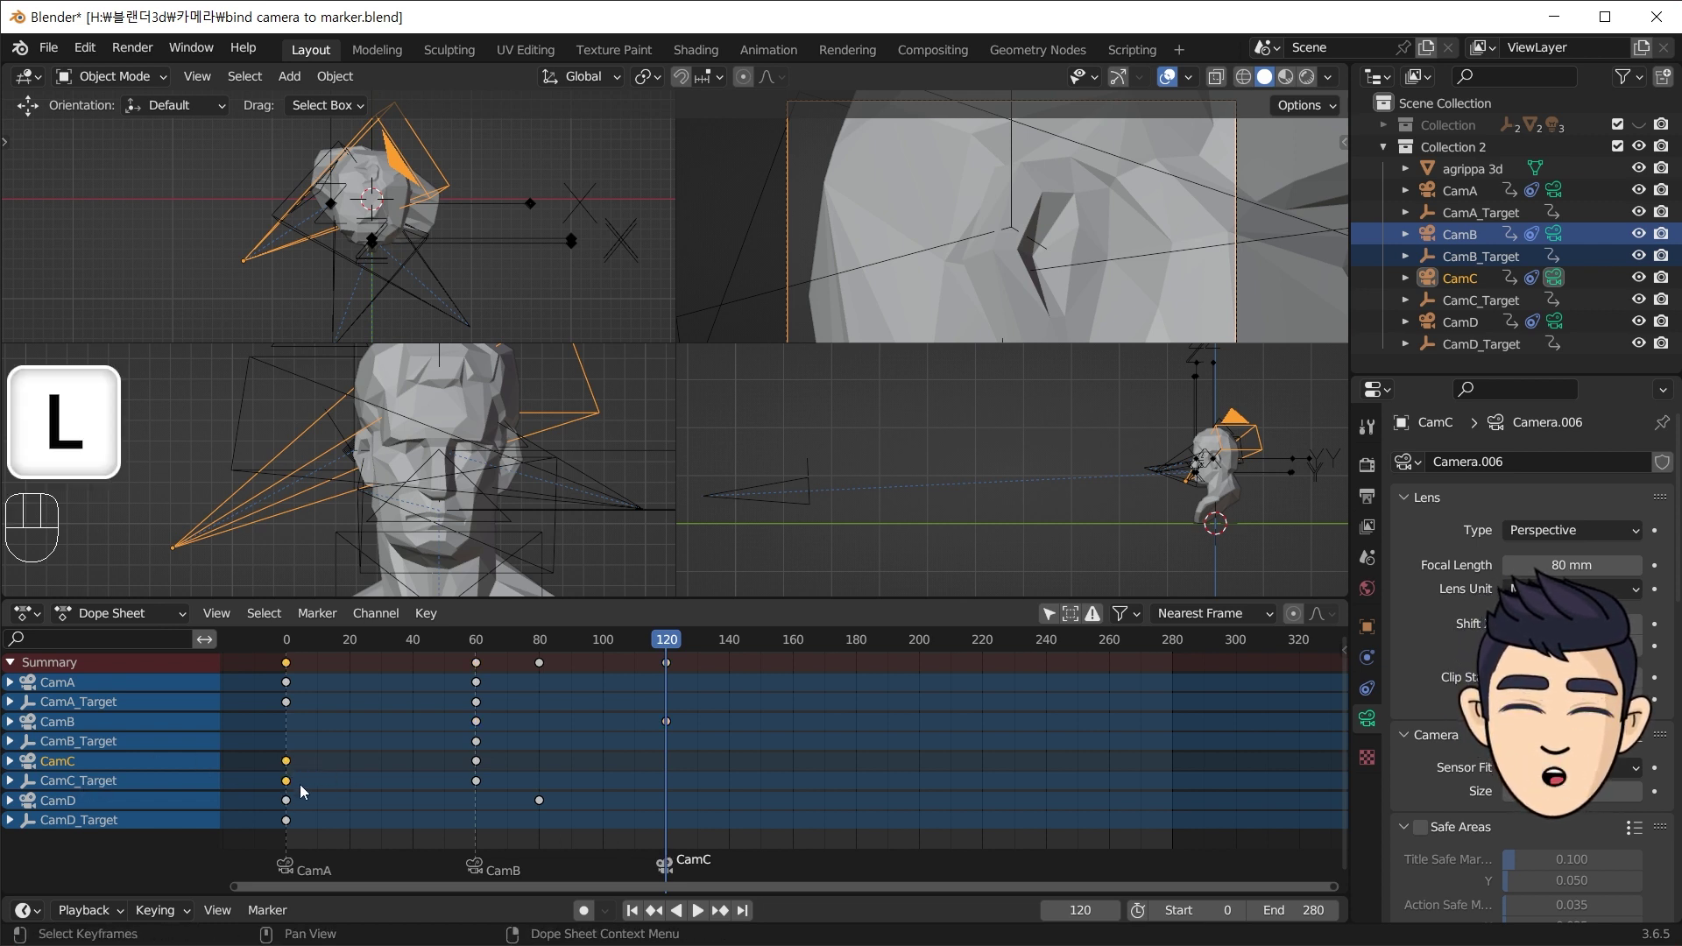
# - Move CamC's keyframes onto its frame-120 marker
pyautogui.press('g')
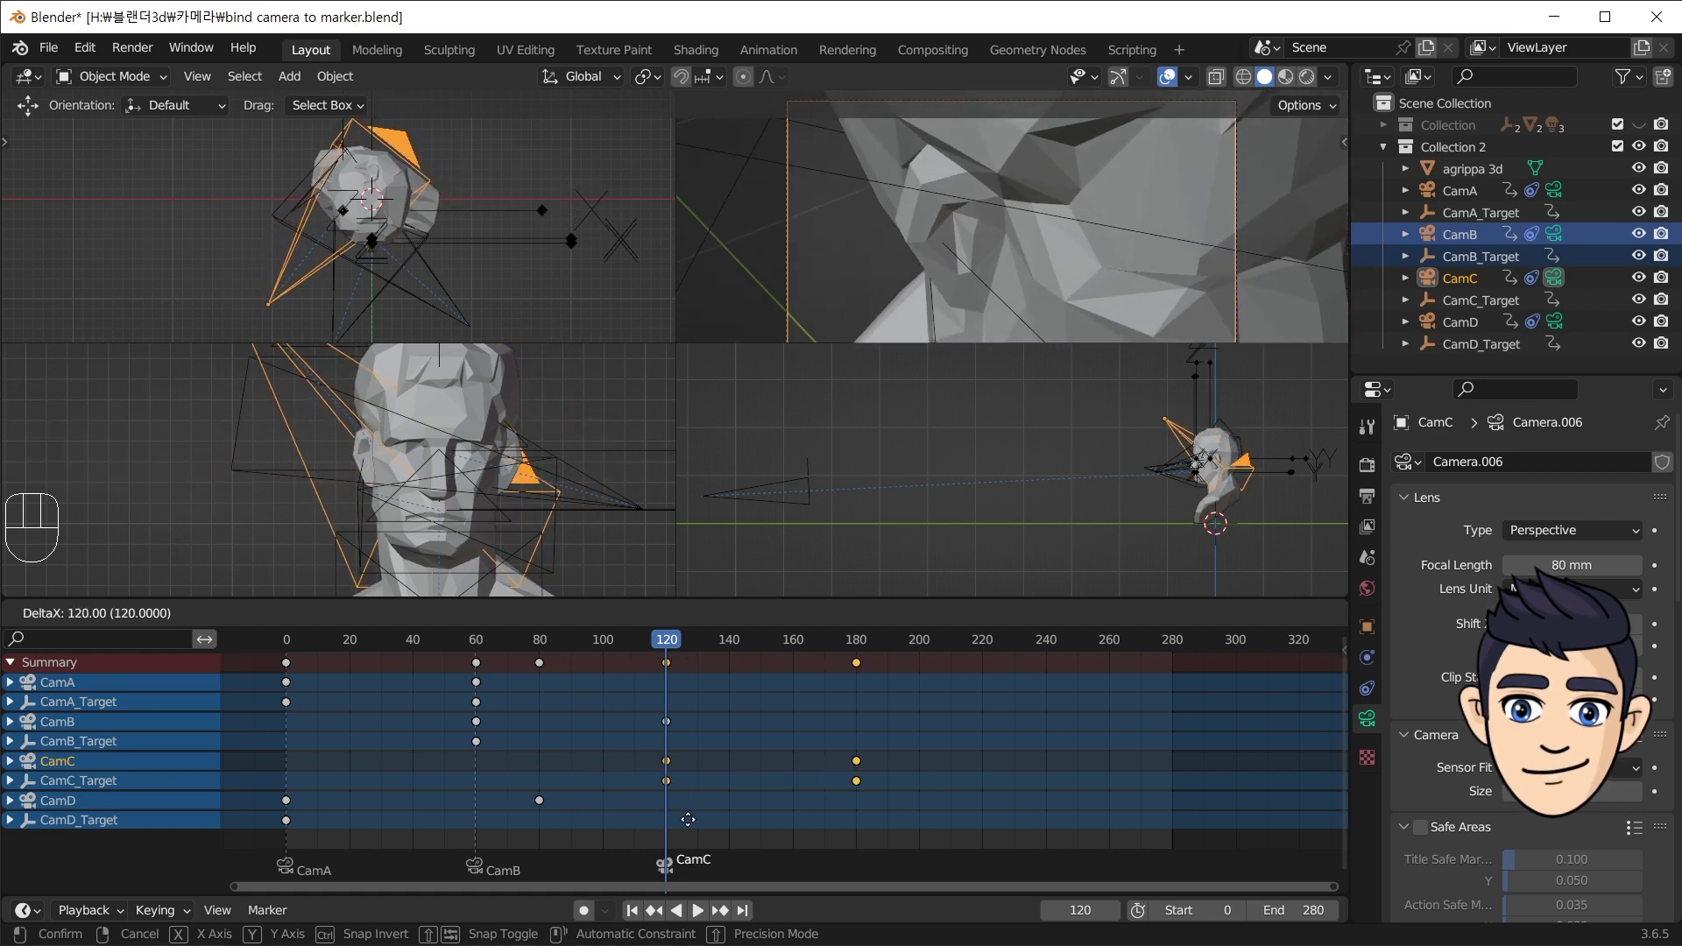
pyautogui.moveTo(674, 645); pyautogui.dragTo(863, 700)
pyautogui.click(72, 806)
# - At frame 180 add the CamD marker and move CamD's keyframes to 180–260
pyautogui.moveTo(317, 622); pyautogui.dragTo(414, 414)
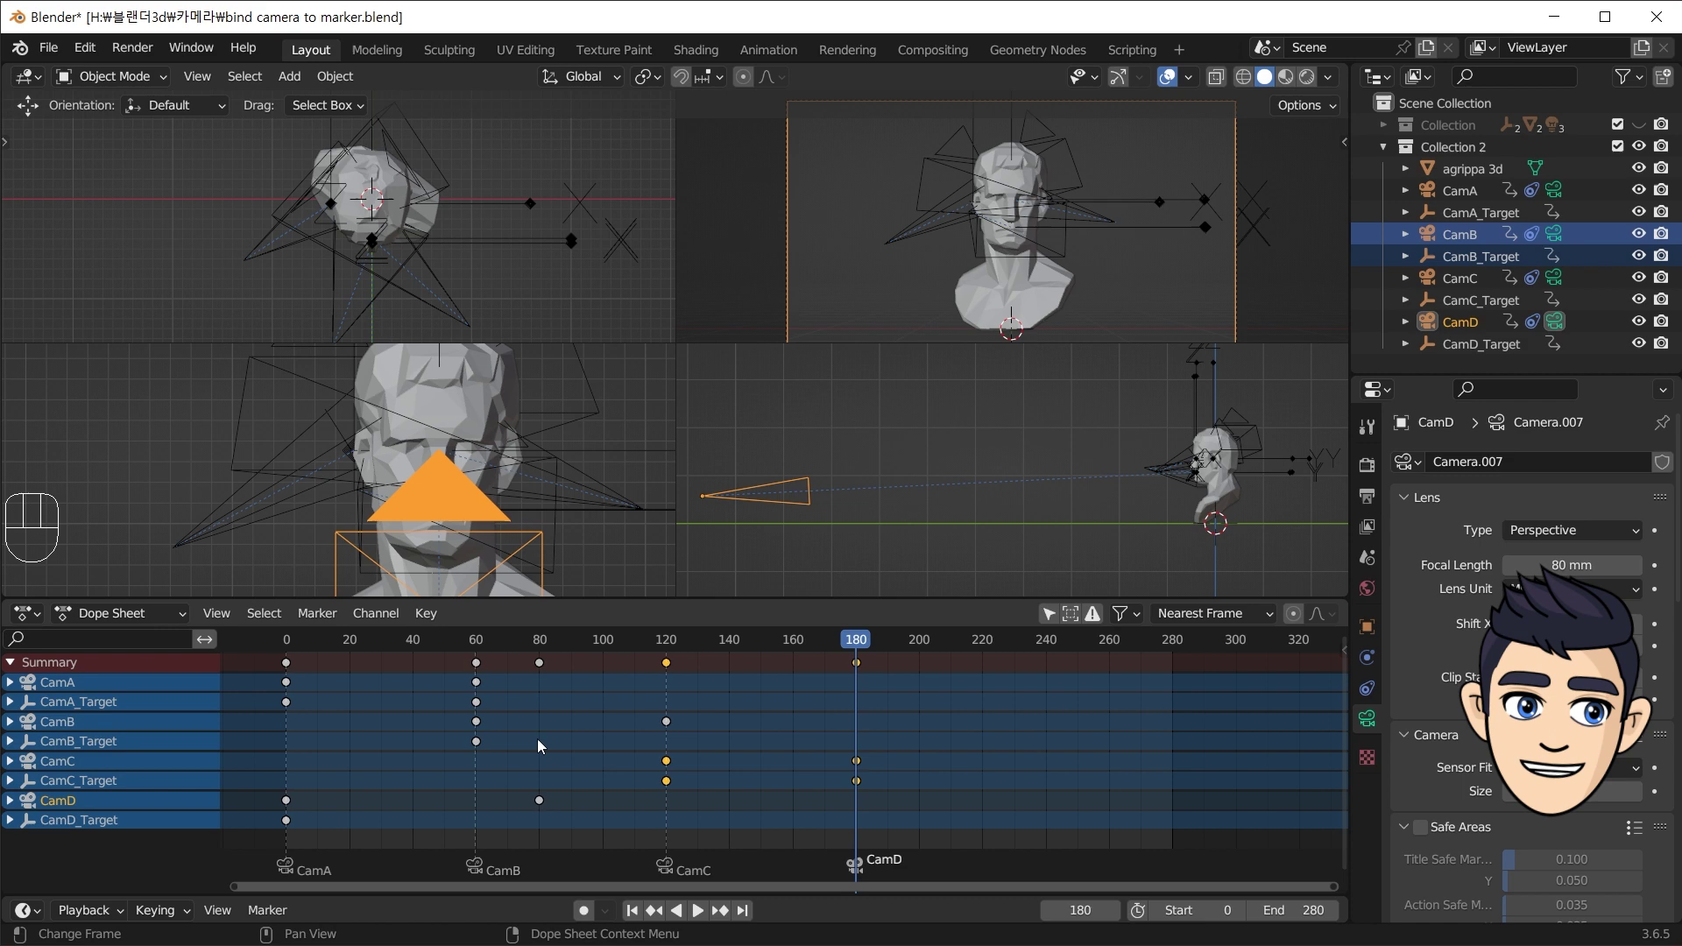
pyautogui.click(270, 805)
pyautogui.press('l')
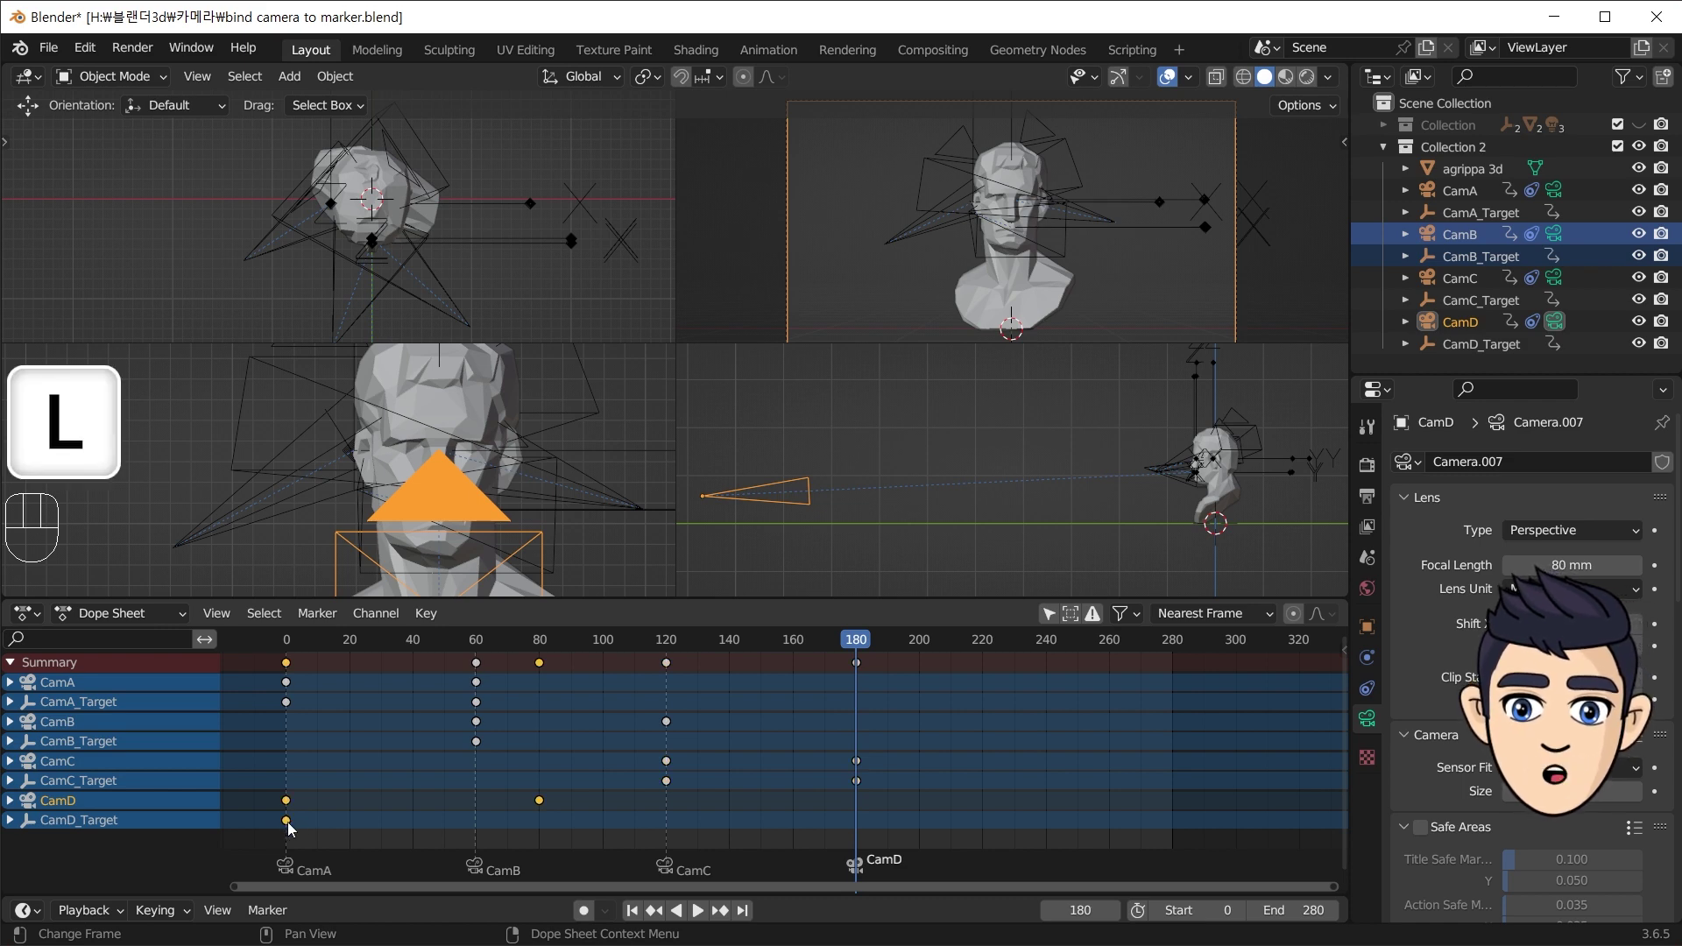
pyautogui.press('g')
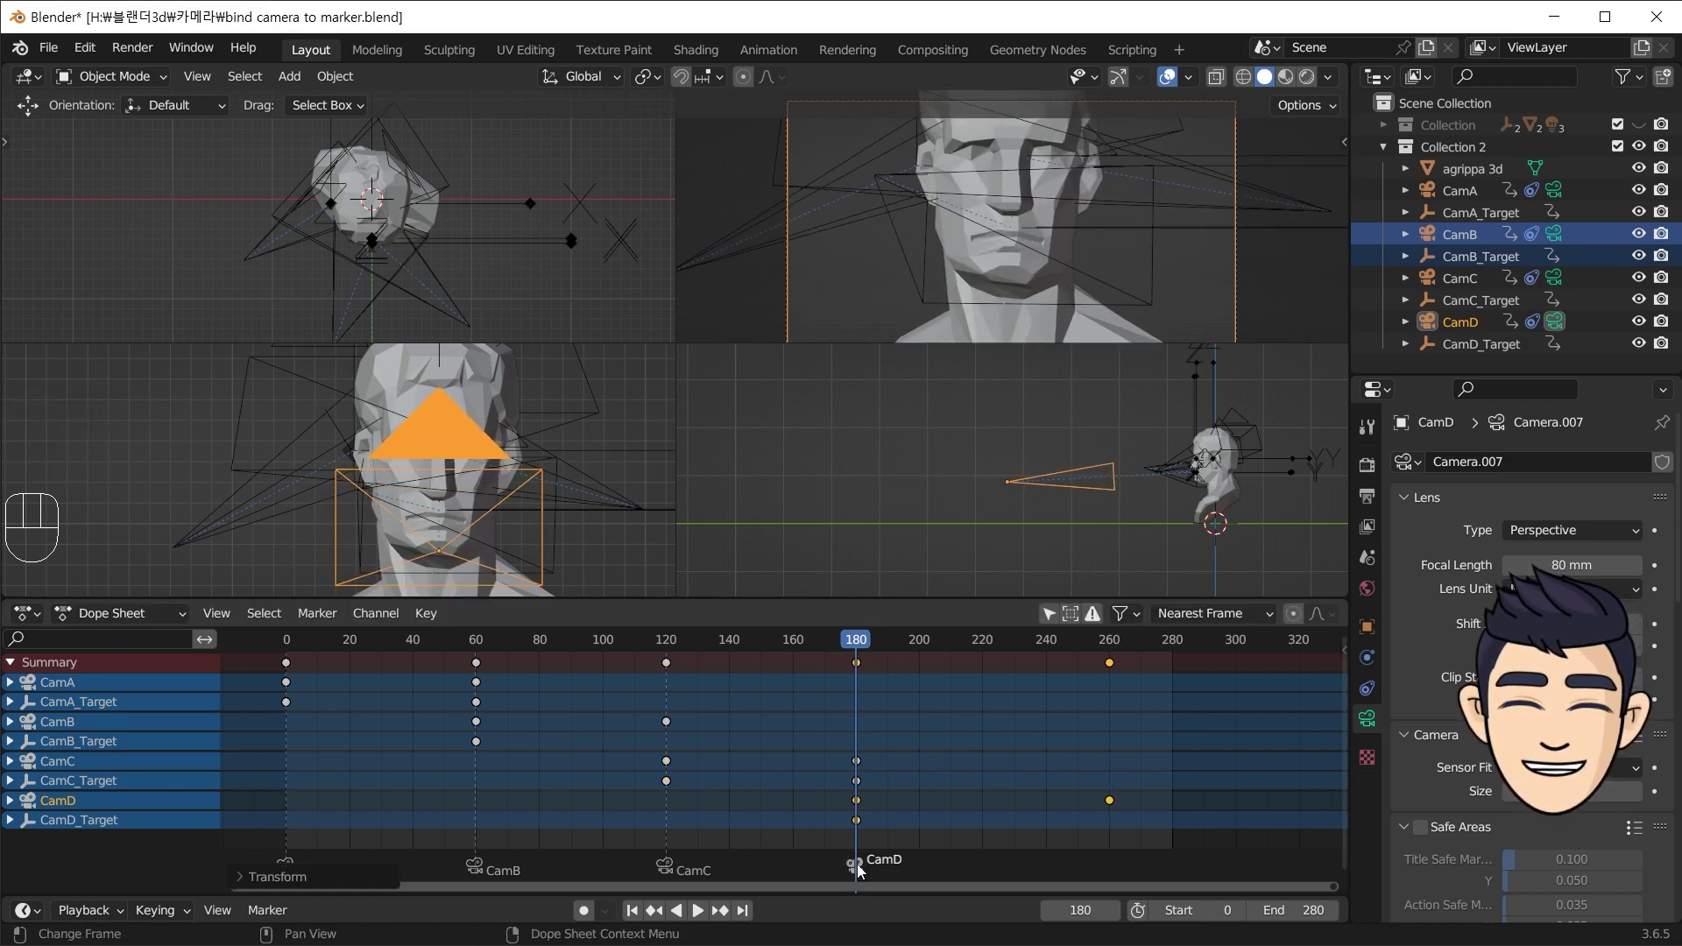
pyautogui.moveTo(367, 646); pyautogui.dragTo(240, 648)
# - Play the camera cuts briefly, then enlarge the camera view to fill its area
pyautogui.press('space')
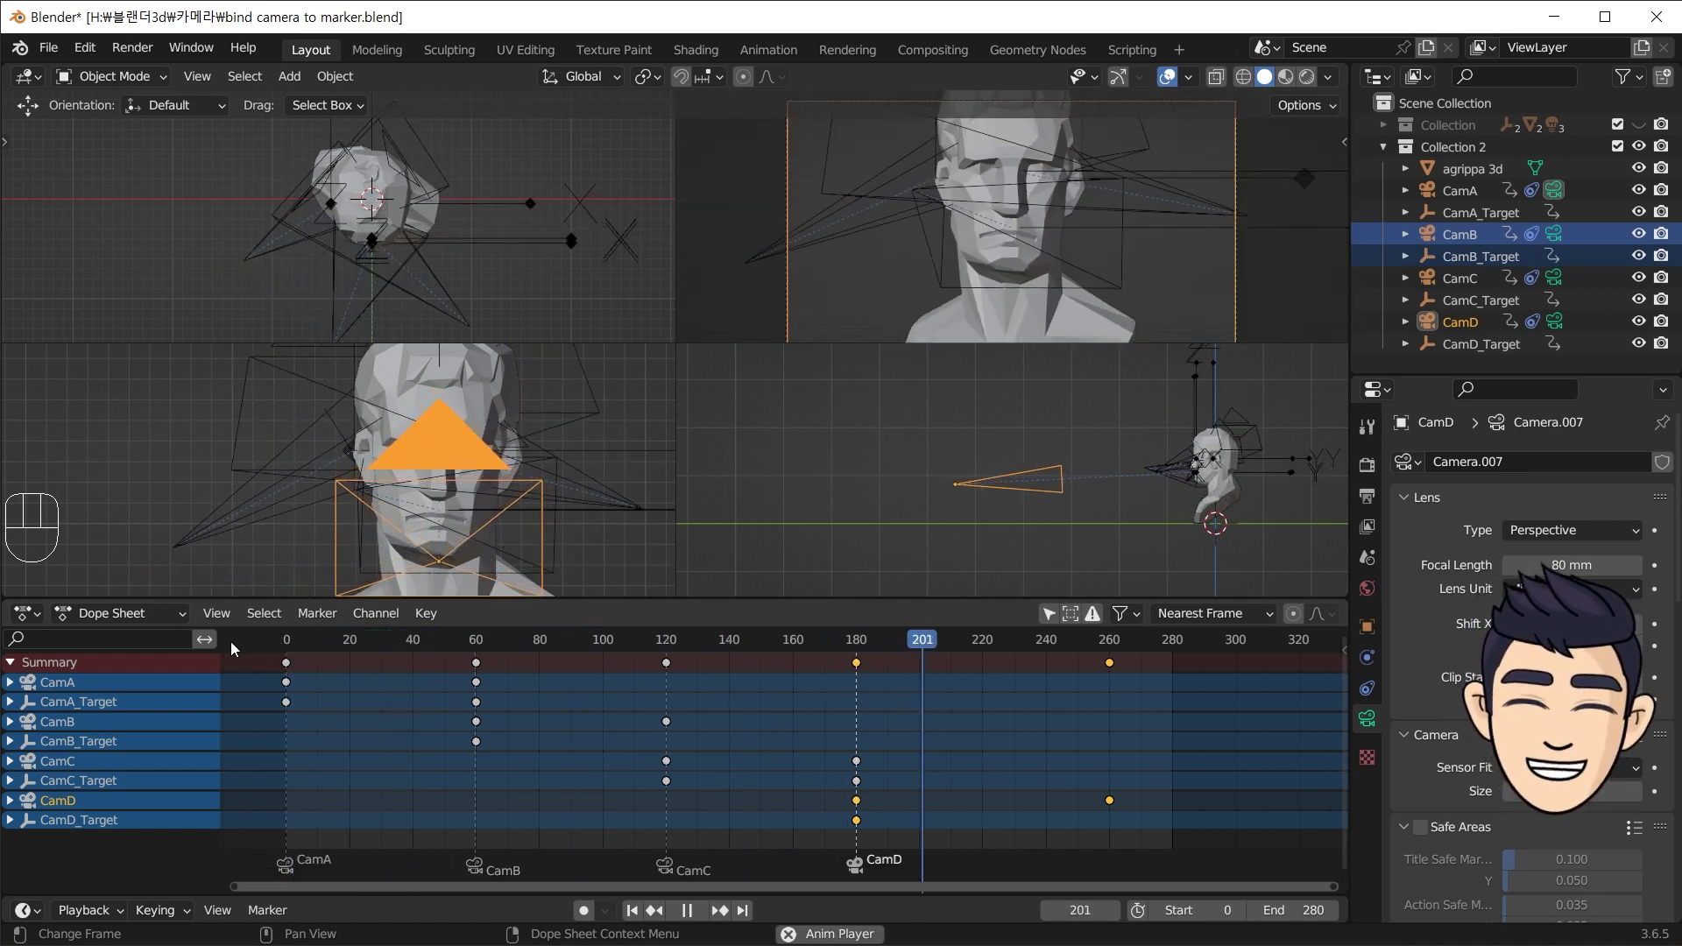
pyautogui.press('space')
pyautogui.click(756, 449)
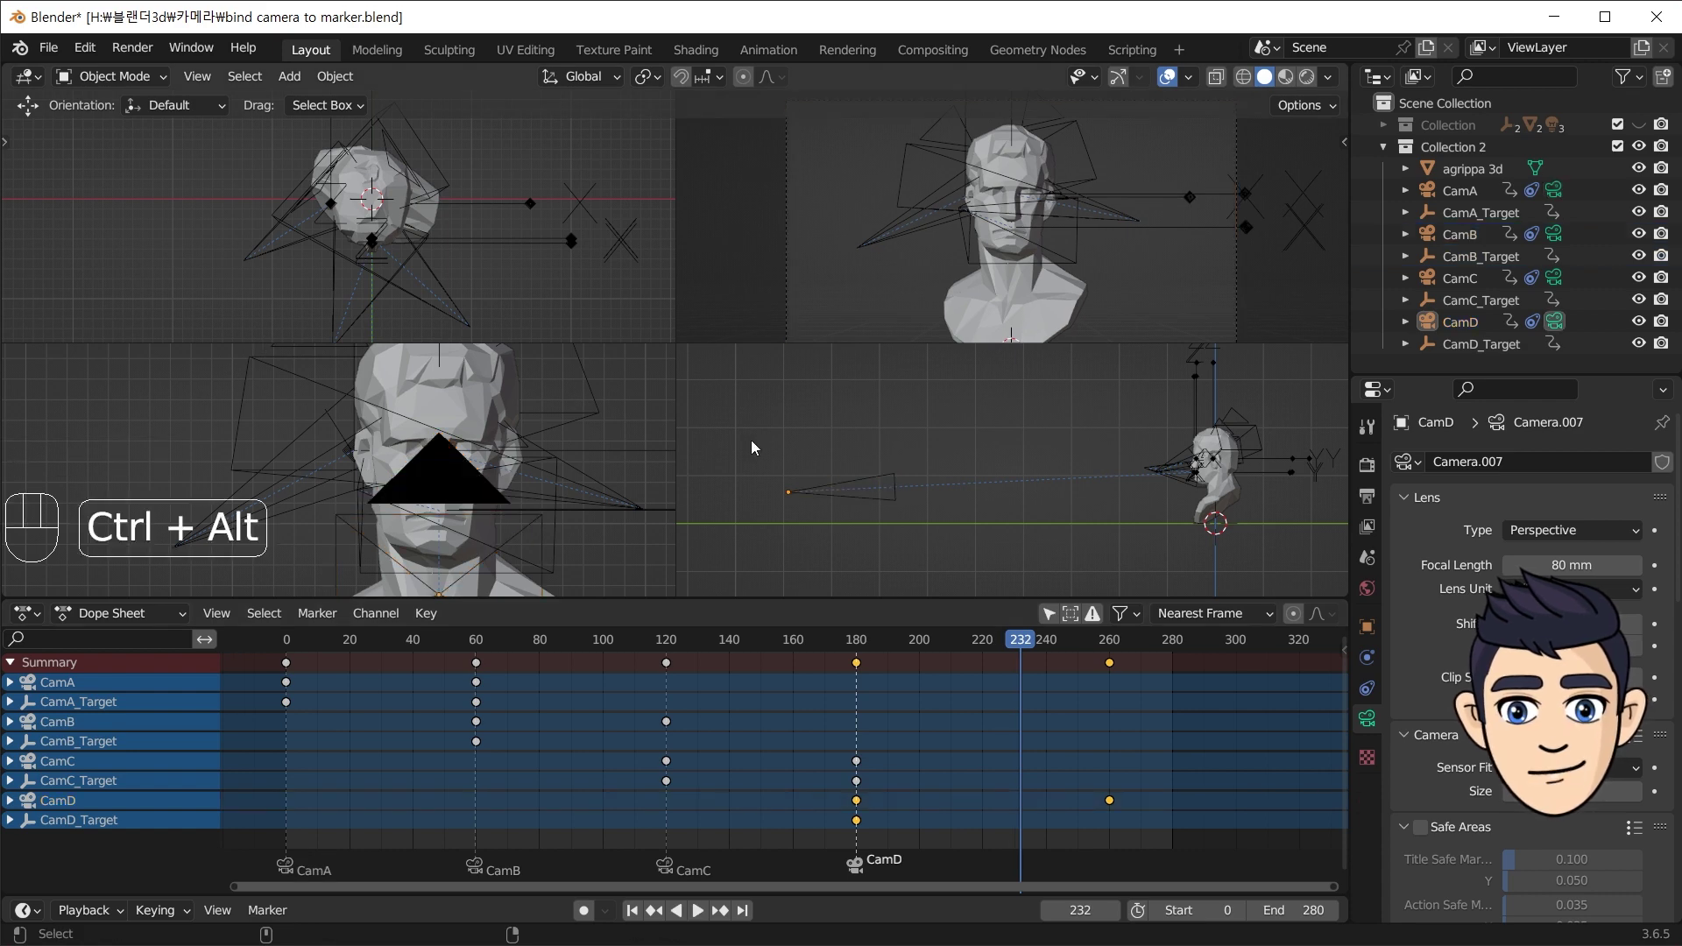
pyautogui.press('ctrl+alt+q')
# - Play the animation through the camera switches again and stop near frame 258
pyautogui.click(298, 648)
pyautogui.press('space')
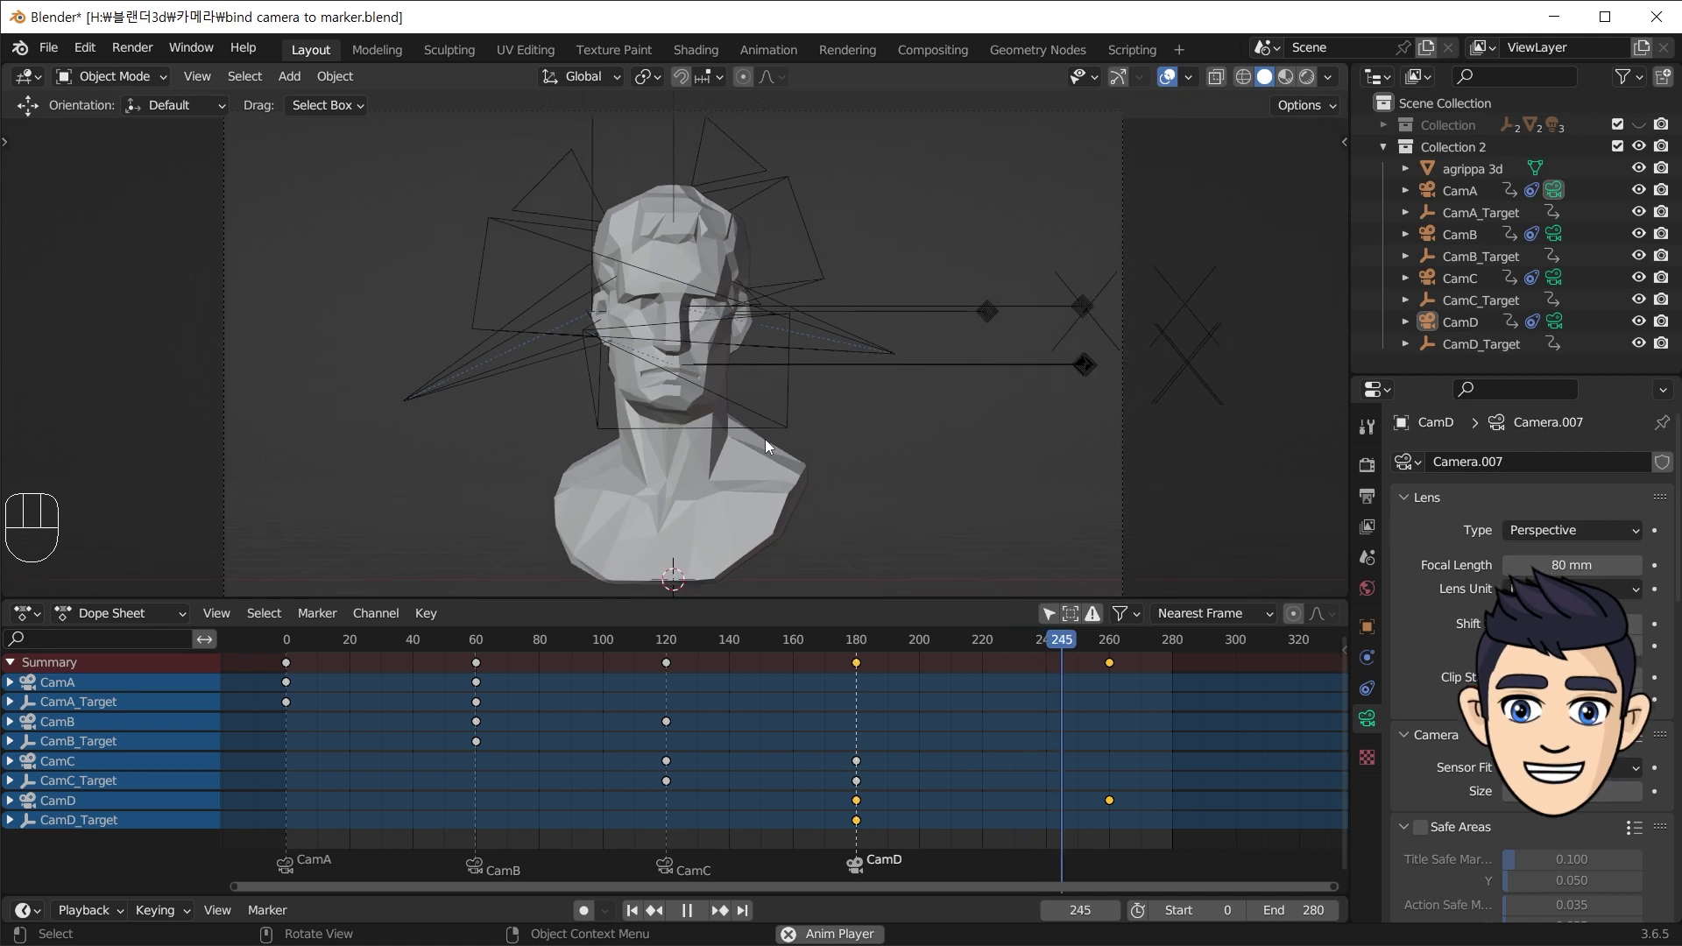
pyautogui.press('space')
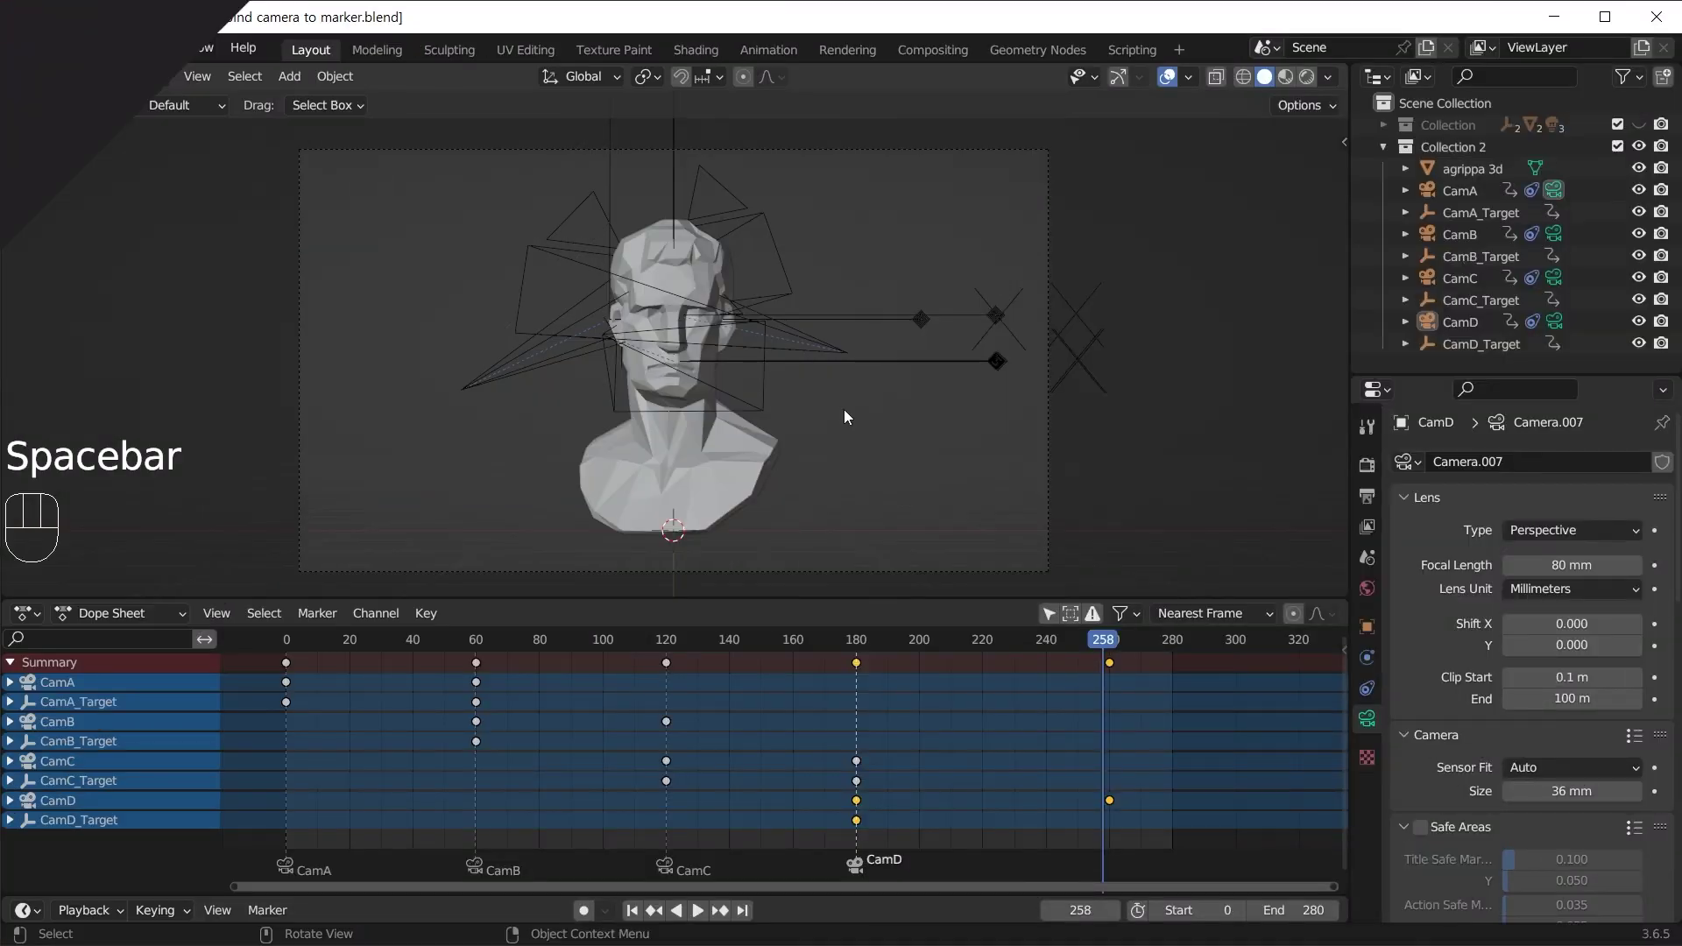
pyautogui.click(526, 820)
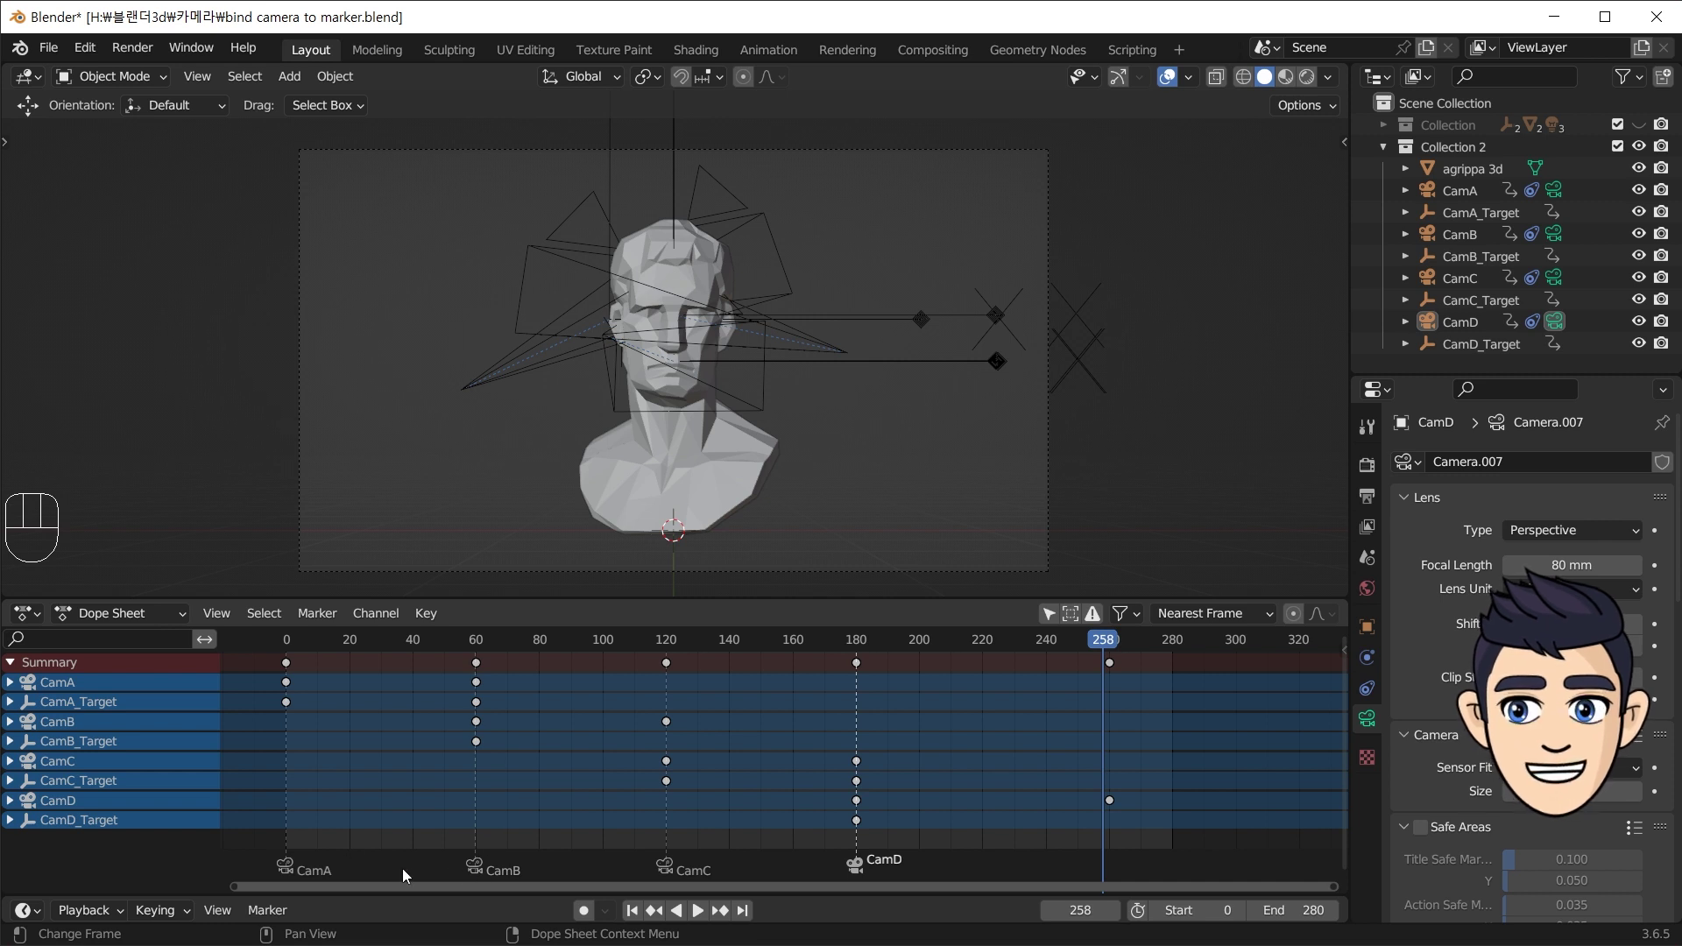
# - Move the CamB marker from frame 60 to frame 0
pyautogui.click(478, 868)
pyautogui.click(482, 874)
pyautogui.moveTo(471, 872); pyautogui.dragTo(240, 857)
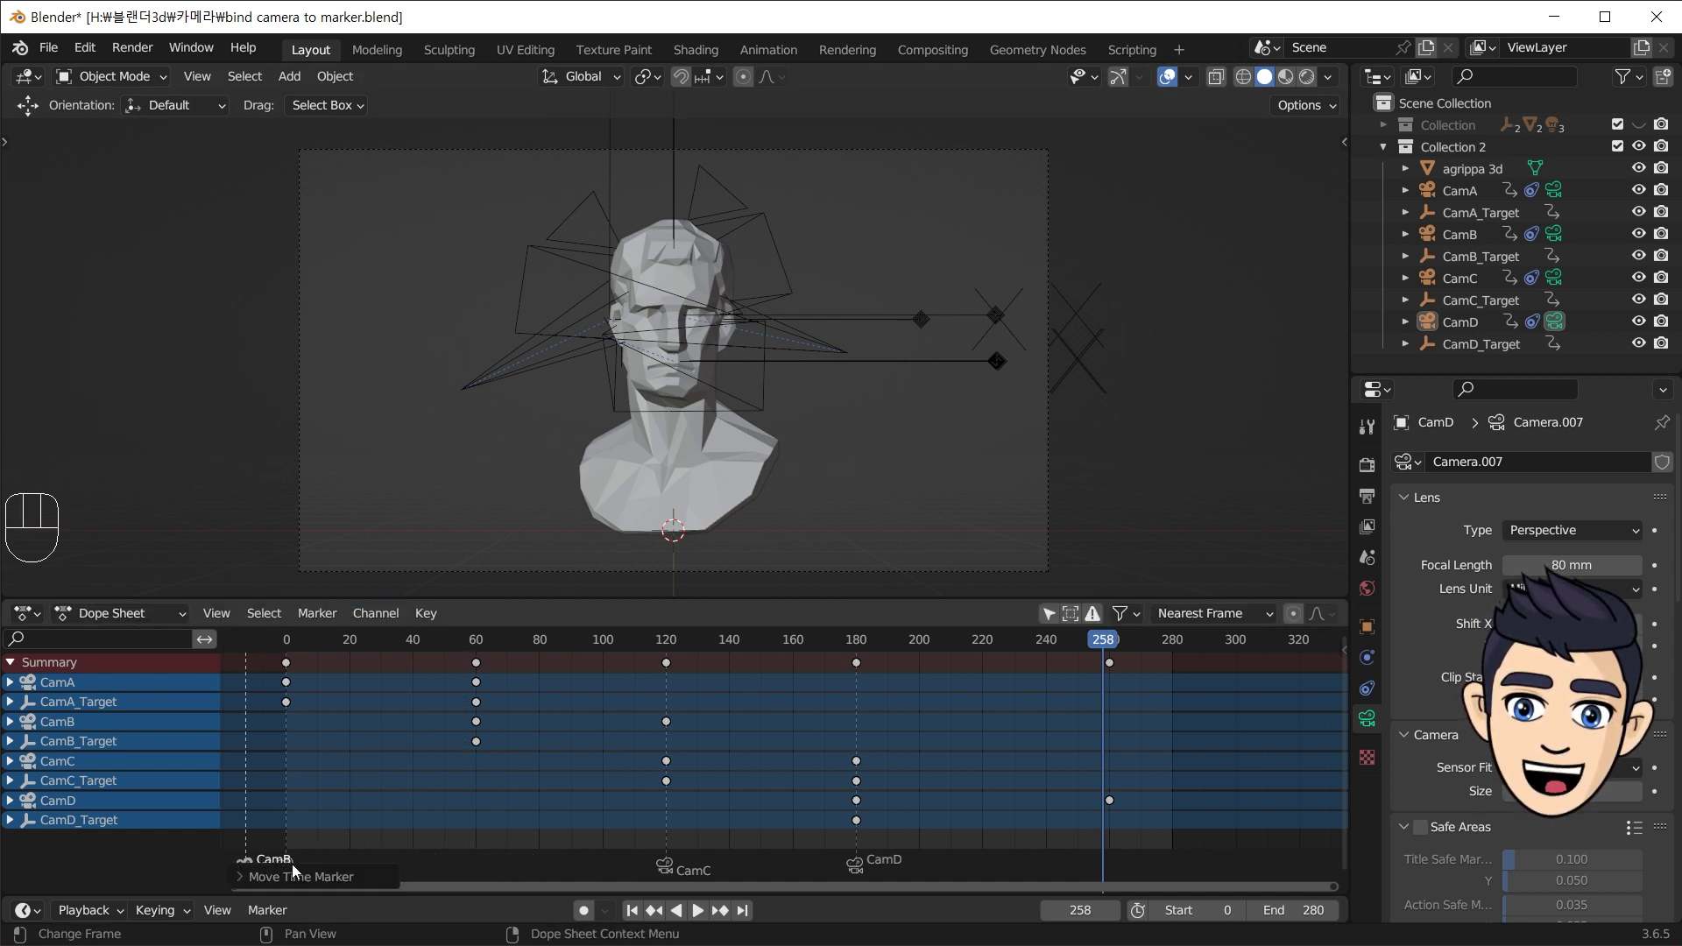
pyautogui.click(299, 868)
pyautogui.click(295, 872)
pyautogui.moveTo(311, 873); pyautogui.dragTo(454, 913)
# - Move the CamA marker to frame 60
pyautogui.click(247, 867)
pyautogui.moveTo(261, 872); pyautogui.dragTo(293, 879)
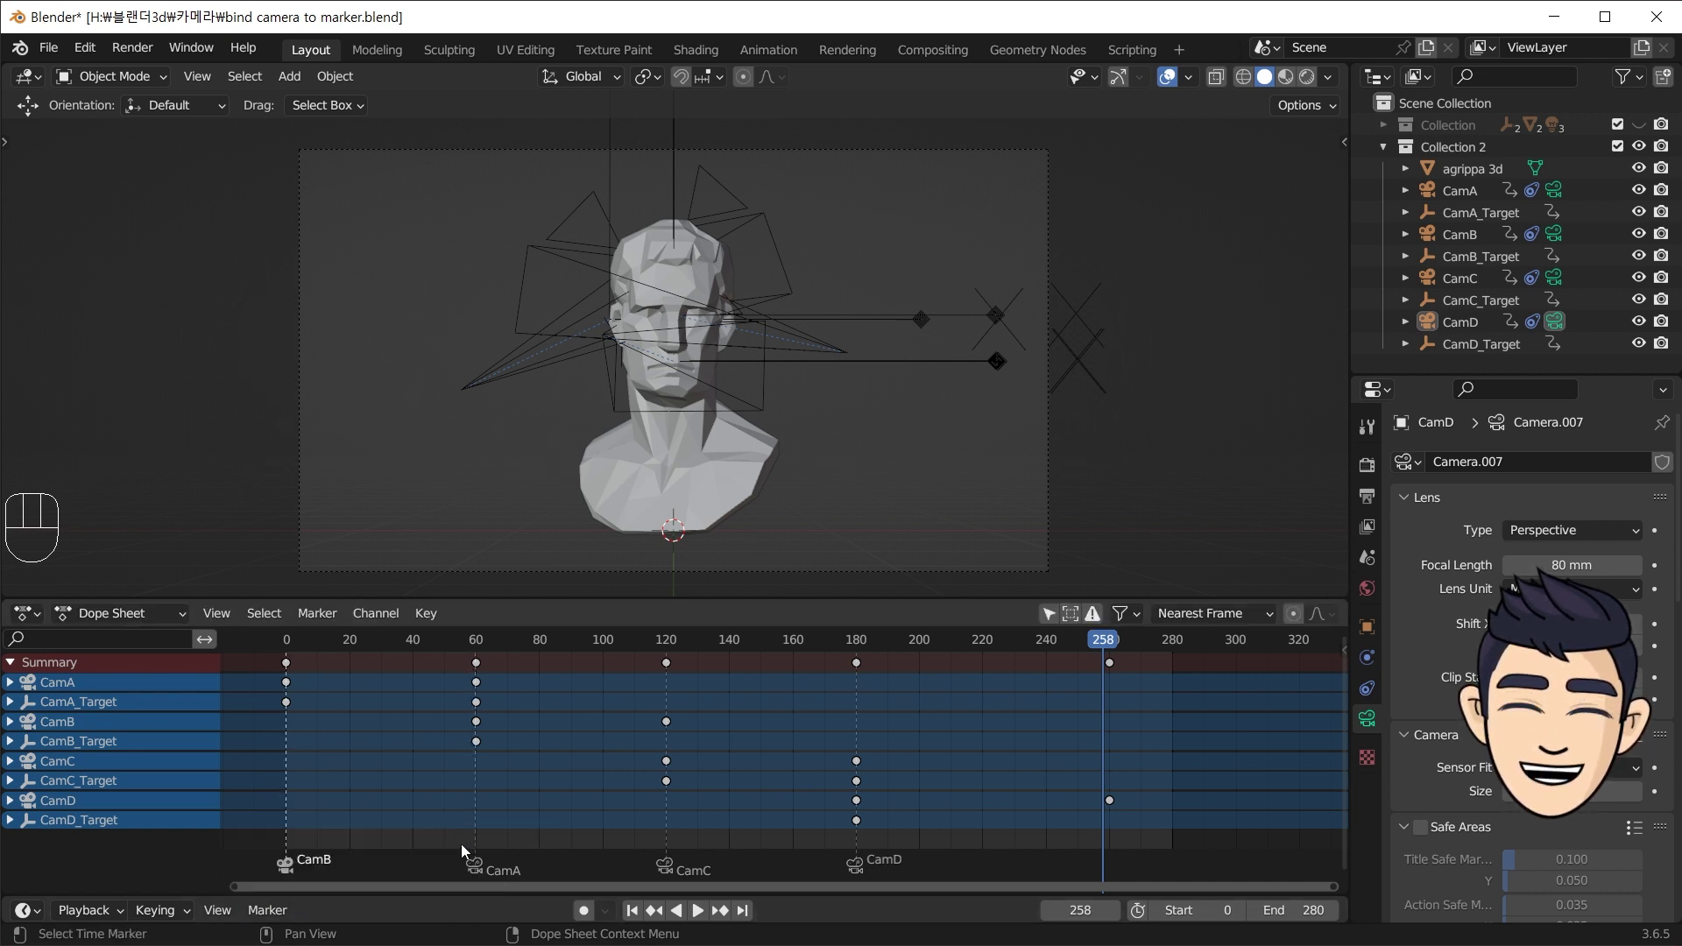
pyautogui.click(482, 871)
# - Select CamA and its target channels and their keyframes for repositioning
pyautogui.click(69, 688)
pyautogui.click(316, 708)
pyautogui.moveTo(302, 708); pyautogui.dragTo(214, 719)
pyautogui.click(69, 713)
pyautogui.click(70, 694)
pyautogui.moveTo(315, 709); pyautogui.dragTo(318, 729)
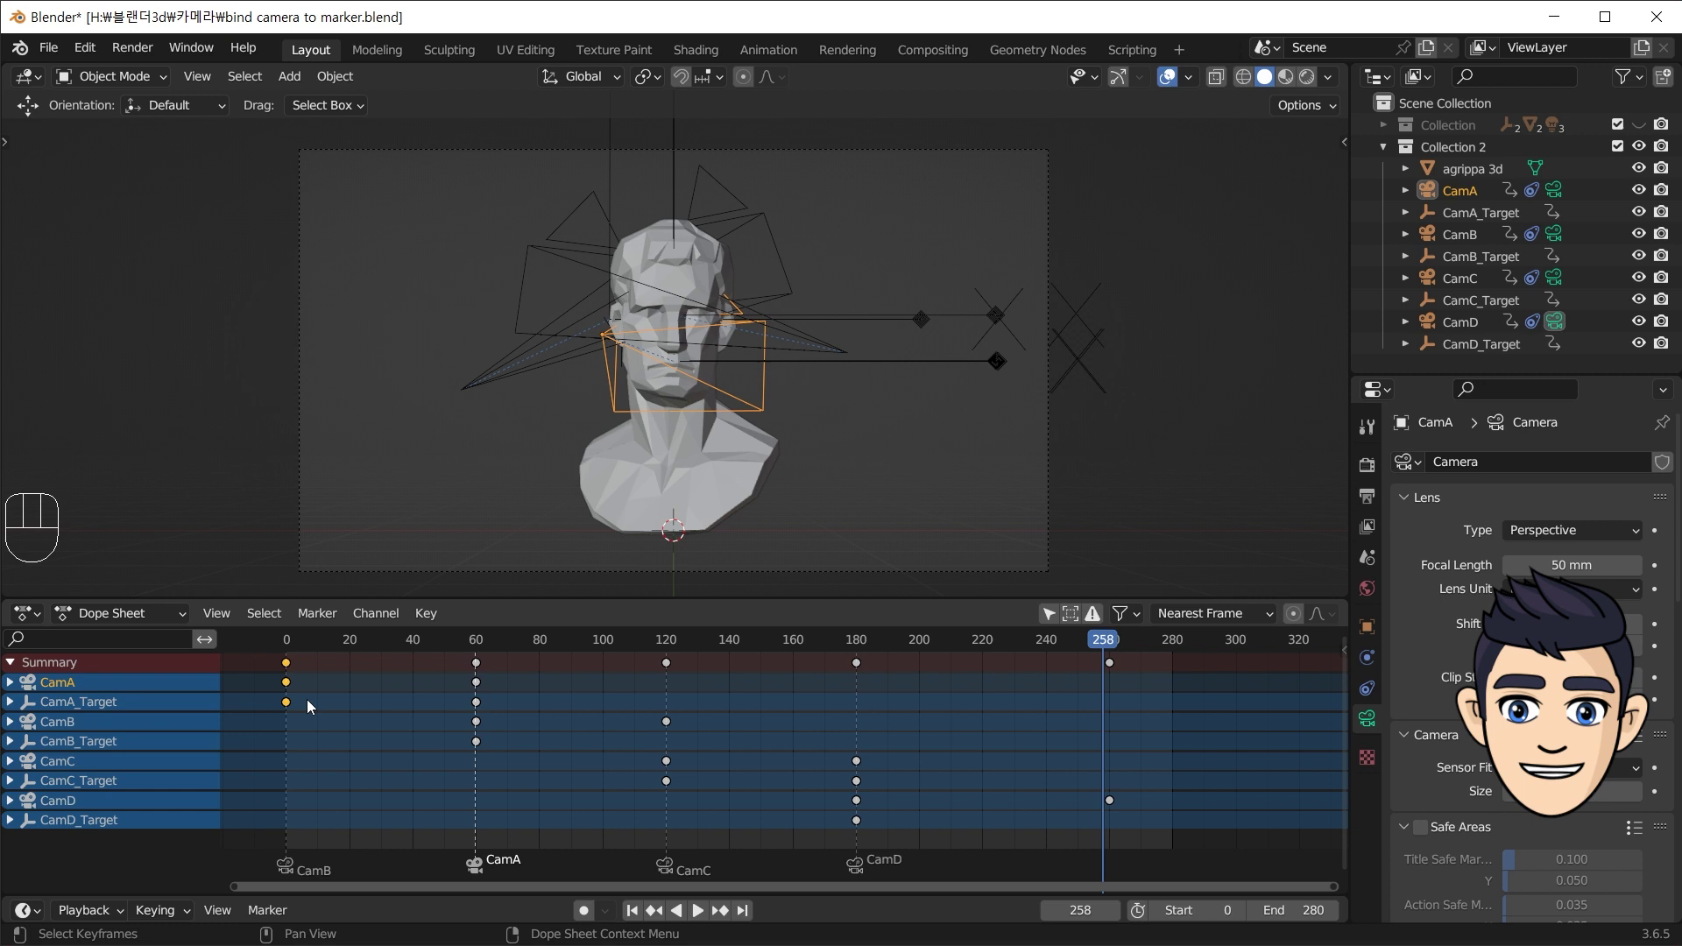
# - Move CamA's keyframes to frame 60 to match its marker
pyautogui.press('l')
pyautogui.press('g')
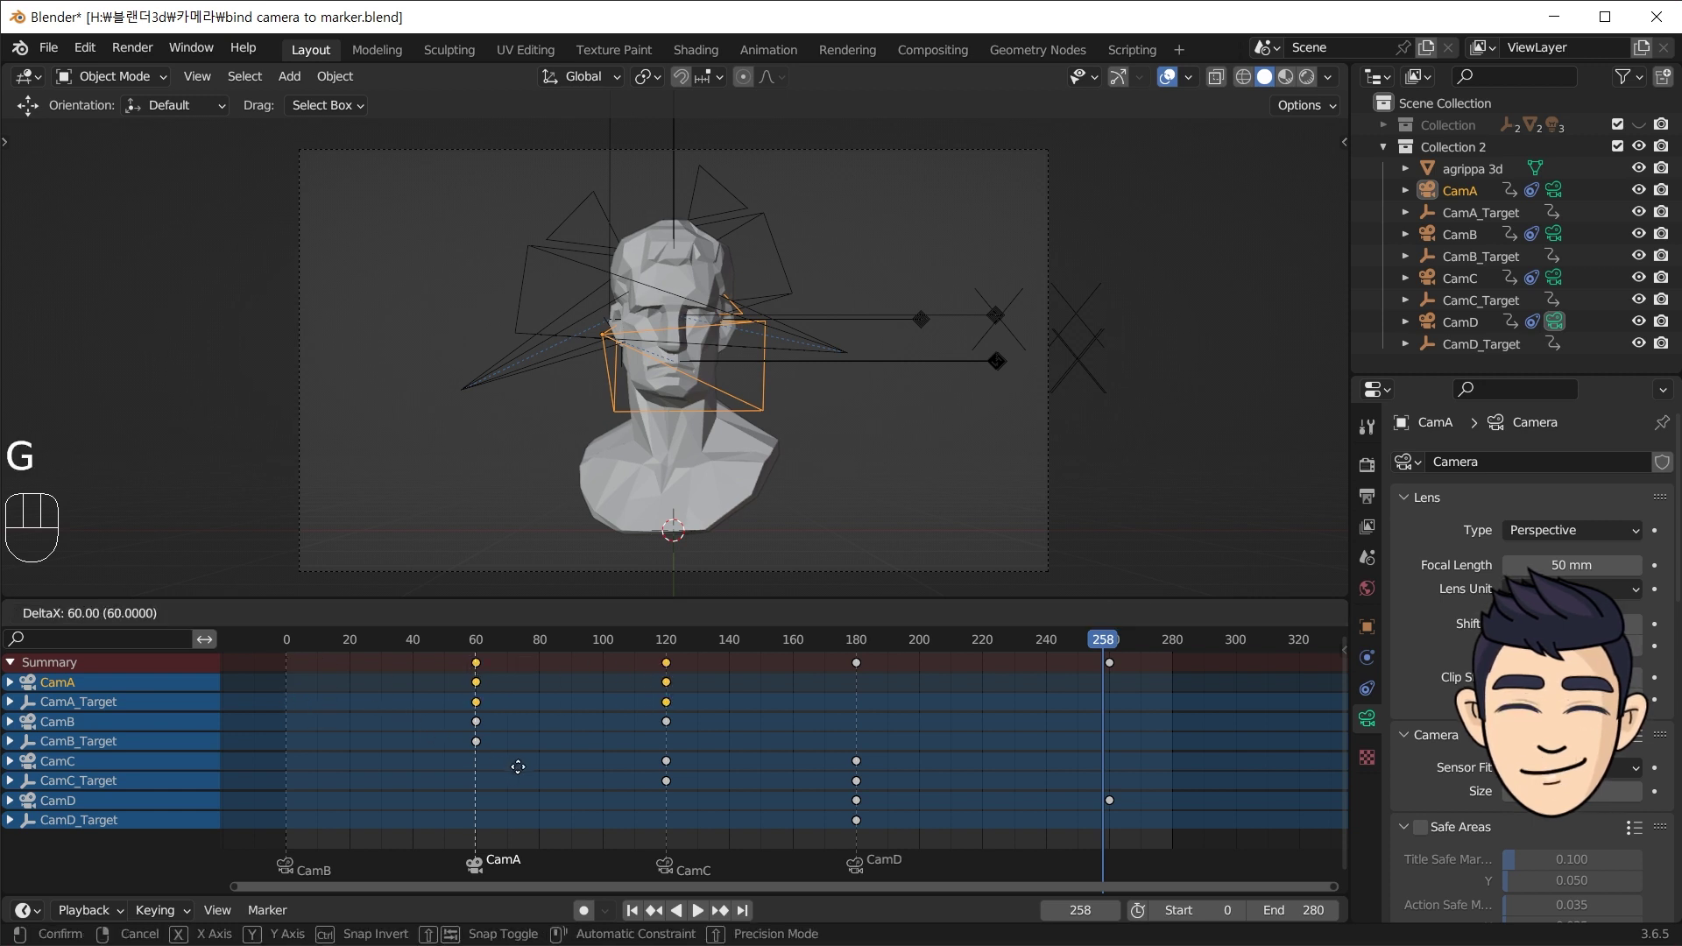
pyautogui.moveTo(71, 730); pyautogui.dragTo(88, 741)
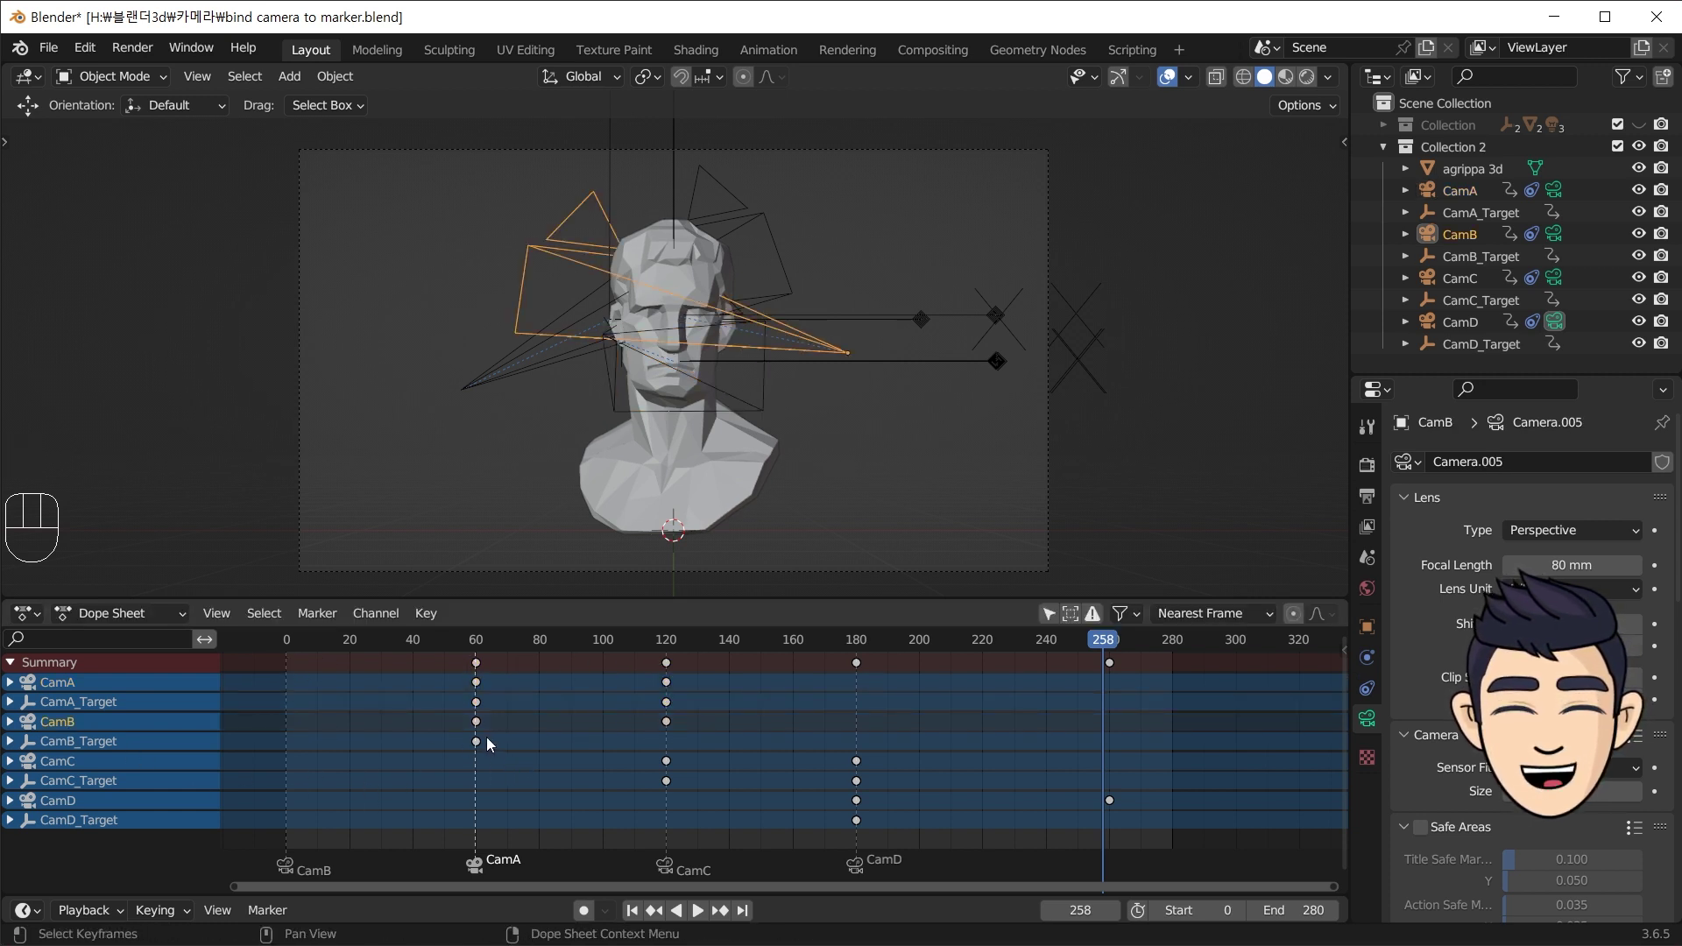
pyautogui.click(498, 743)
# - Move CamB's and CamB_Target's keyframes to frame 0
pyautogui.click(463, 732)
pyautogui.press('l')
pyautogui.press('g')
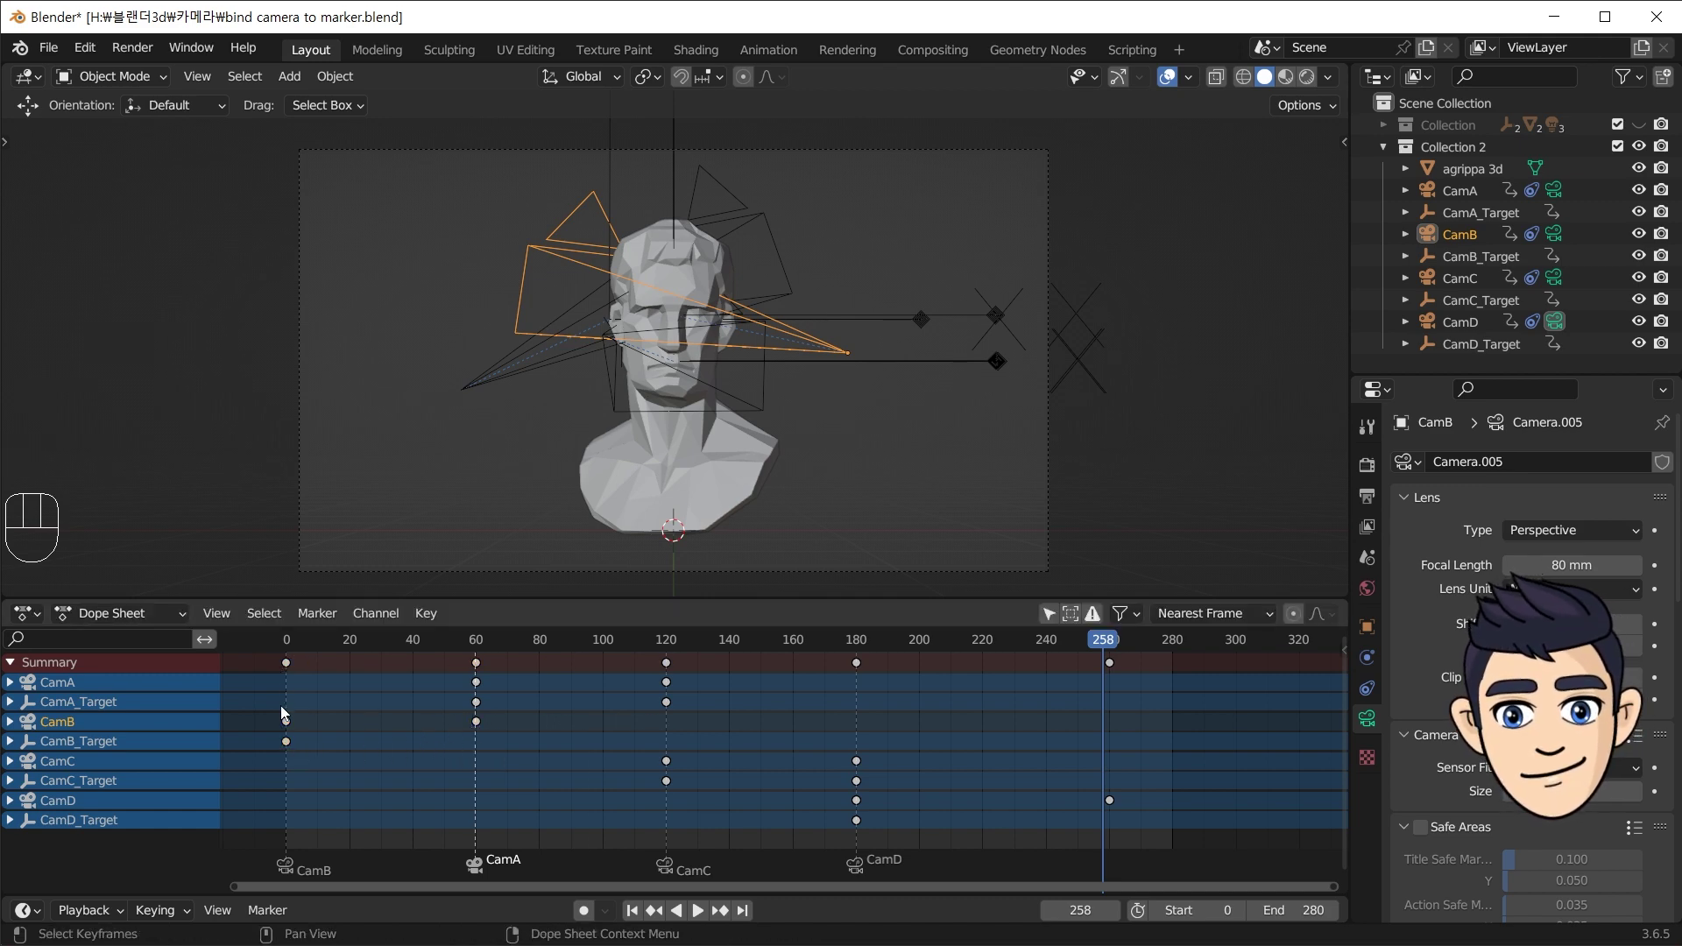
pyautogui.moveTo(293, 645); pyautogui.dragTo(272, 693)
pyautogui.moveTo(273, 694); pyautogui.dragTo(272, 693)
# - Play back to check the new order, stop at frame 134 and select the CamC marker
pyautogui.press('space')
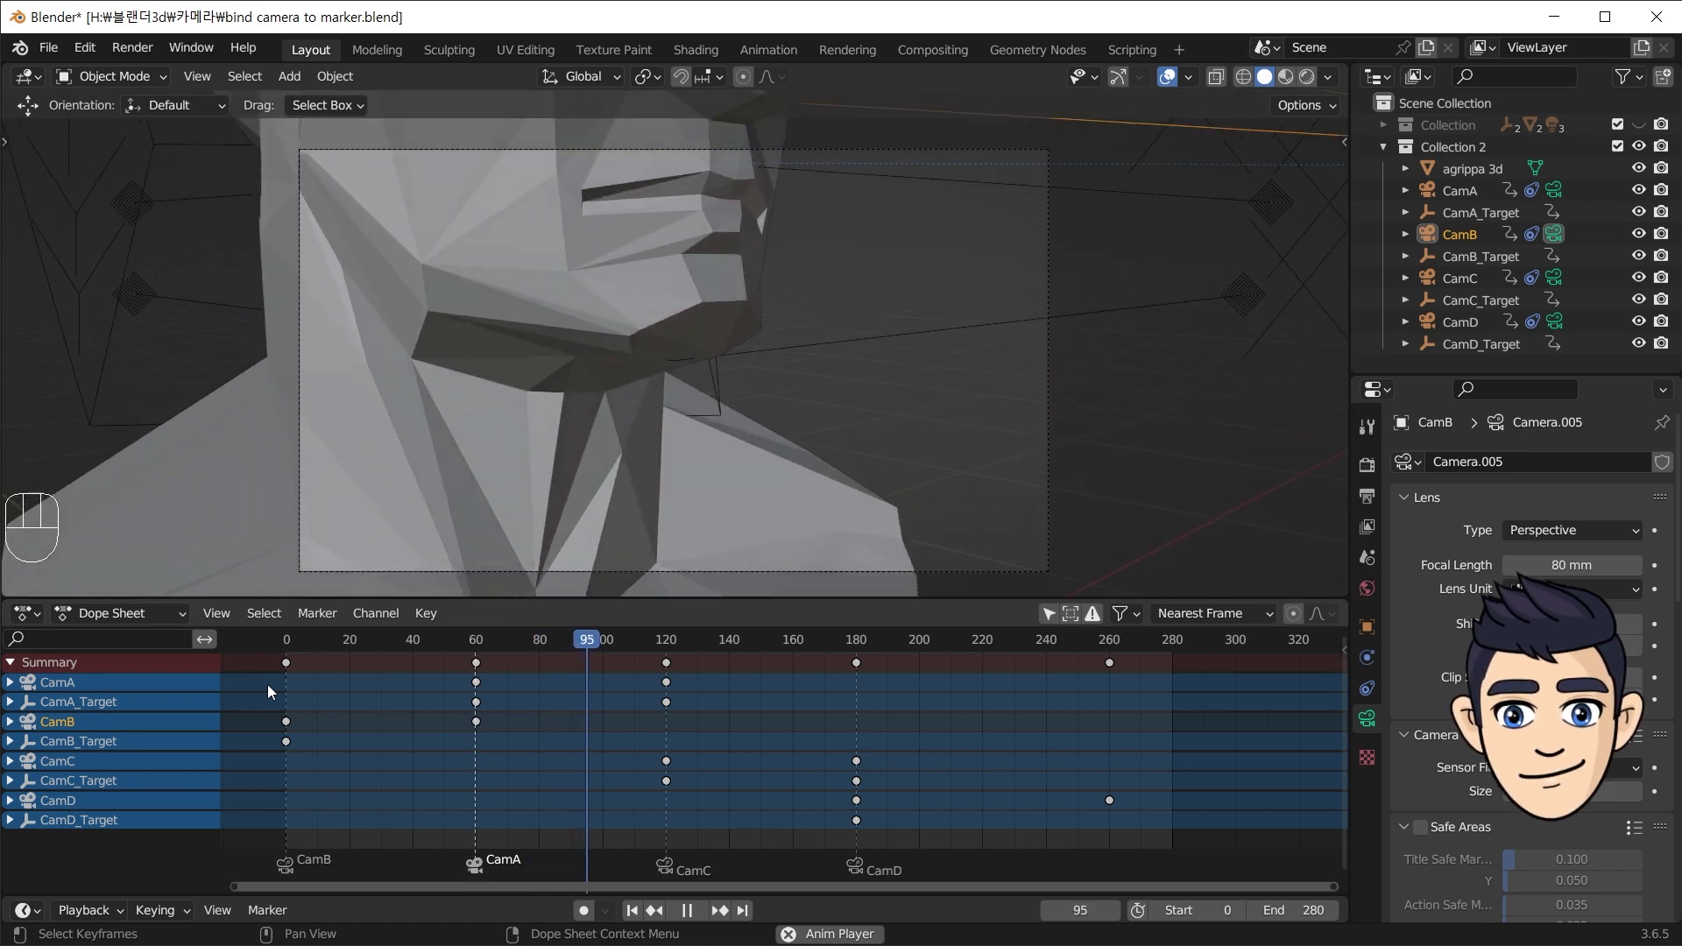
pyautogui.press('space')
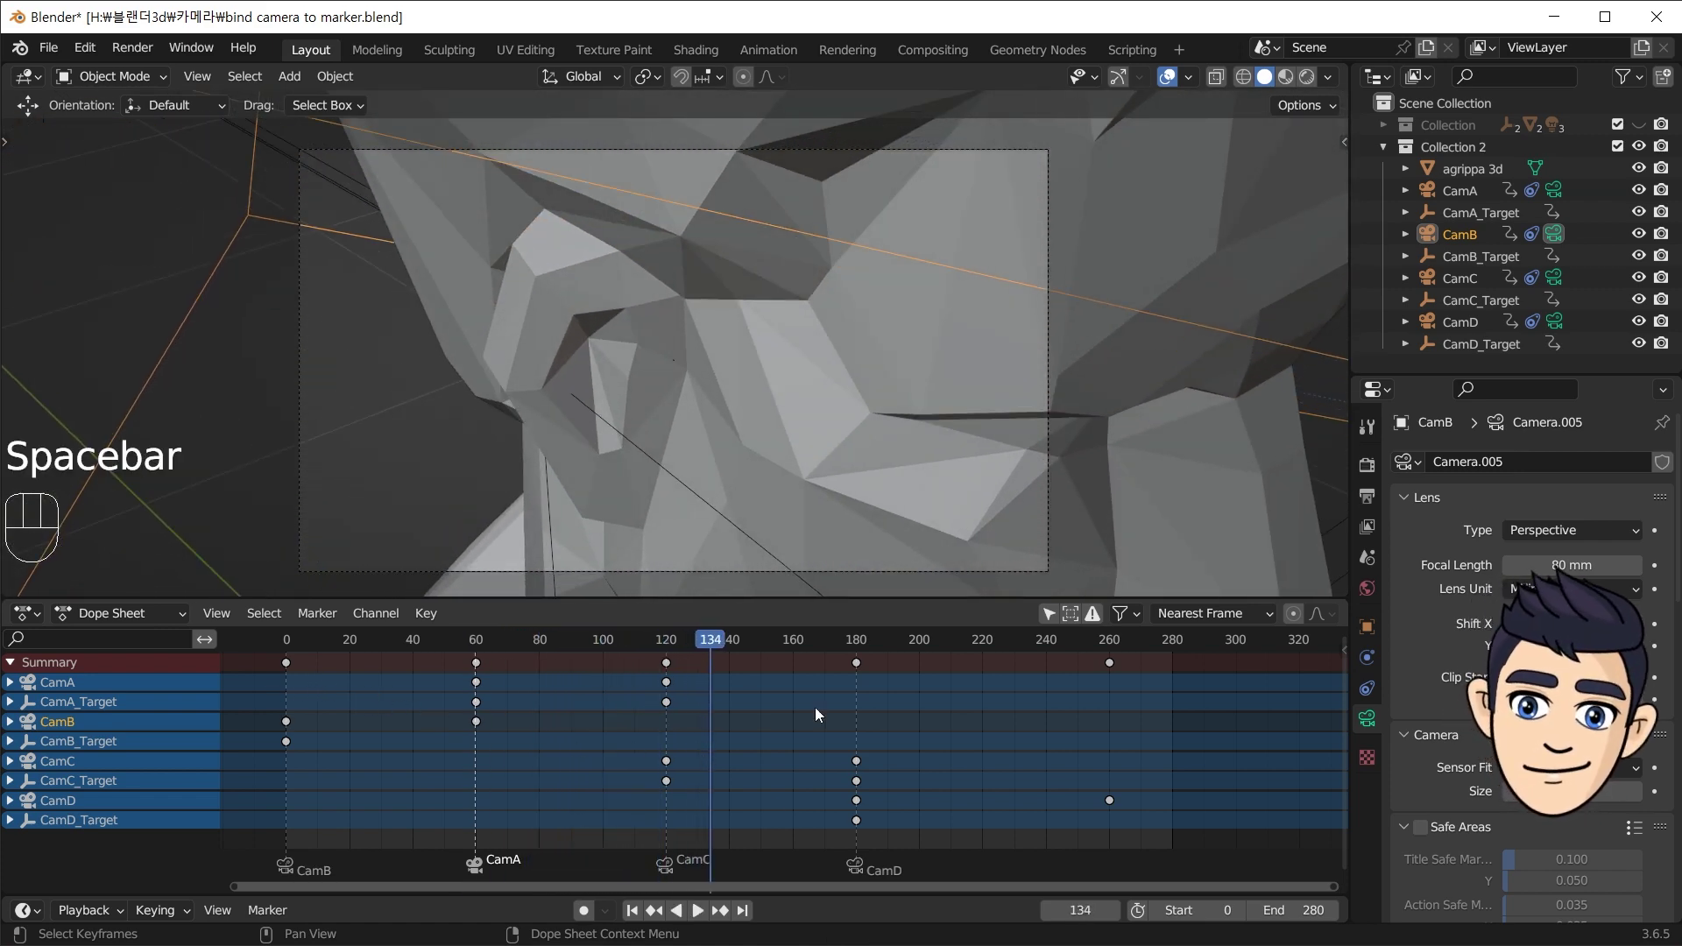
pyautogui.click(675, 874)
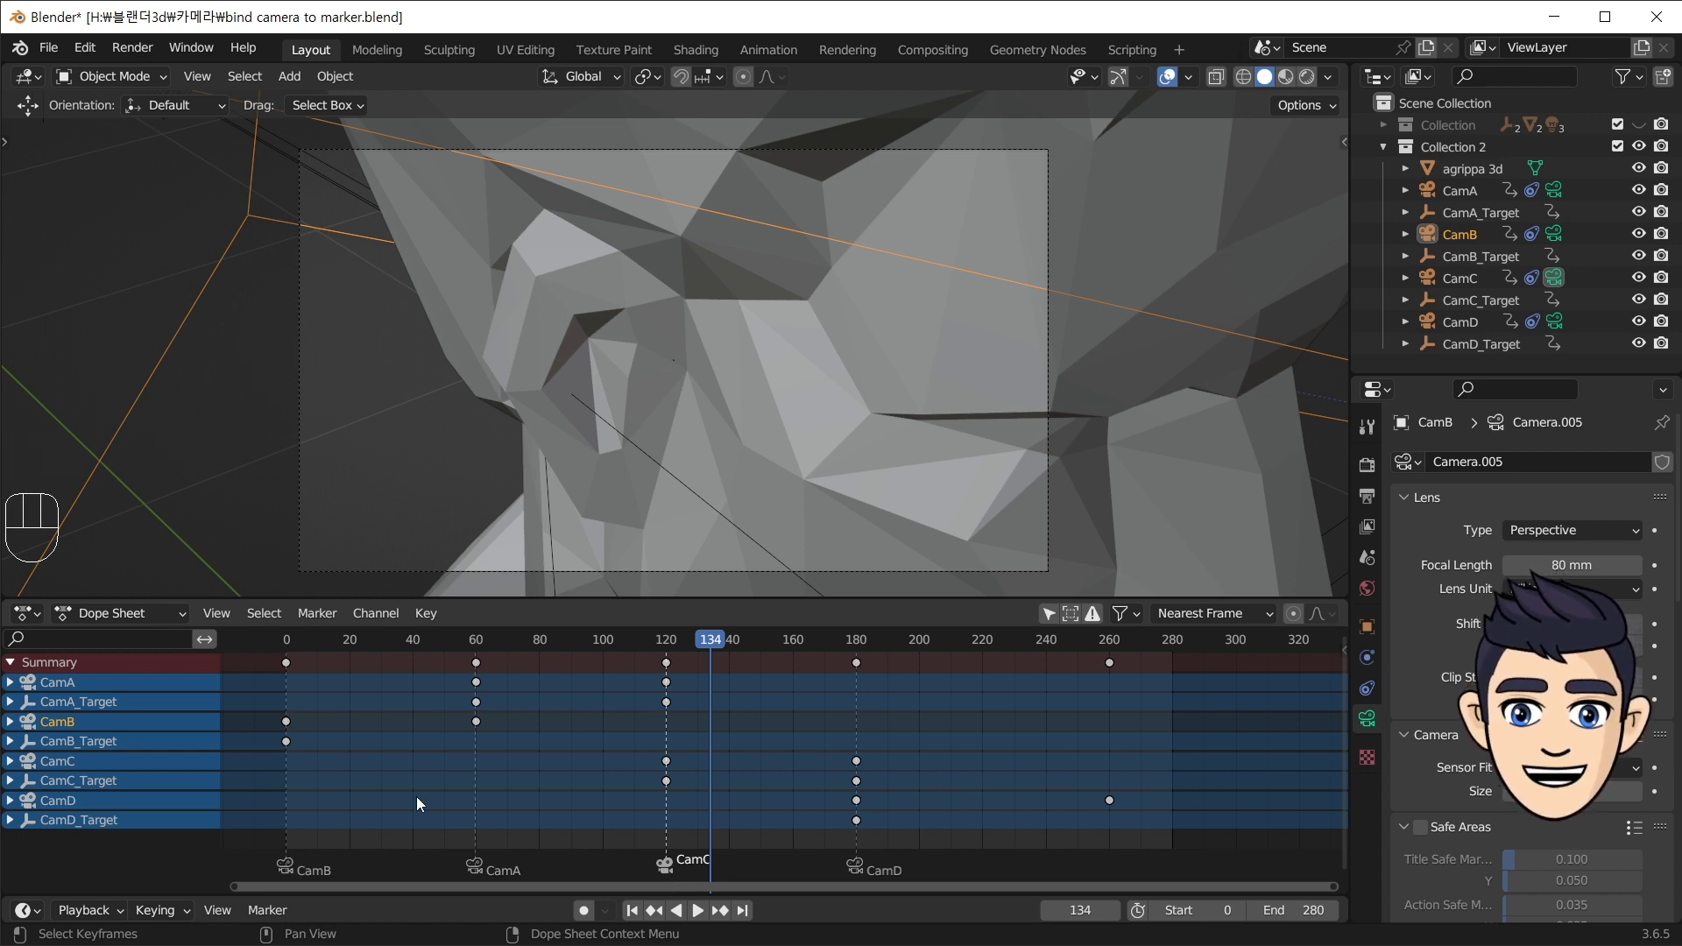
# - Select the CamC marker at frame 120 and delete it, leaving CamB, CamA and CamD
pyautogui.click(70, 771)
pyautogui.click(73, 785)
pyautogui.click(71, 768)
pyautogui.click(71, 786)
pyautogui.click(673, 869)
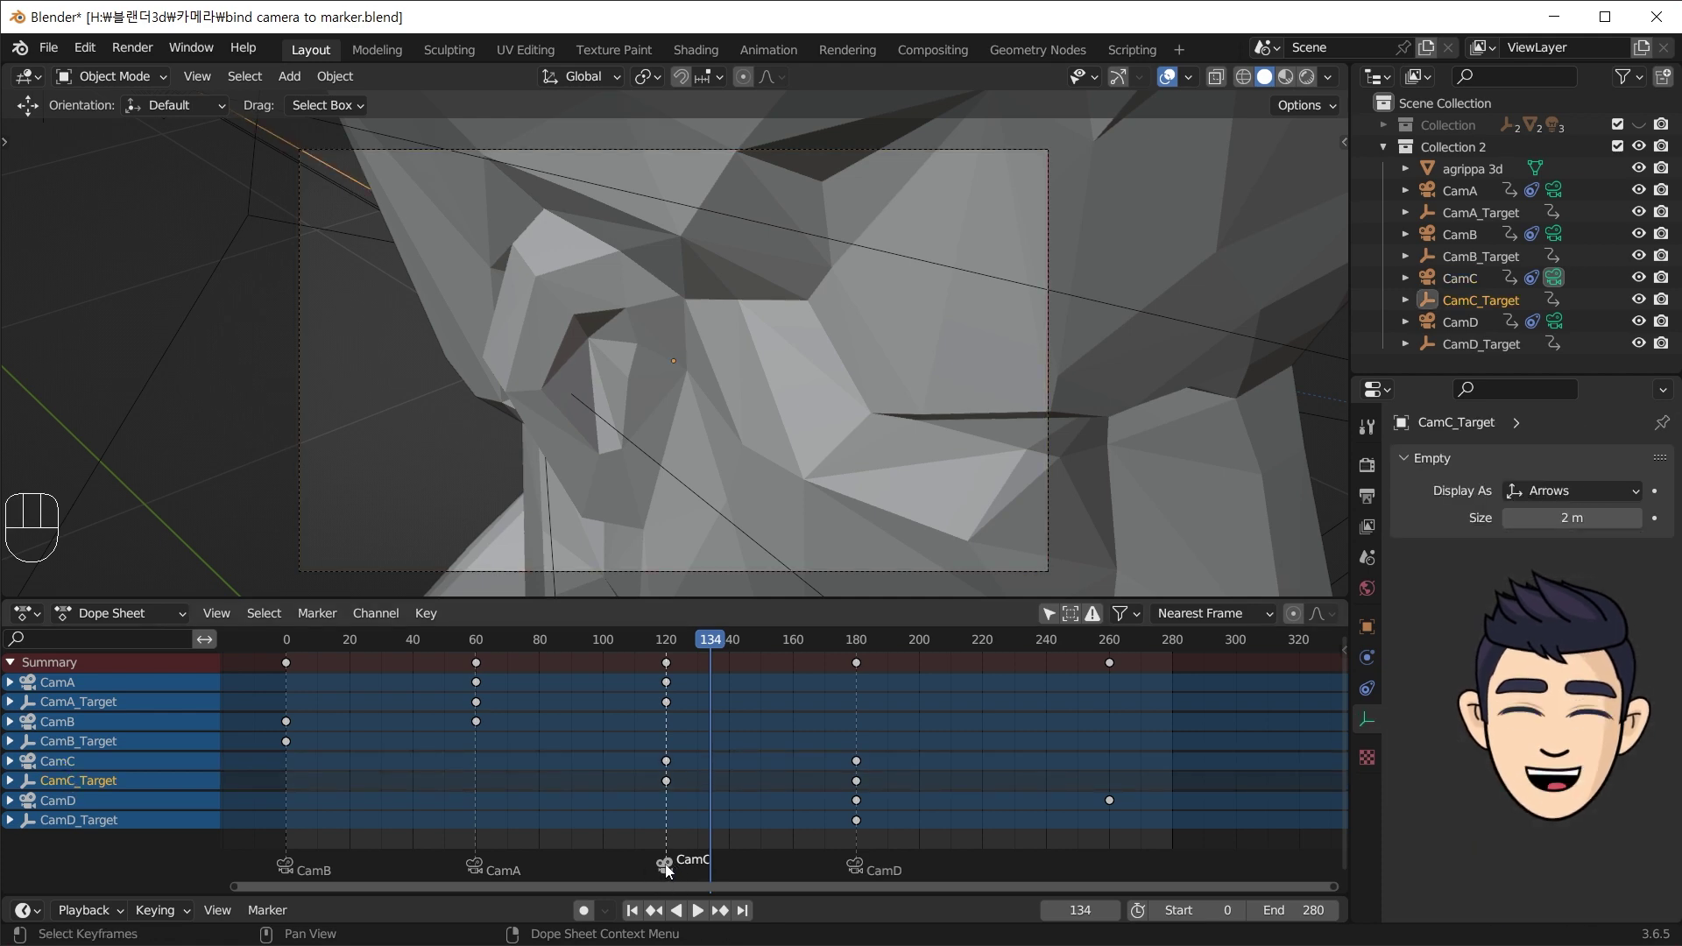
pyautogui.moveTo(697, 643); pyautogui.dragTo(715, 681)
pyautogui.click(699, 873)
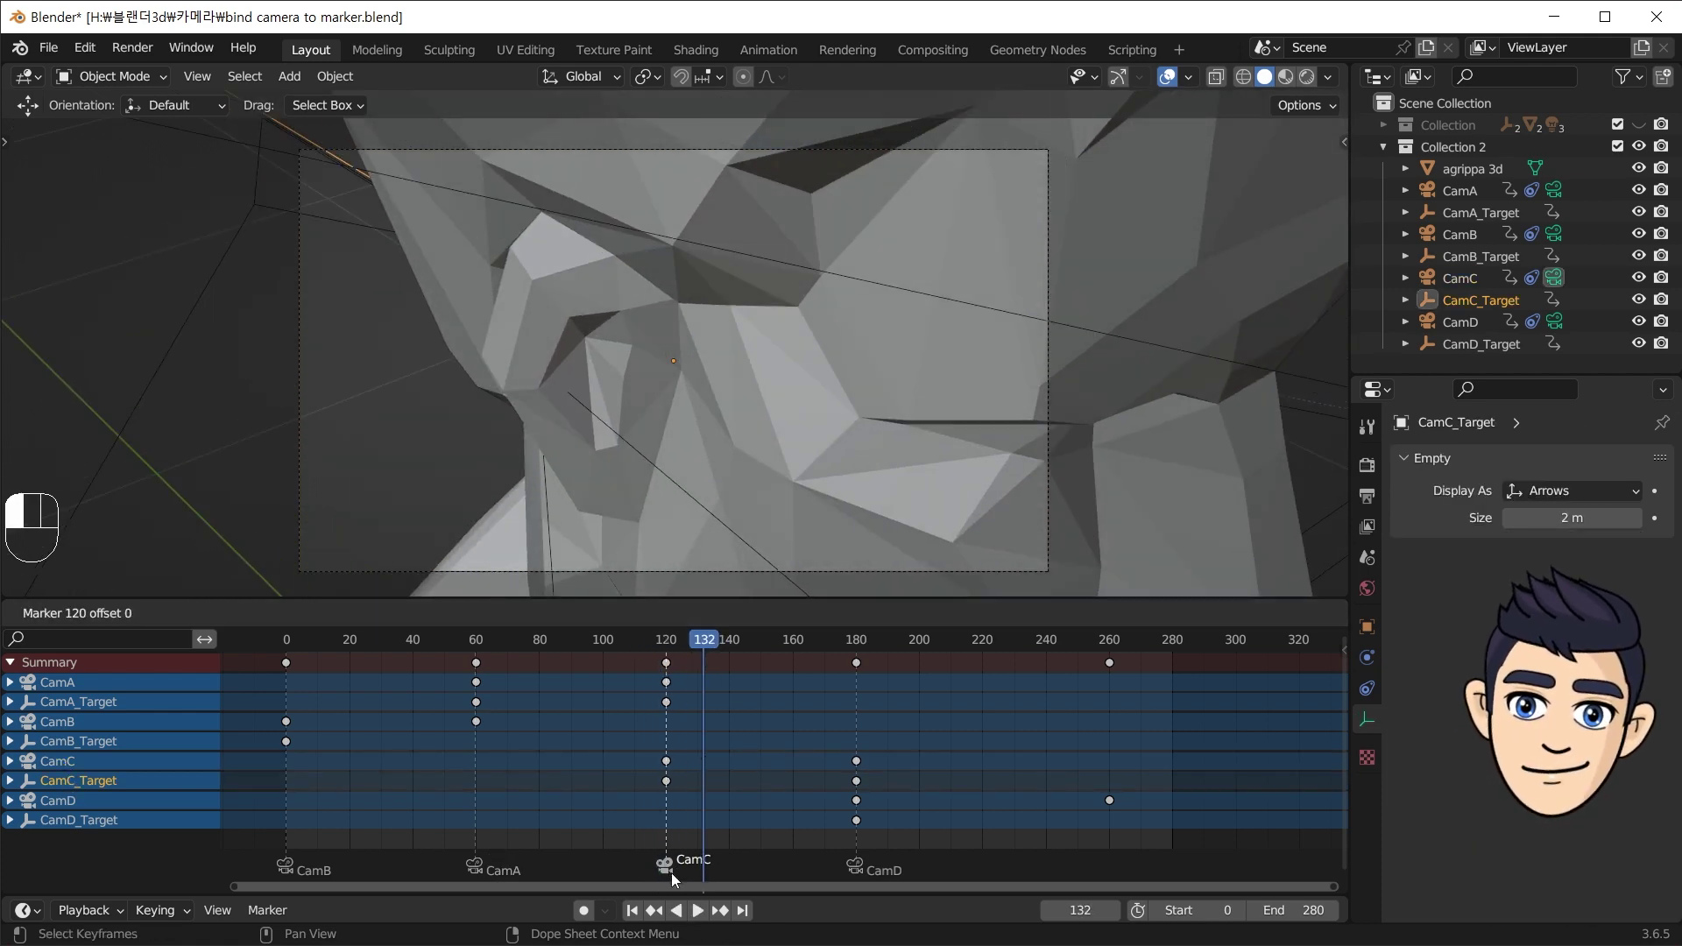
pyautogui.press('x')
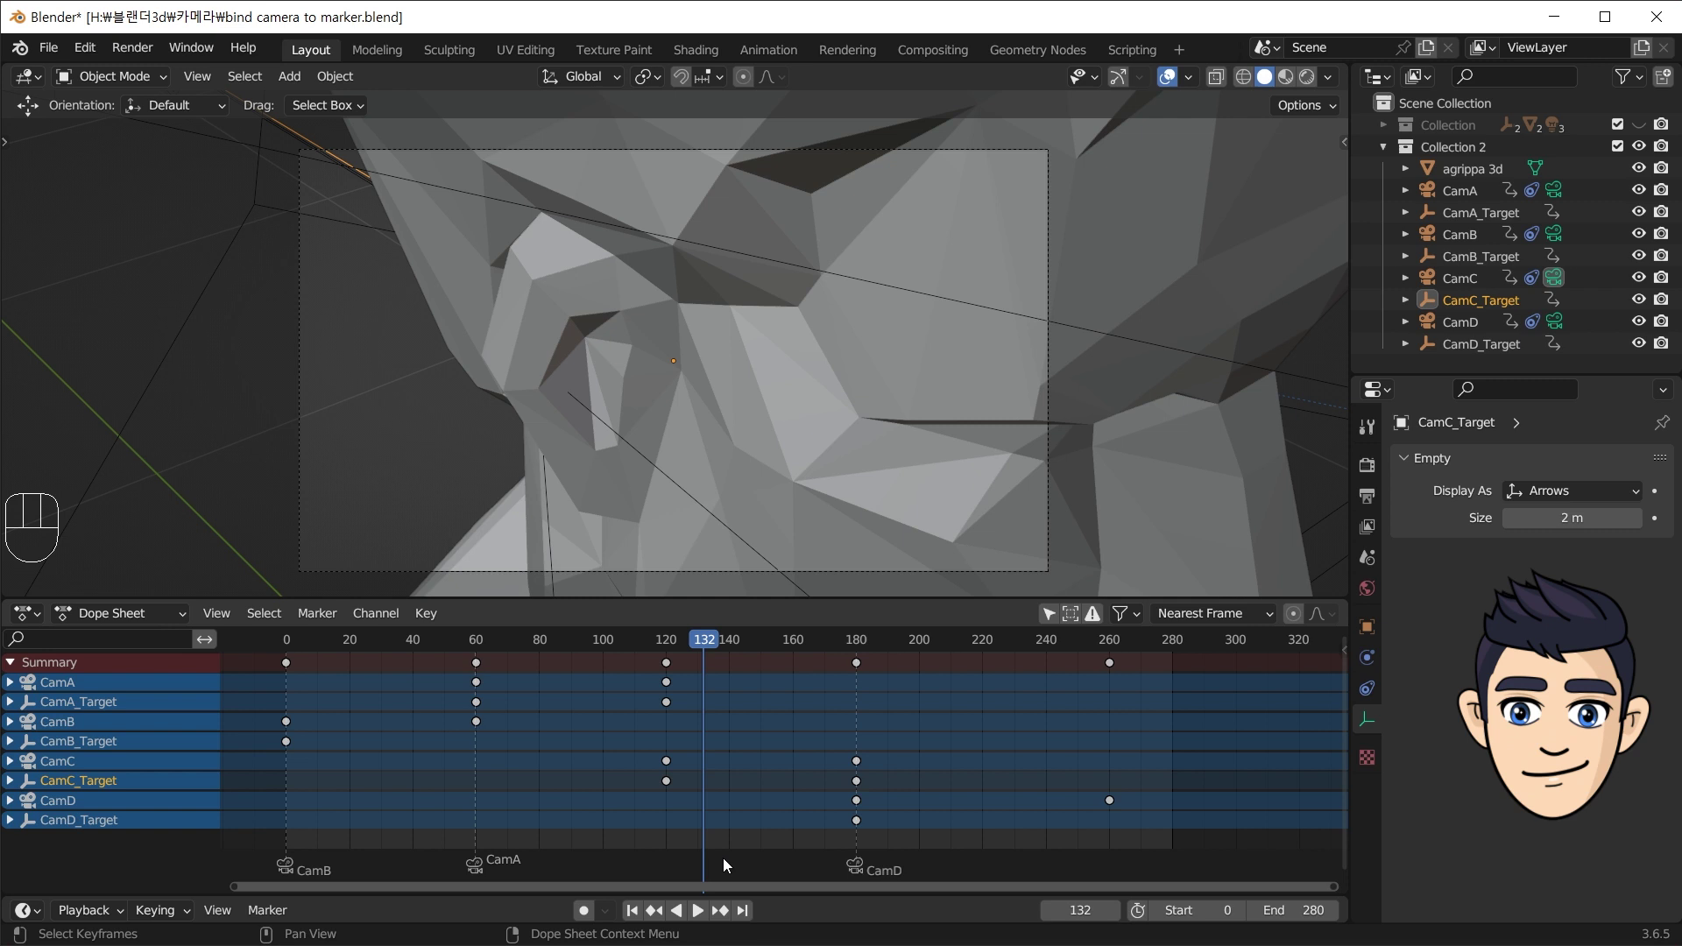
# - Select CamC_Target in the Outliner scene list
pyautogui.click(1467, 281)
pyautogui.click(1466, 298)
pyautogui.click(1459, 282)
pyautogui.click(1460, 295)
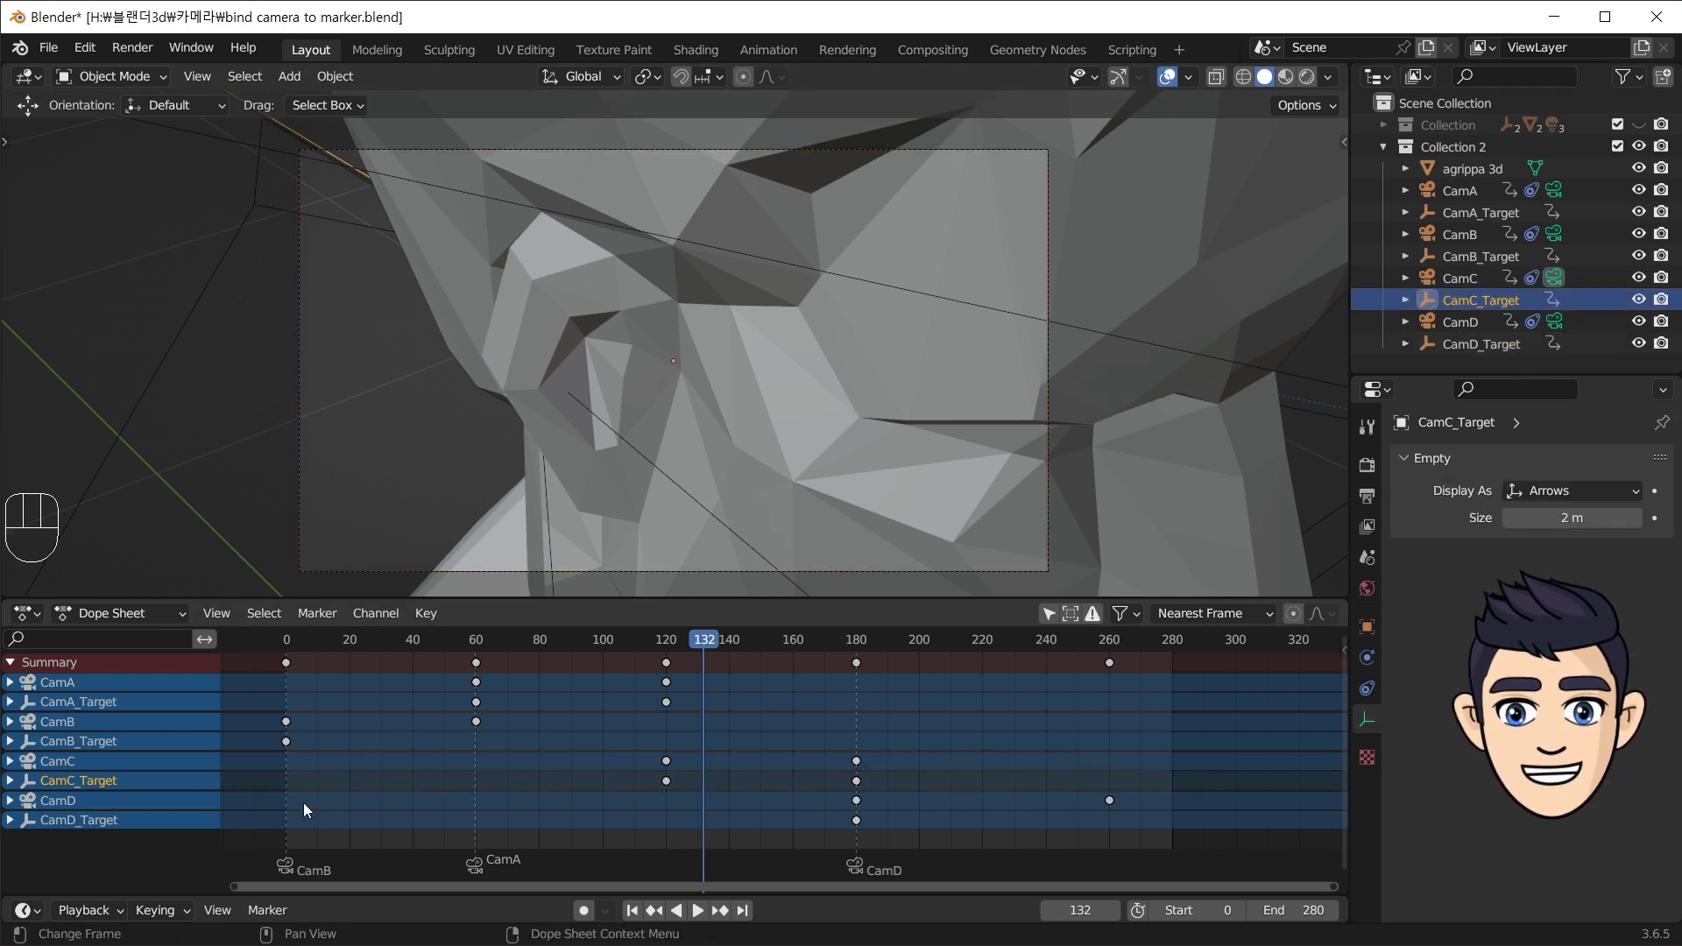
# - Move the CamD marker along the timeline to frame 120
pyautogui.click(687, 862)
pyautogui.click(859, 878)
pyautogui.press('g')
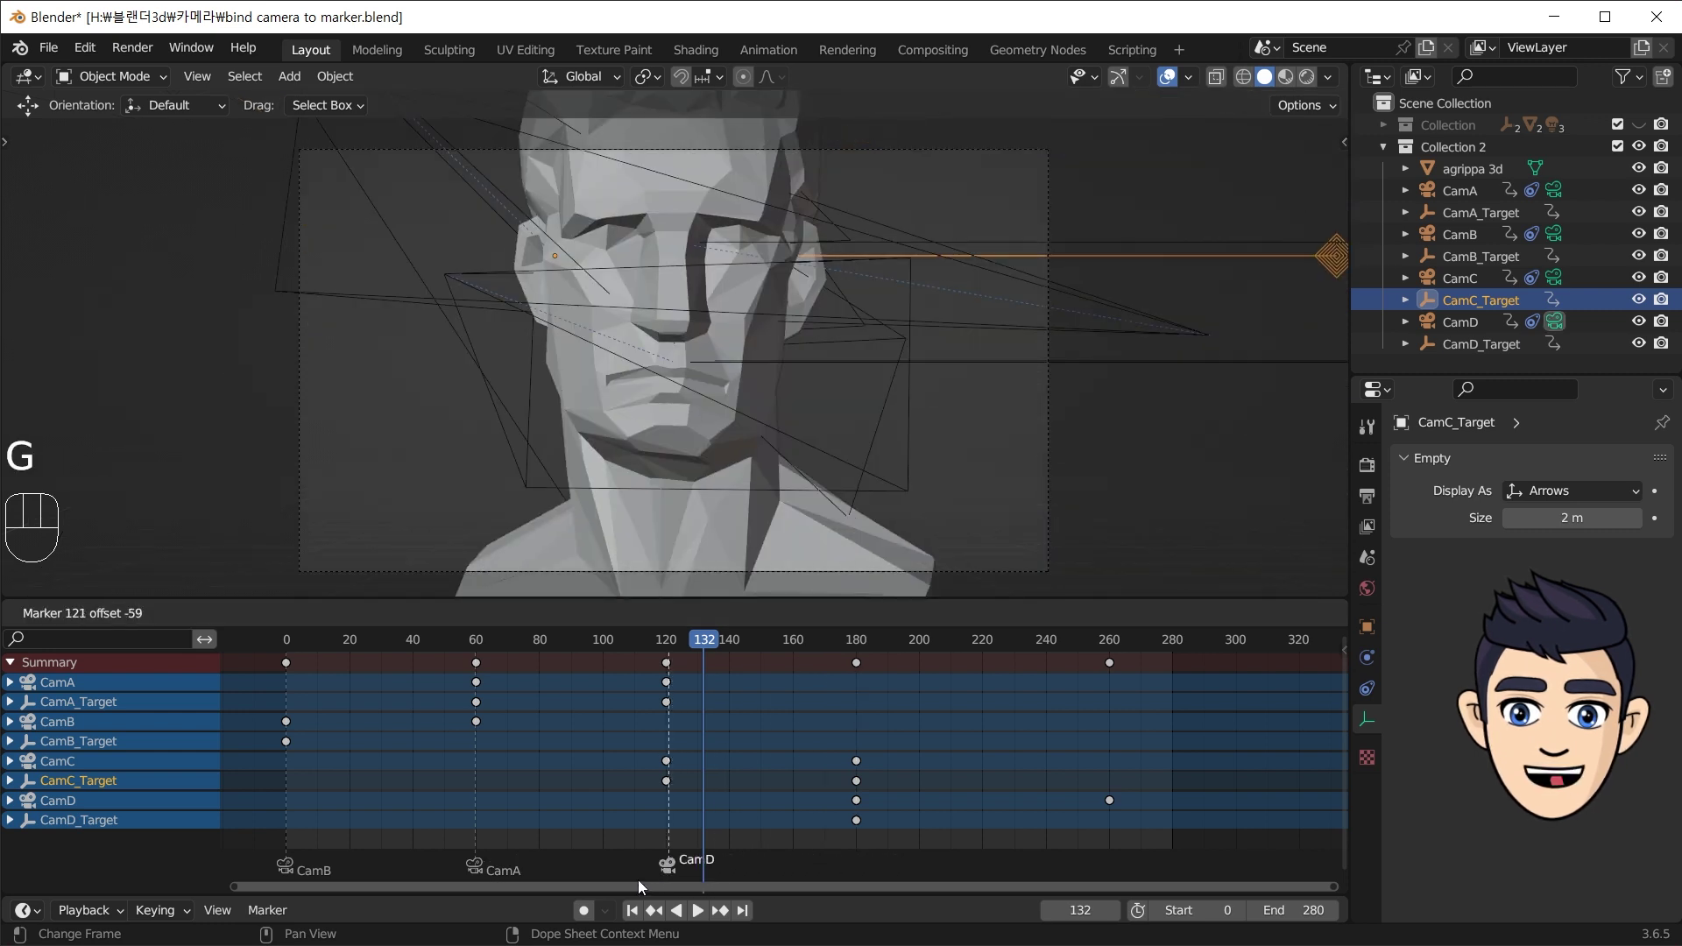
pyautogui.click(879, 858)
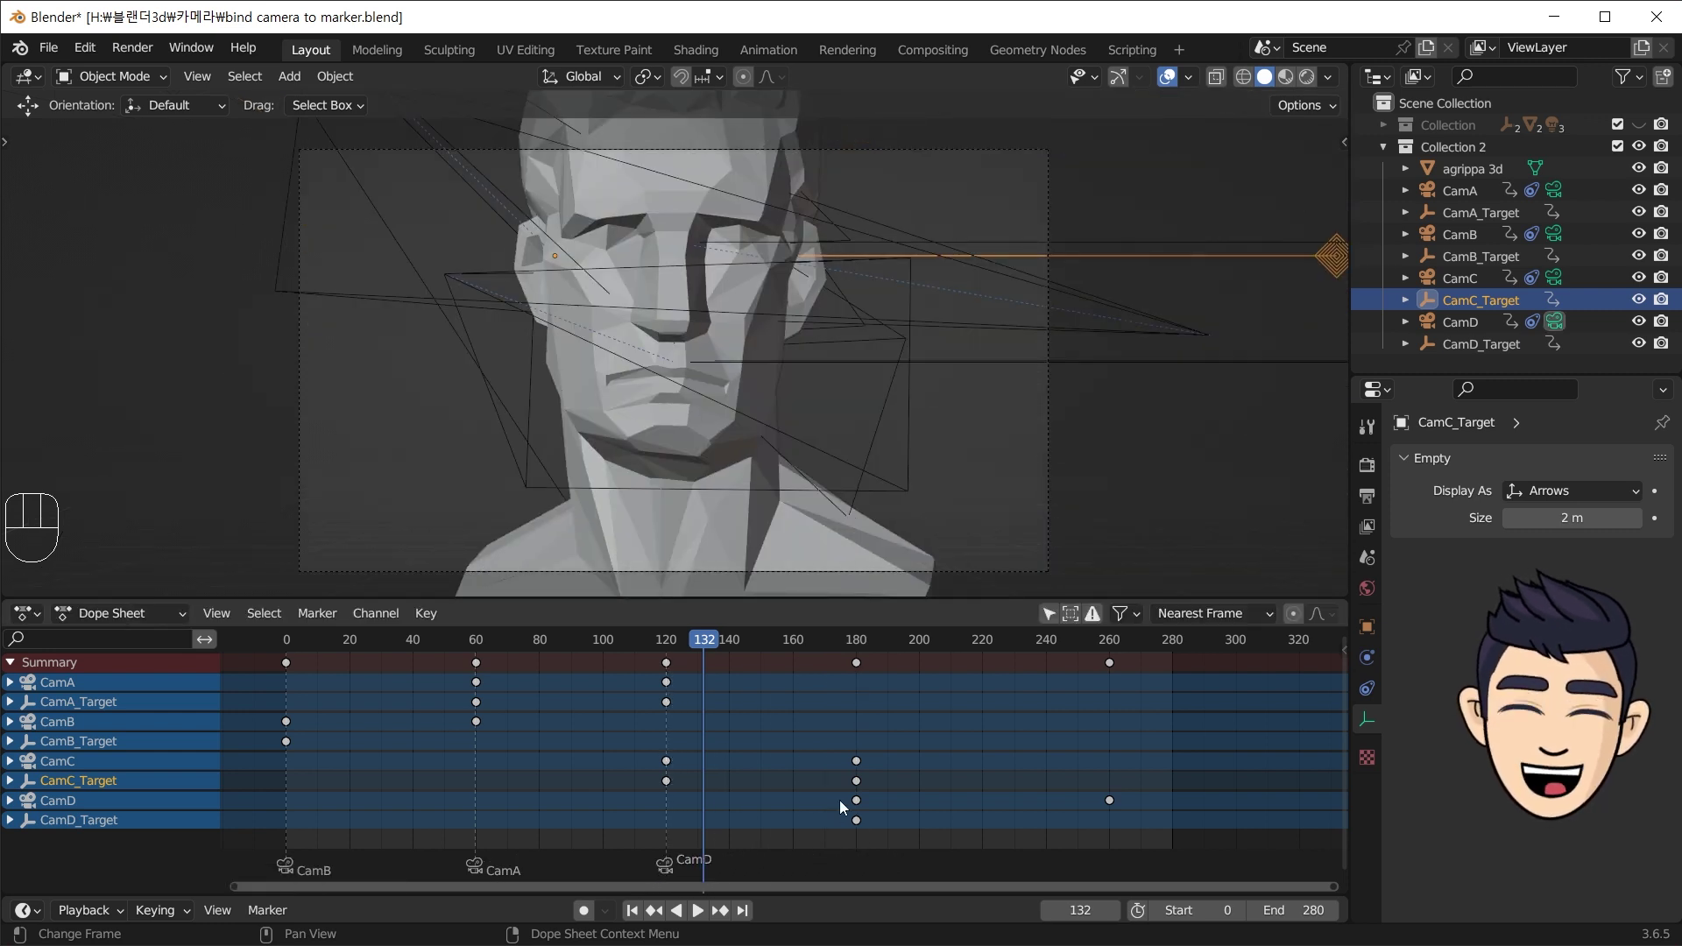
# - Move CamD's keyframes from frame 180 to frame 120 and scrub to about frame 194
pyautogui.click(866, 824)
pyautogui.press('l')
pyautogui.press('g')
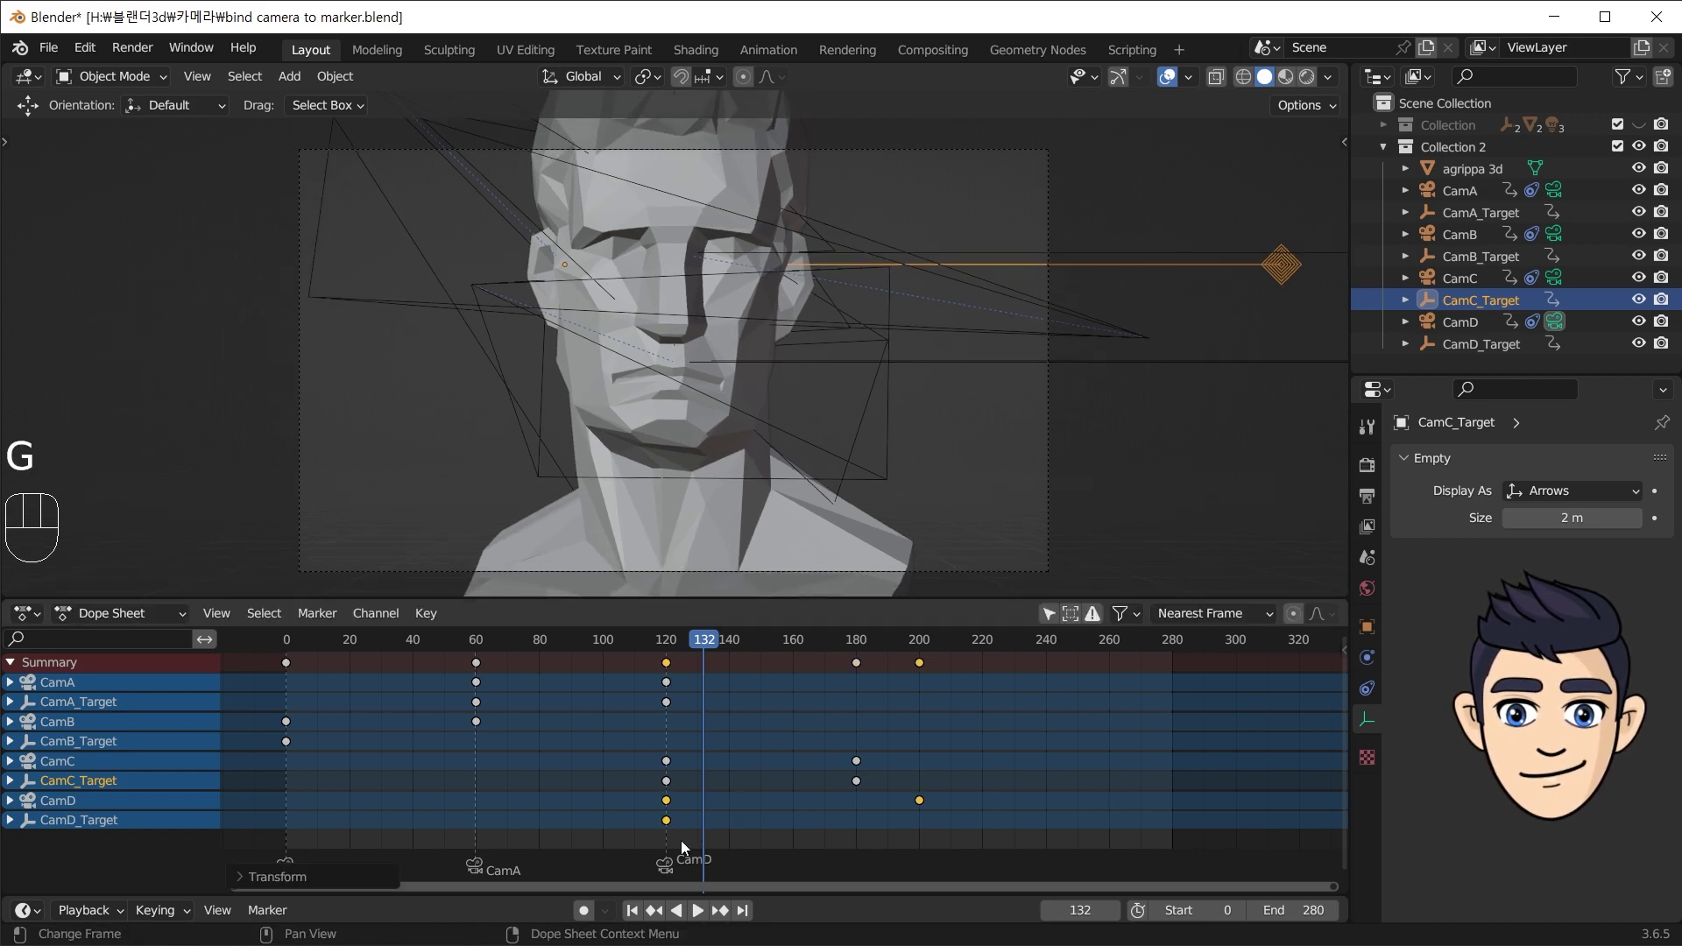
pyautogui.moveTo(408, 645); pyautogui.dragTo(908, 722)
pyautogui.click(930, 863)
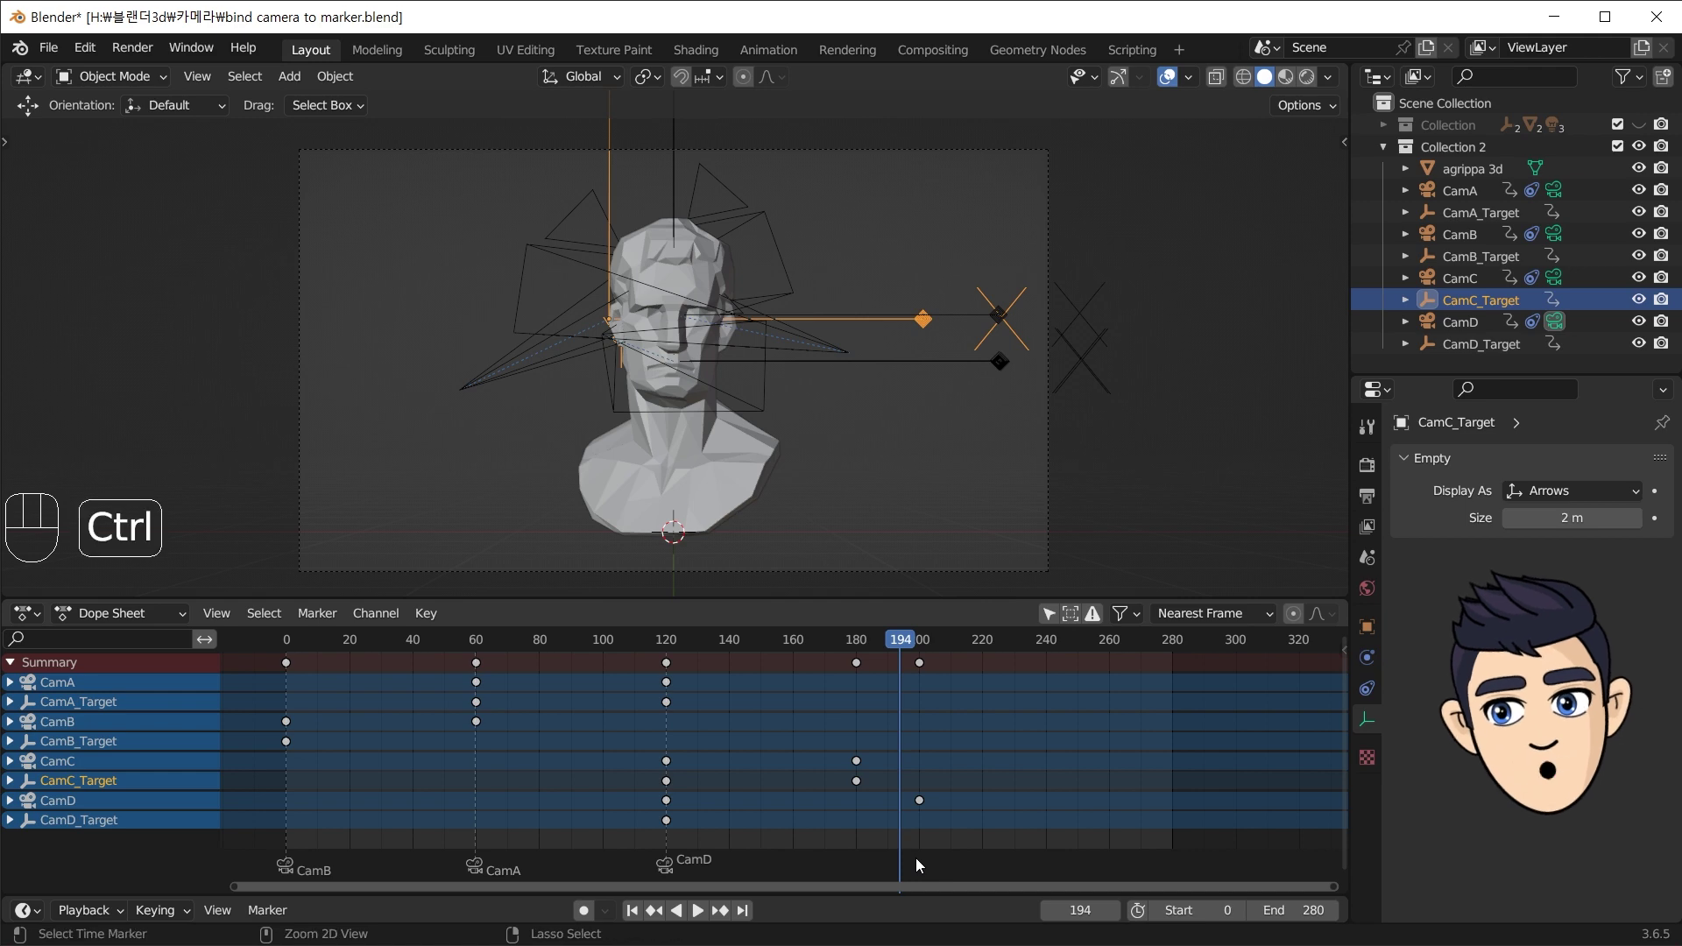